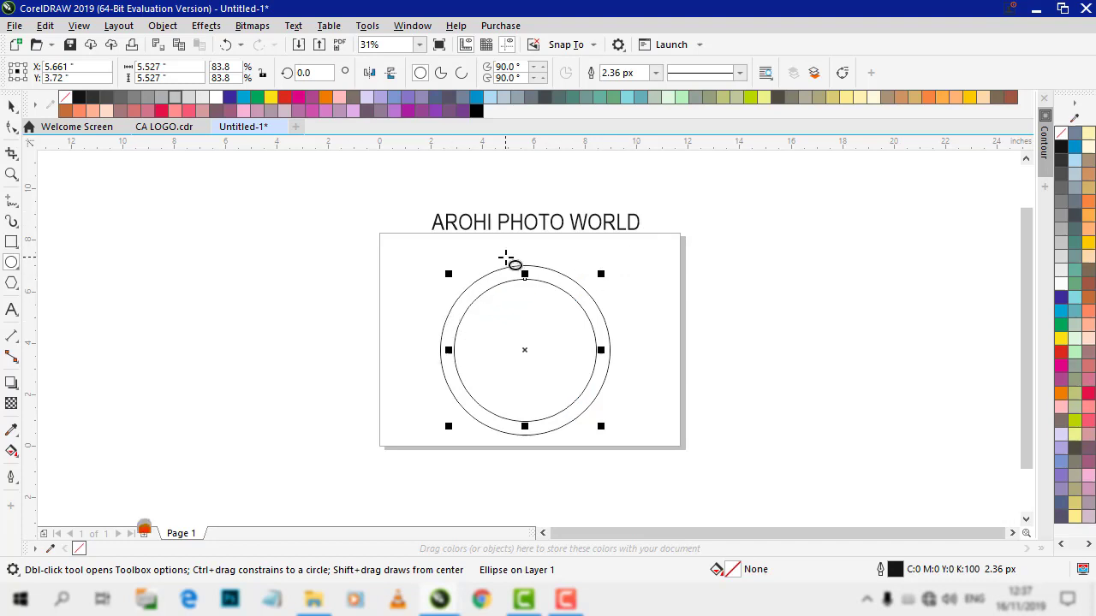
Select both circles and align them on a common centre, then deselect
key("space")
left_click(652, 332)
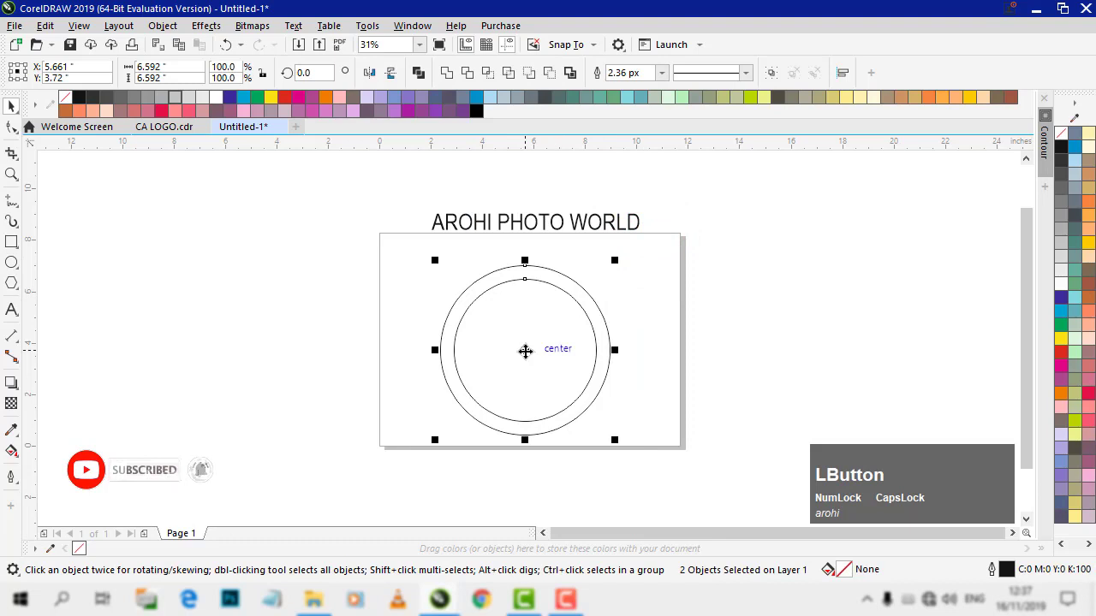
key("p")
left_click(649, 318)
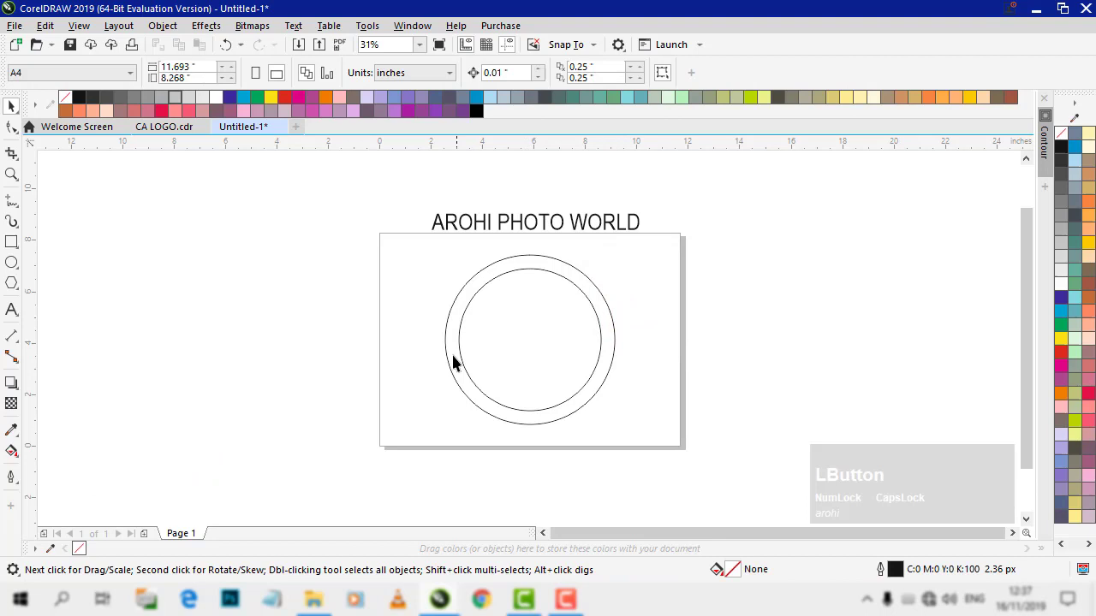
Snap a guideline to a temporary bar's centre across the circles, delete the bar, and add a second guideline below
left_click(13, 247)
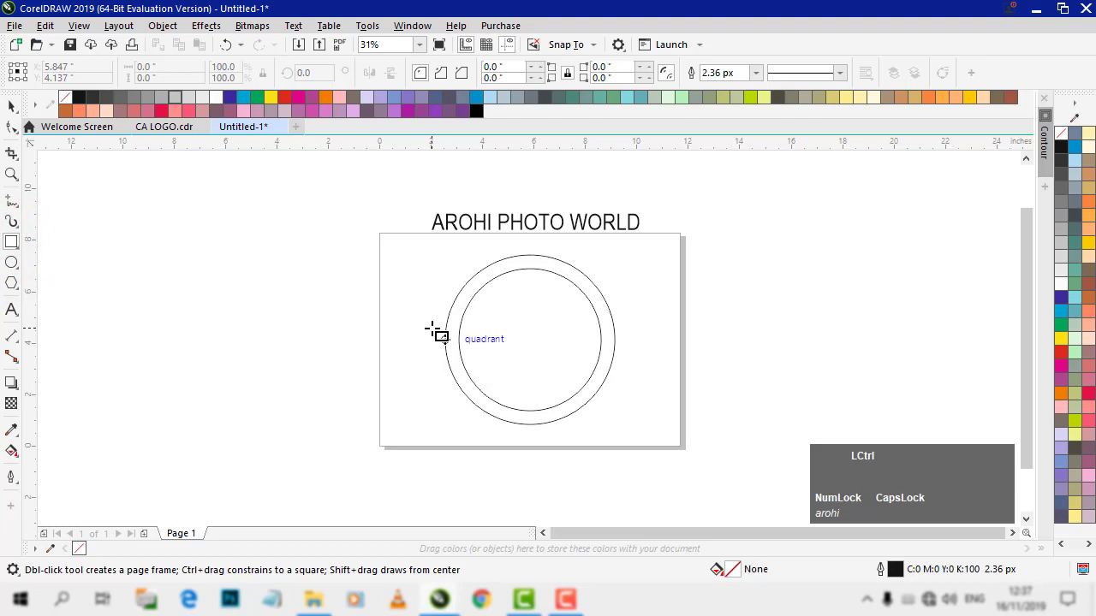
left_click(436, 326)
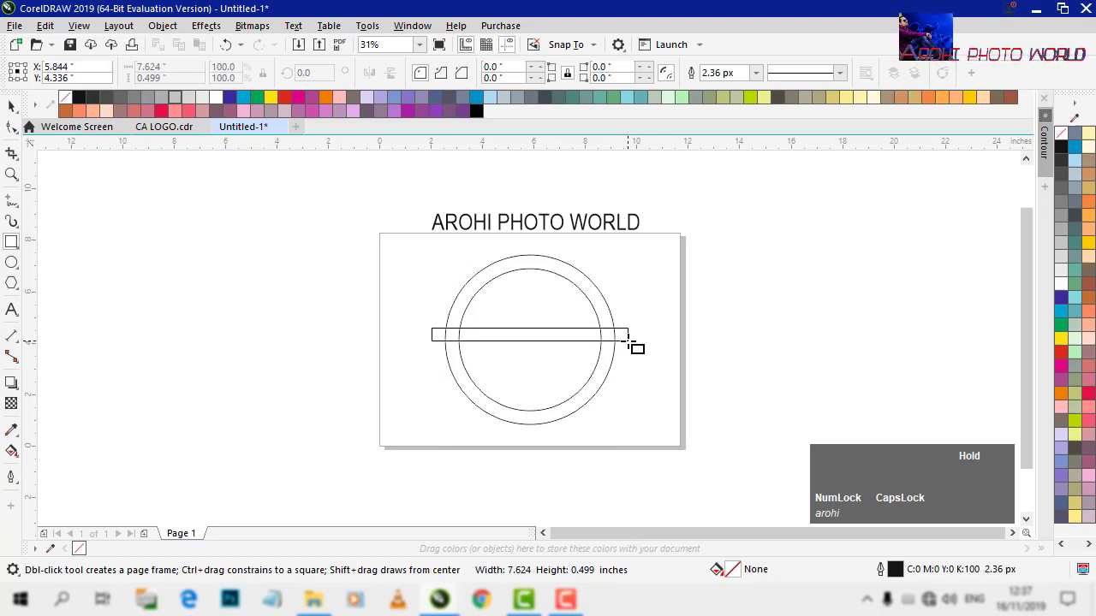
left_click(536, 333)
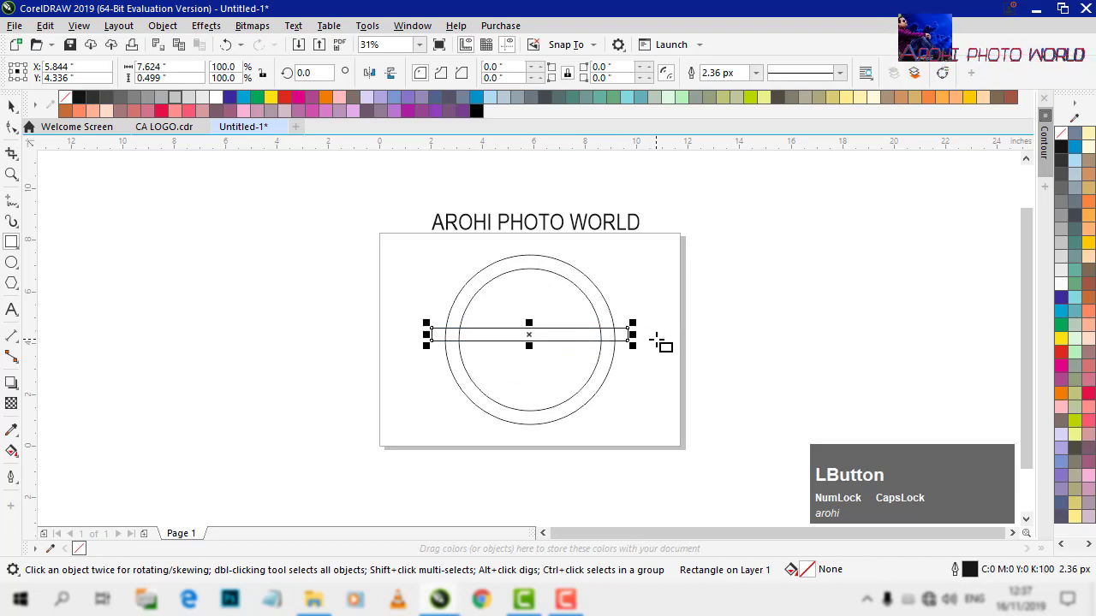
left_click(666, 337)
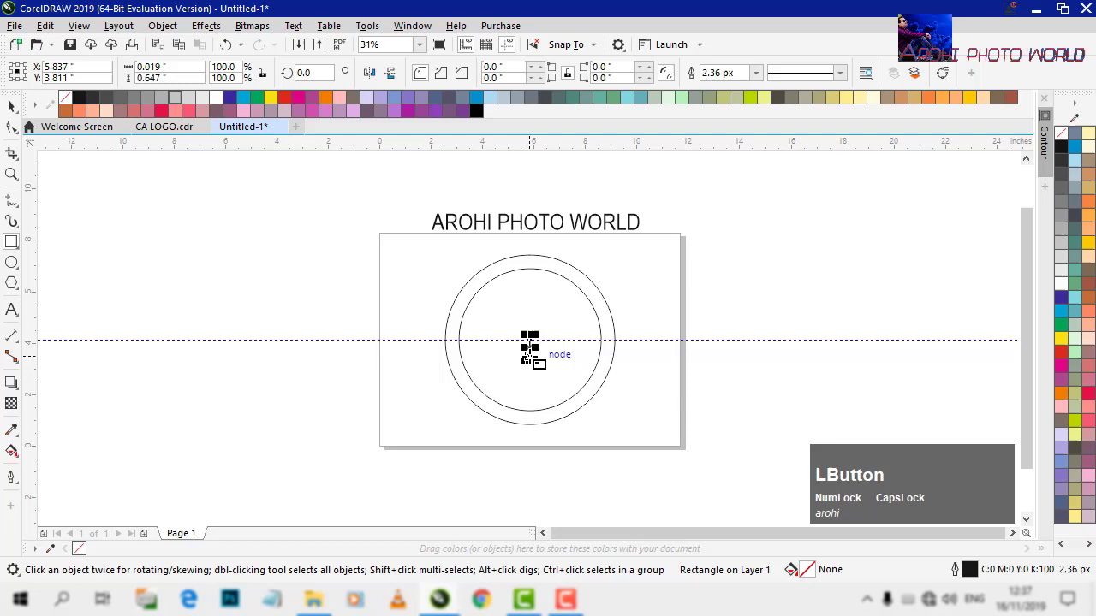
key("z")
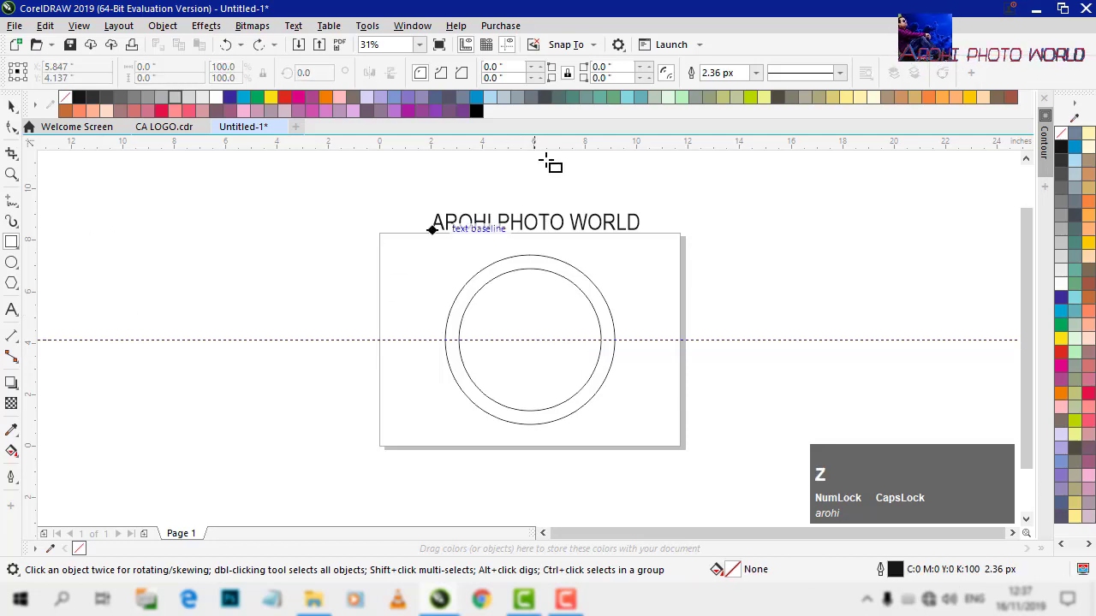
left_click(559, 154)
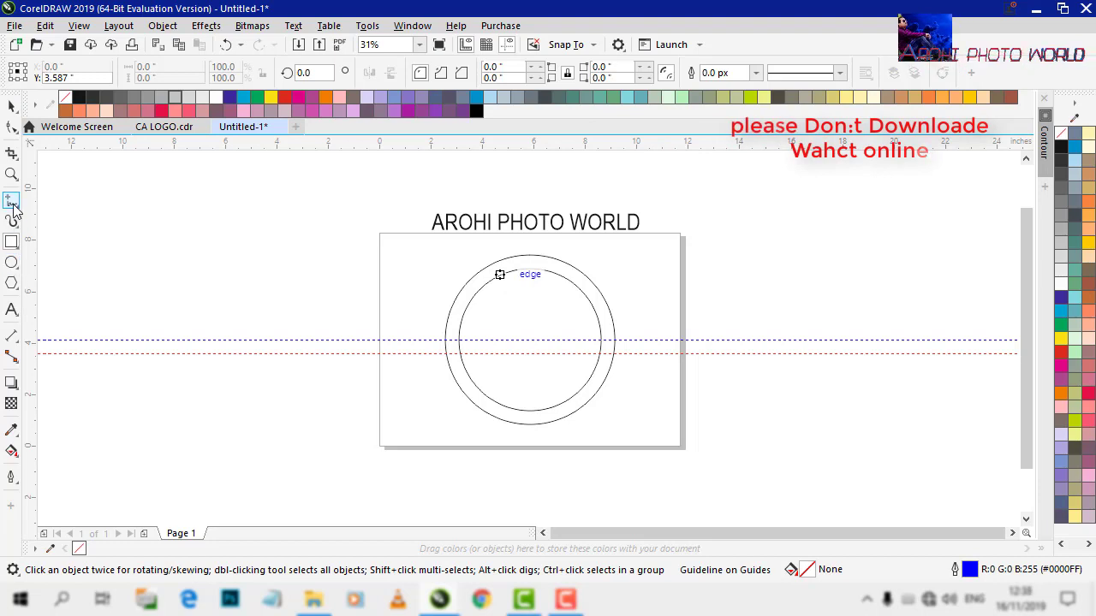
Draw a 2-point line along the upper guideline from left of the circle to right of it
left_click(17, 204)
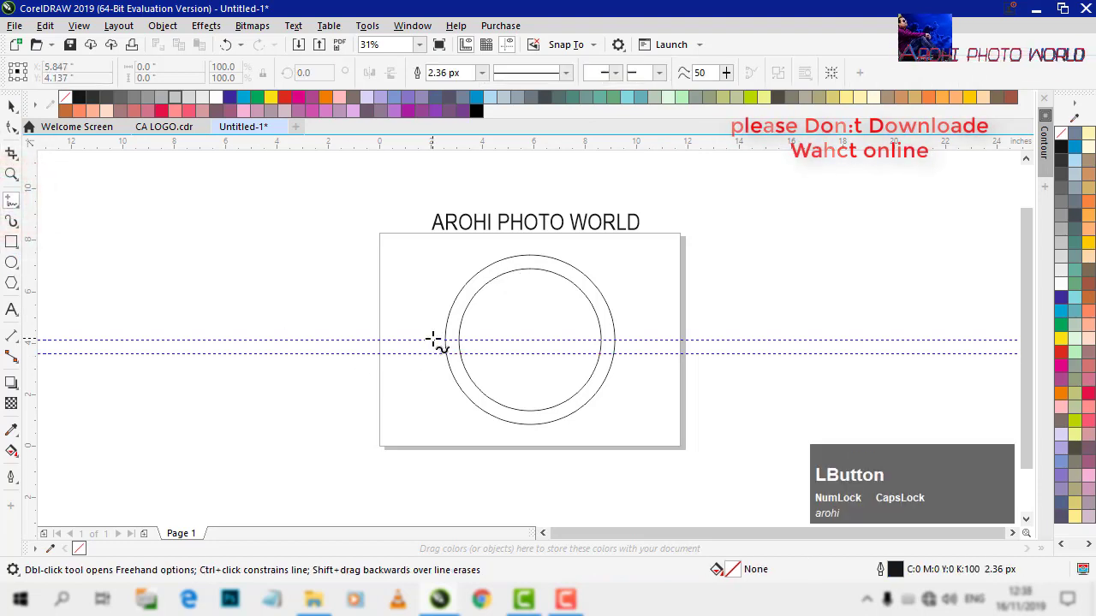
left_click(437, 336)
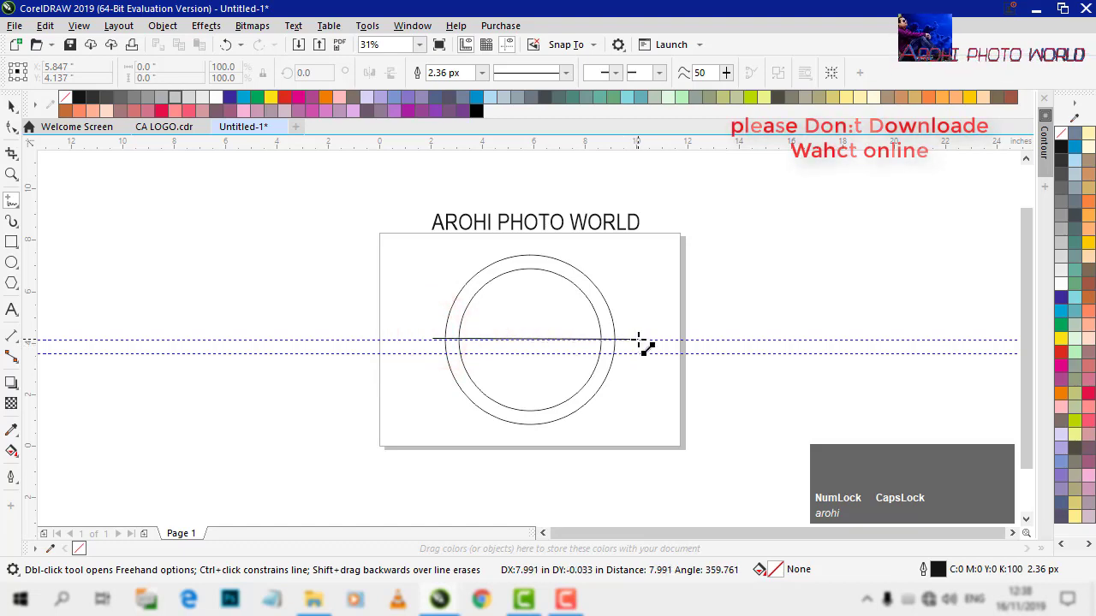
scroll("up", 3)
left_click(642, 338)
scroll("up", 3)
scroll("down", 3)
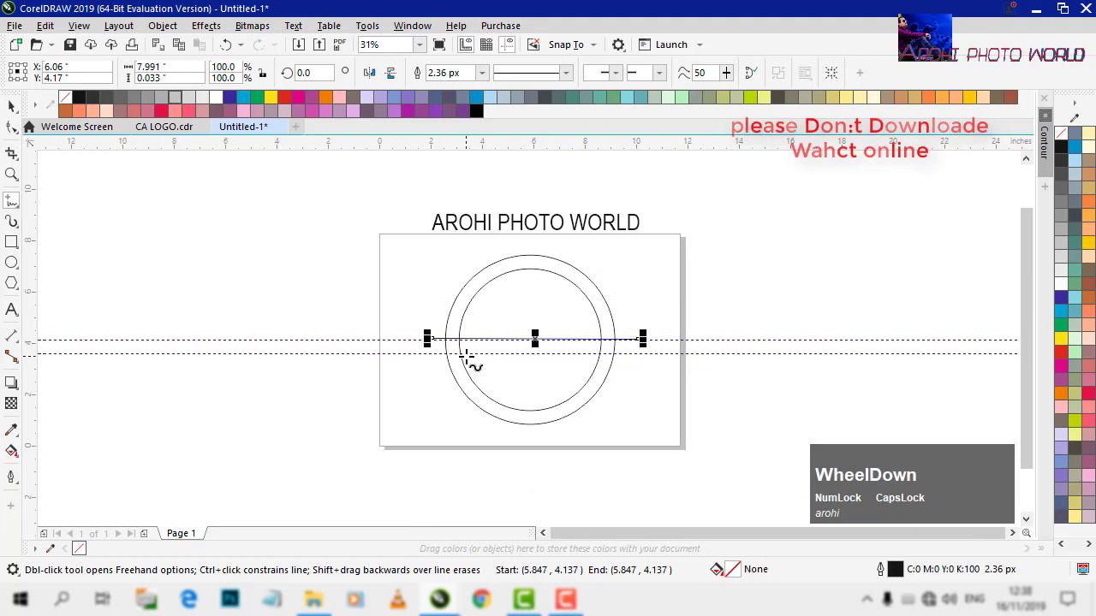
Delete the line just drawn, leaving only the circles and guidelines
right_click(469, 354)
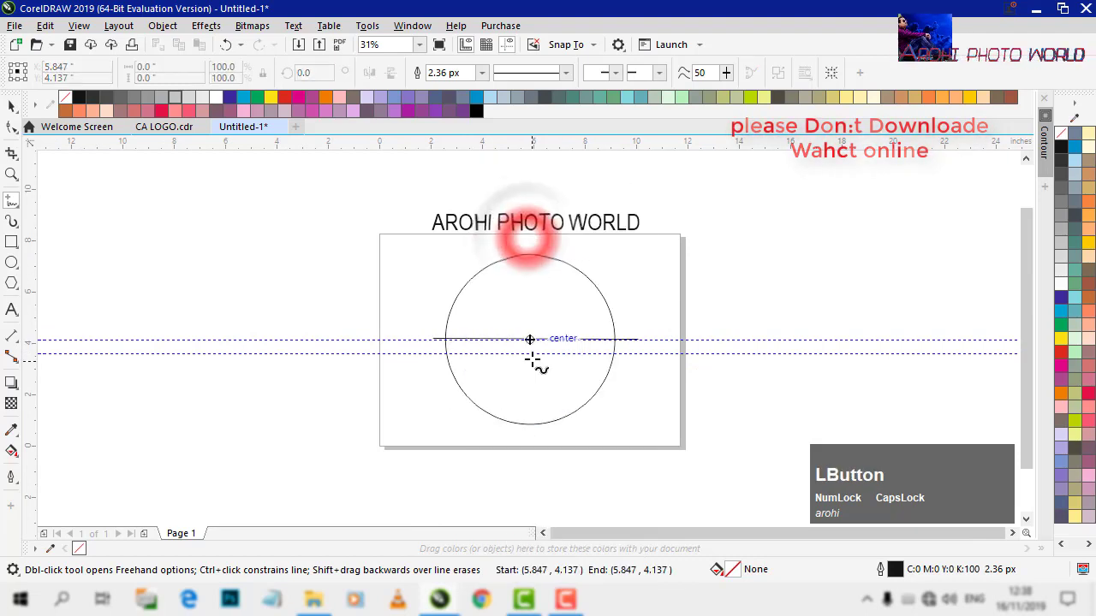
key("Delete")
key("Return")
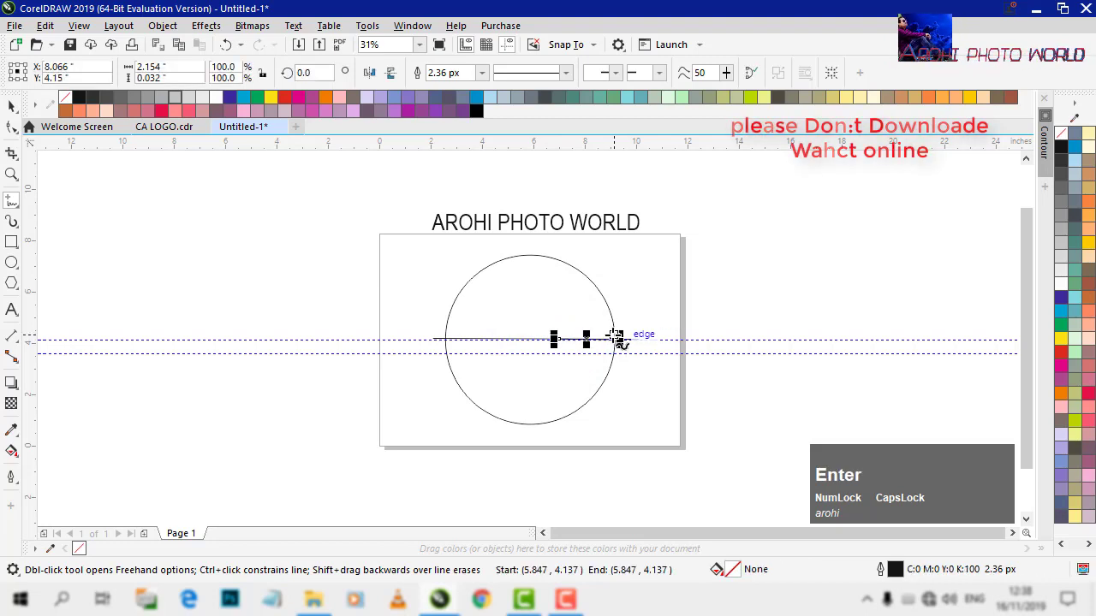
right_click(614, 338)
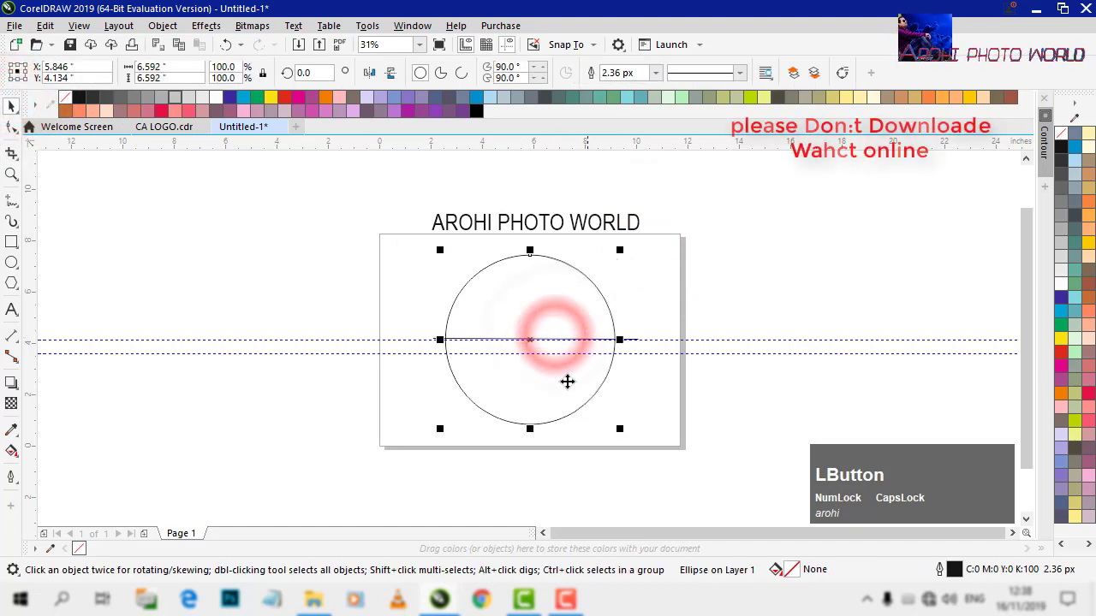
scroll("up", 3)
Draw a new horizontal line across the circle and place a copy on the lower guideline, then zoom to the whole page
left_click(249, 279)
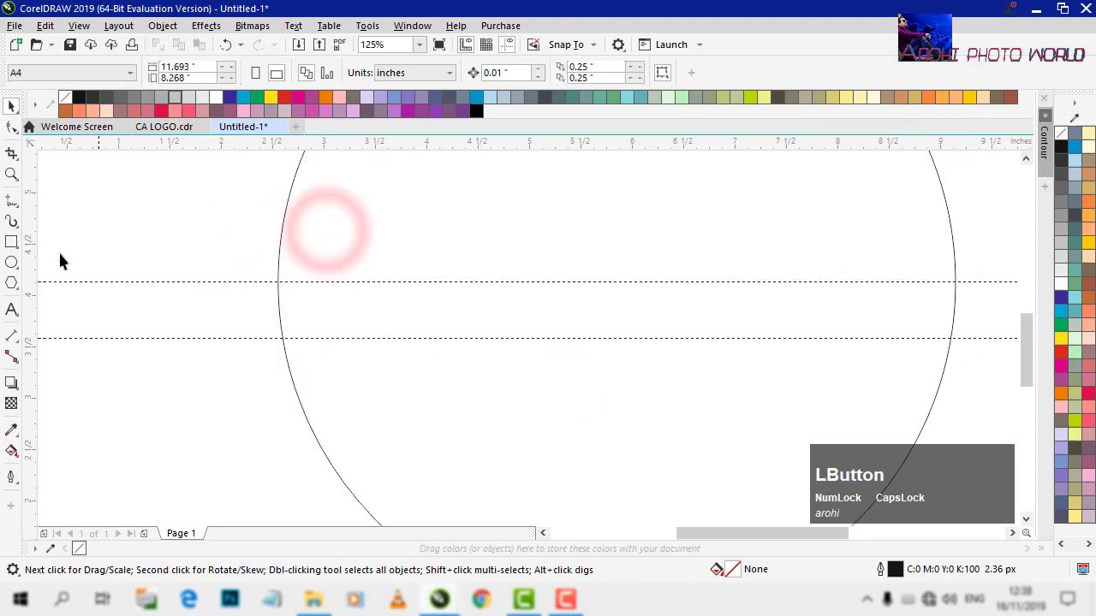
scroll("down", 3)
scroll("up", 3)
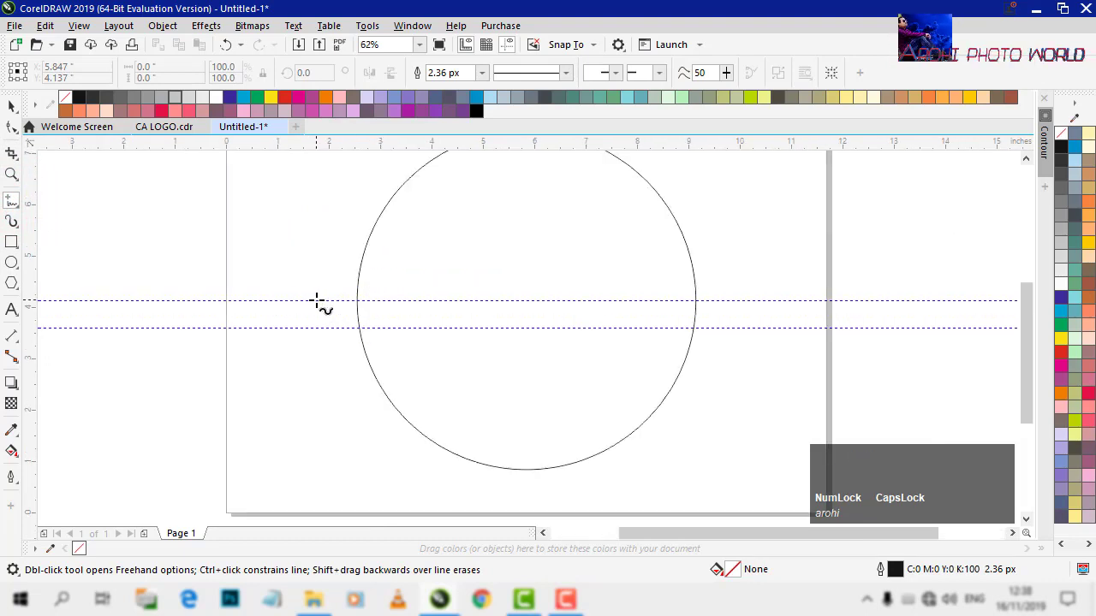
left_click(321, 297)
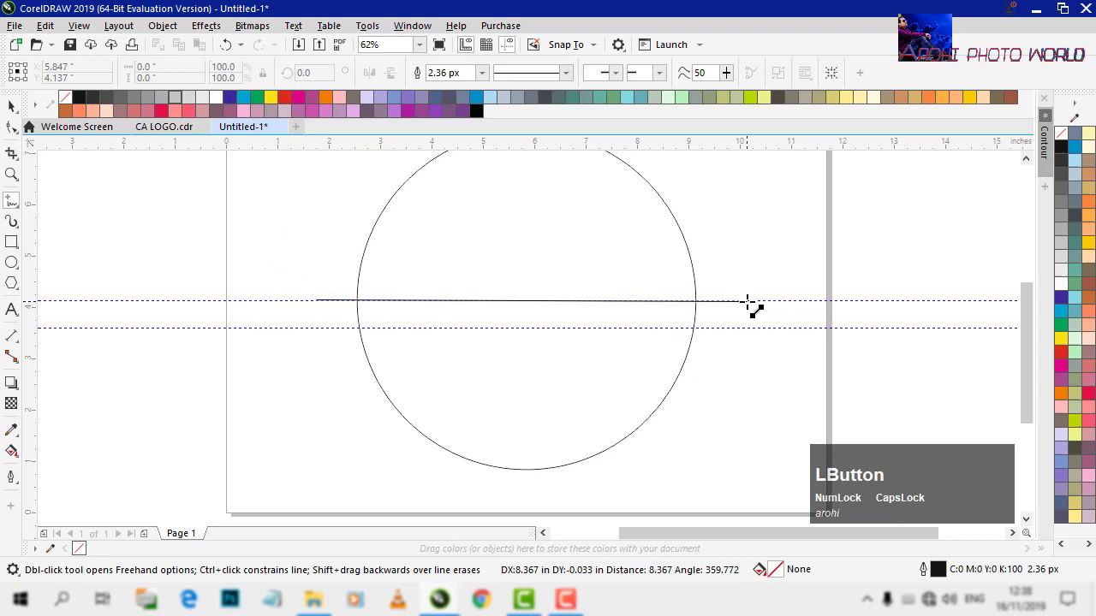
left_click(757, 300)
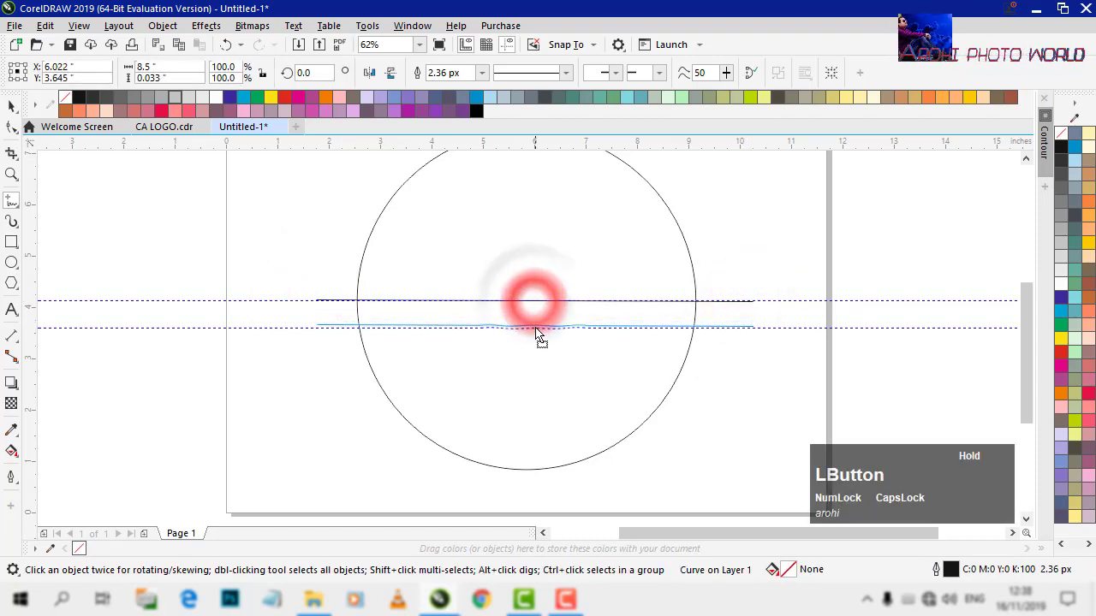
scroll("down", 3)
key("space")
left_click(568, 238)
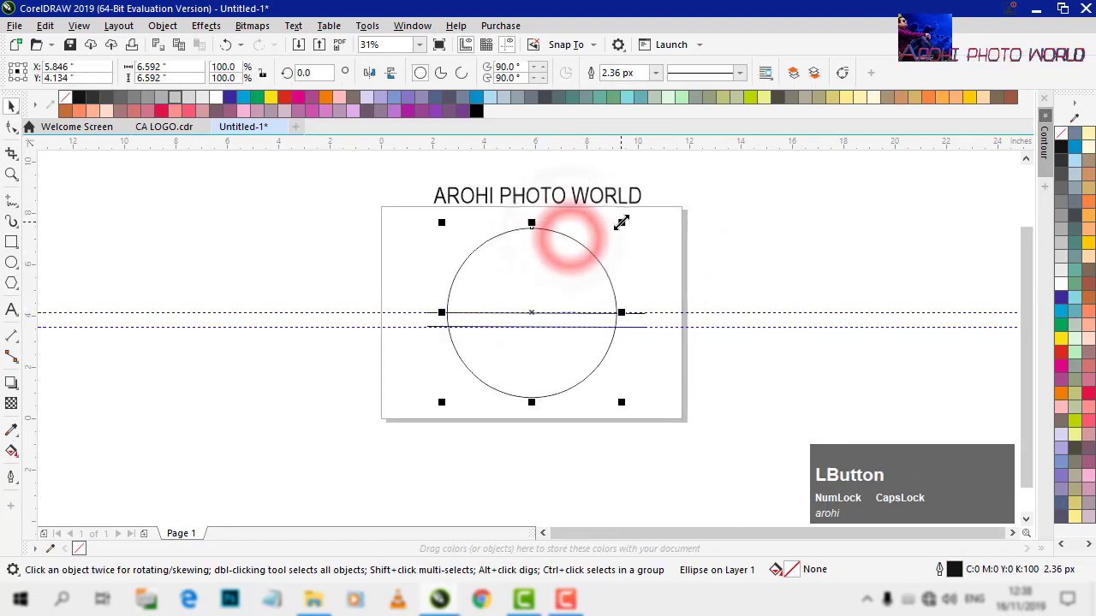
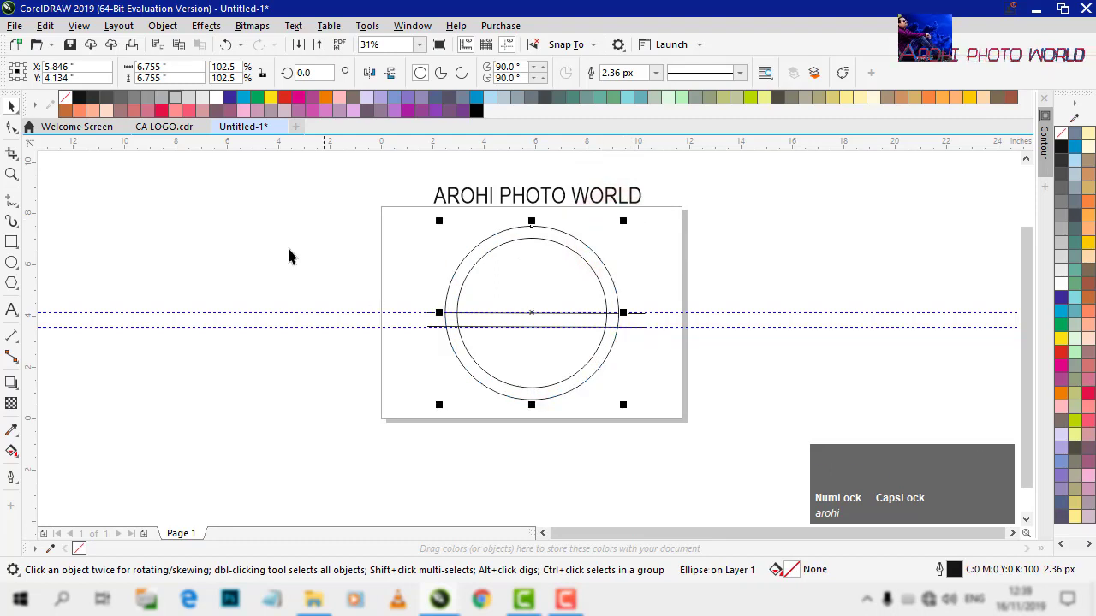
Draw the A's left leg from lower left up to the top of the inner circle
left_click(261, 249)
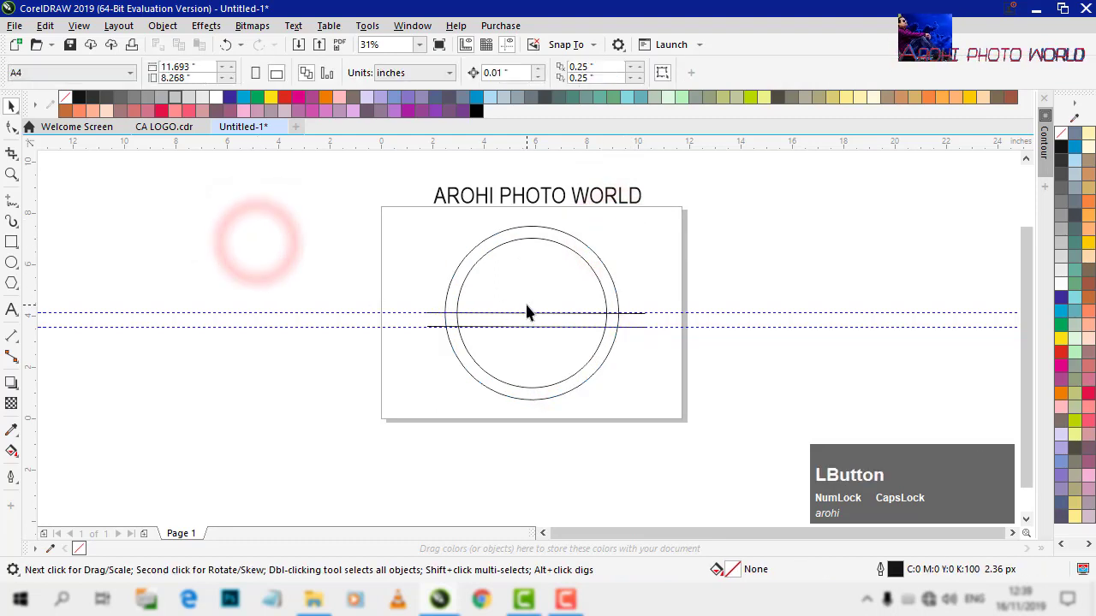
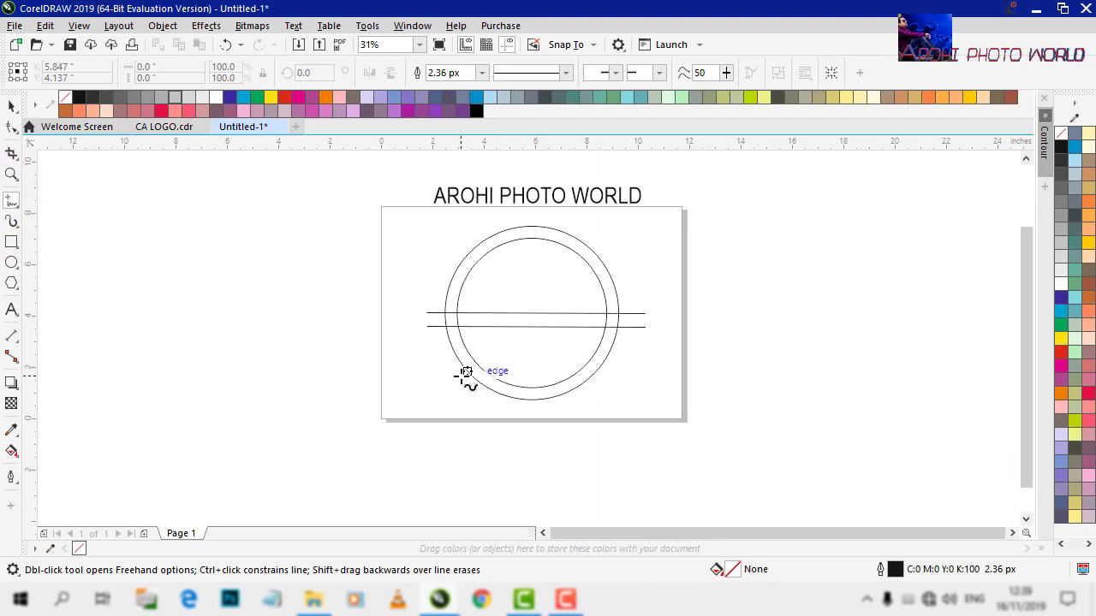
left_click(461, 369)
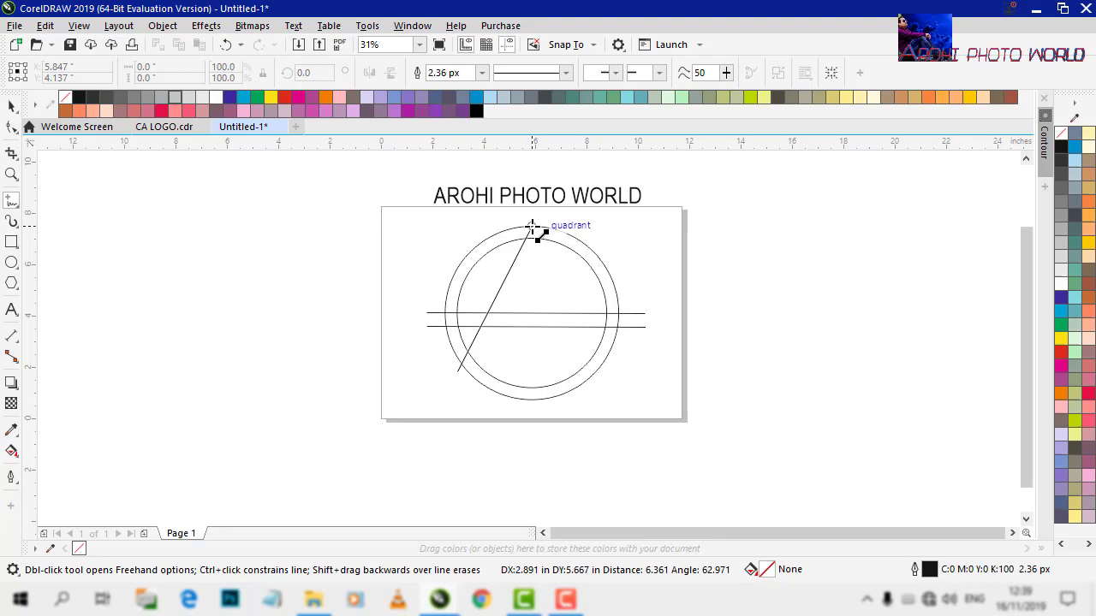
left_click(535, 224)
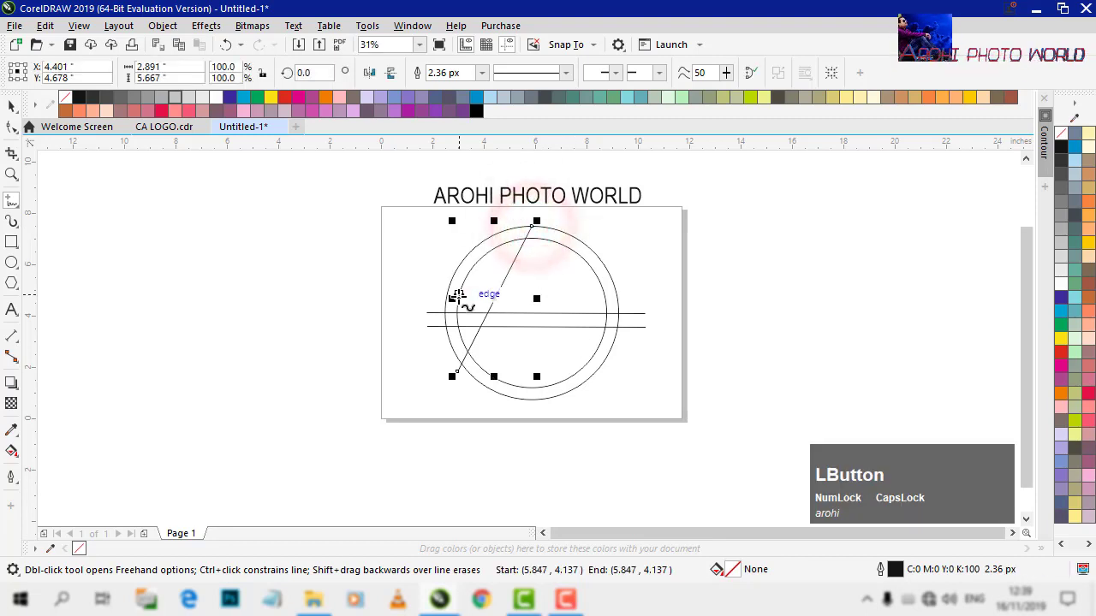
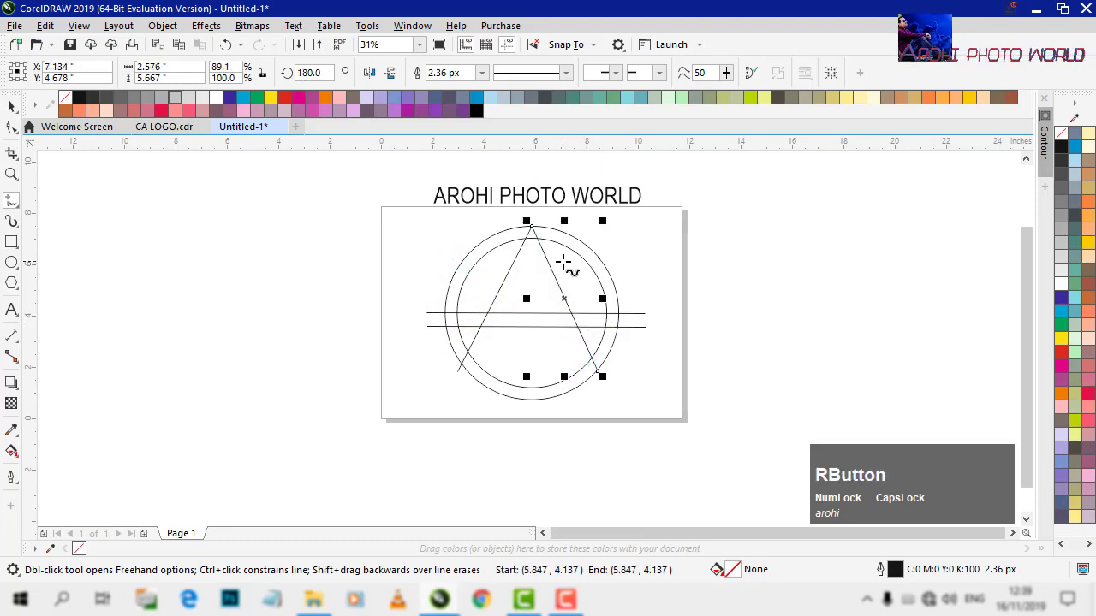
left_click(498, 299)
left_click(488, 314)
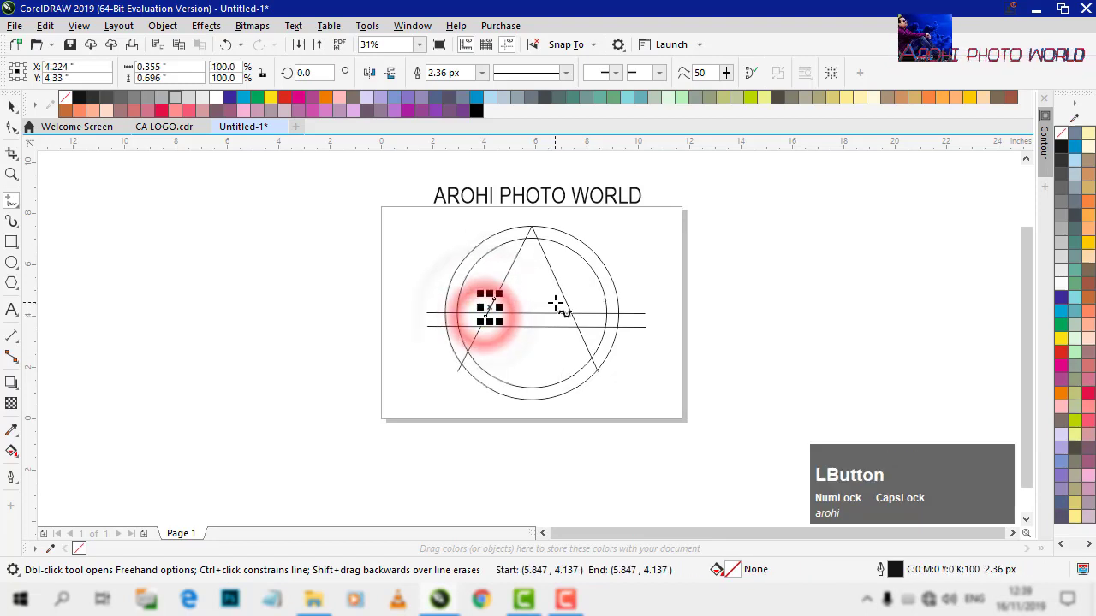
Mirror a duplicate as the right leg and select both legs of the A
key("space")
left_click(501, 304)
key("Delete")
left_click(494, 312)
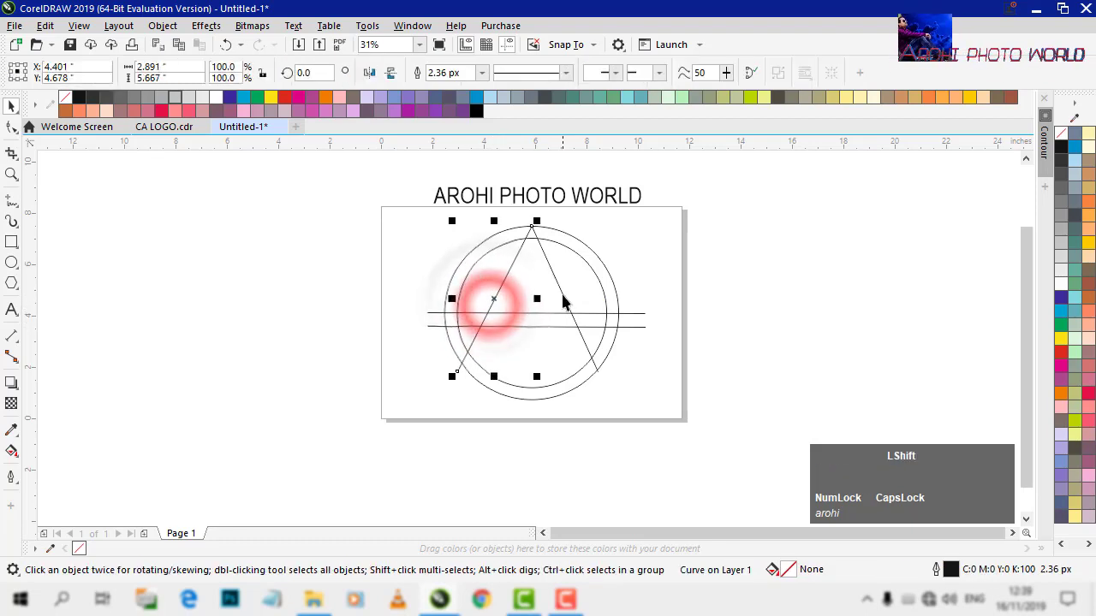
left_click(566, 300)
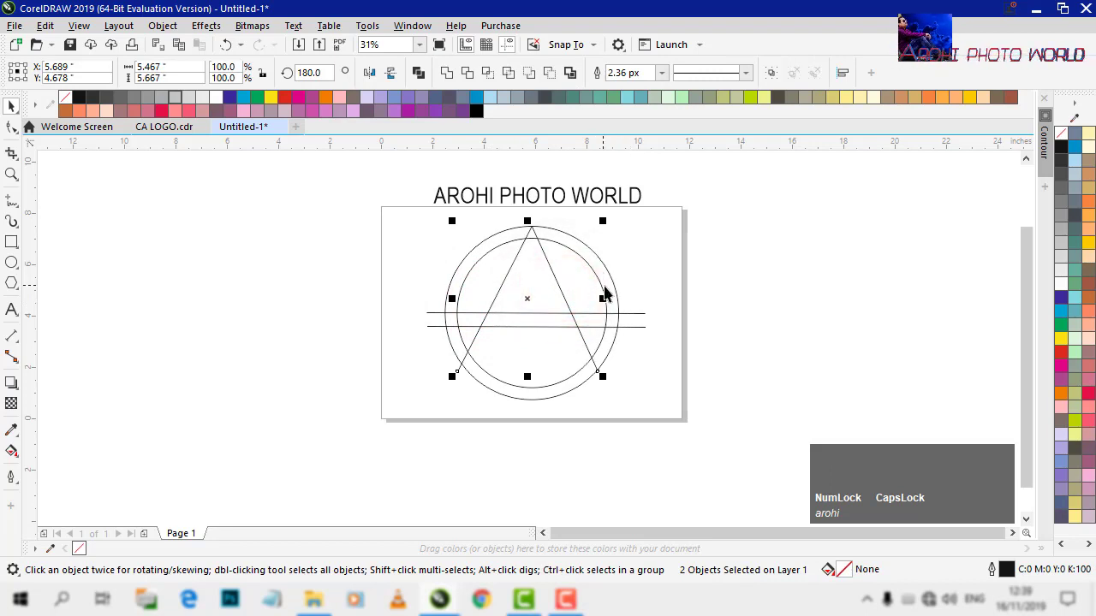
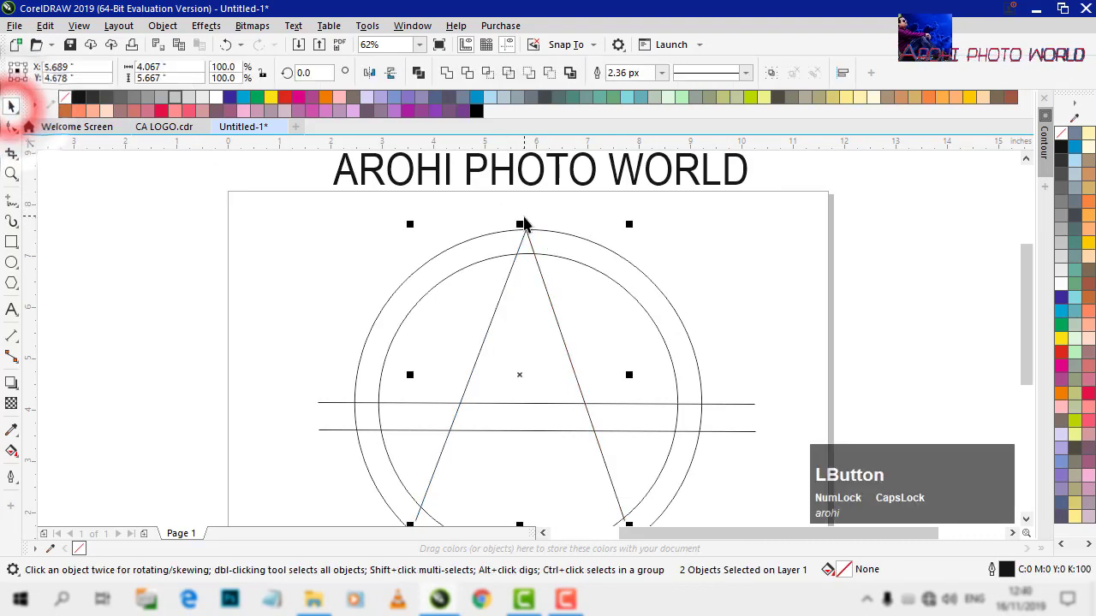
With the Shape tool, join the legs into one curve and drag their end nodes down past the outer circle
left_click(427, 80)
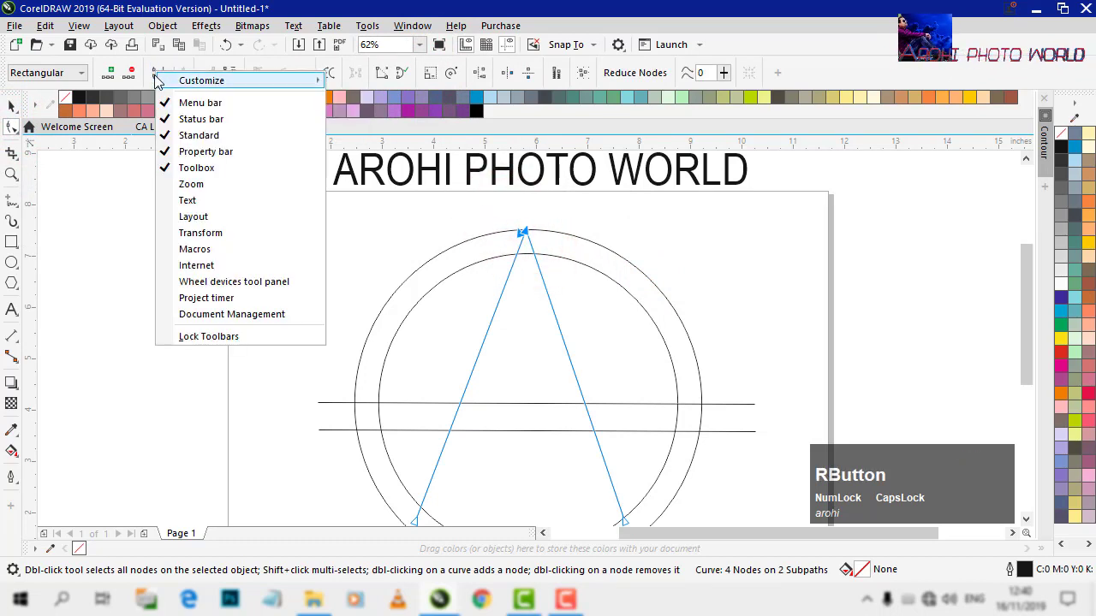
left_click(159, 79)
scroll("down", 3)
left_click(613, 461)
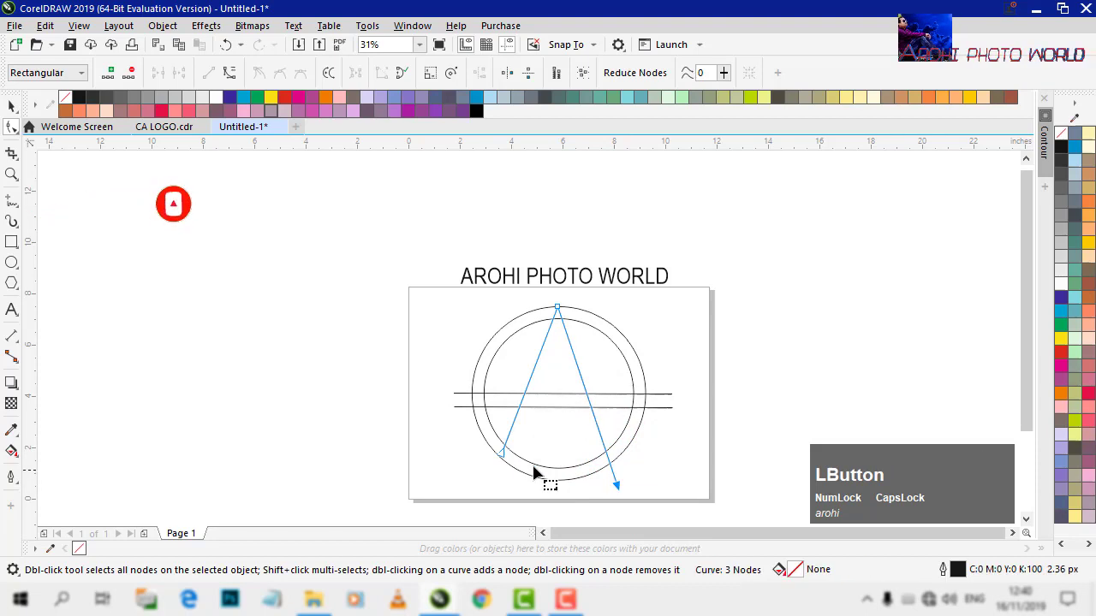
left_click(501, 469)
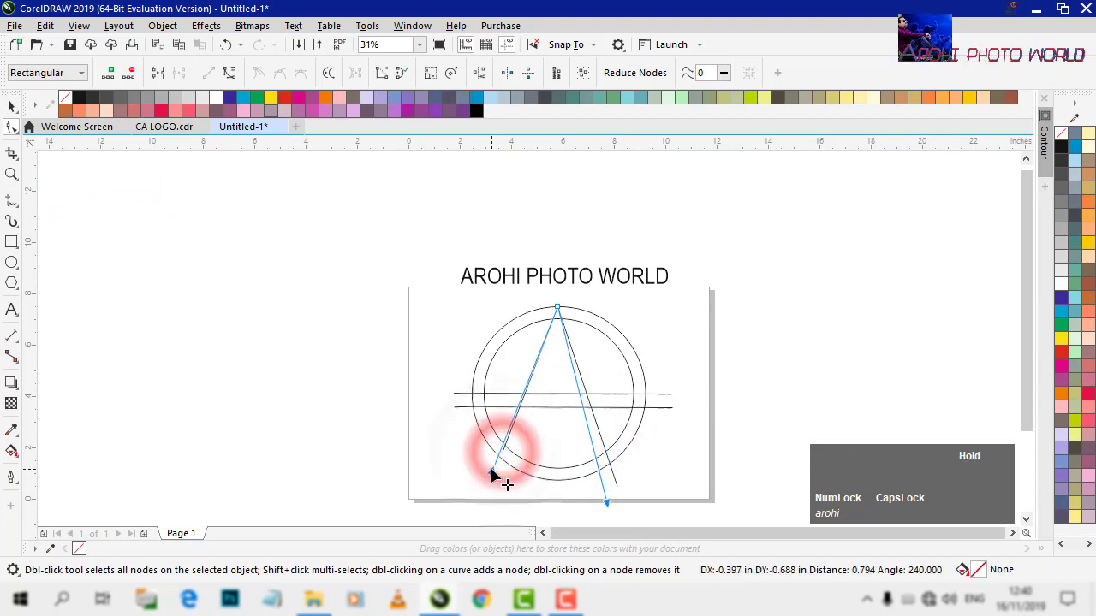
key("ctrl+z")
left_click(505, 461)
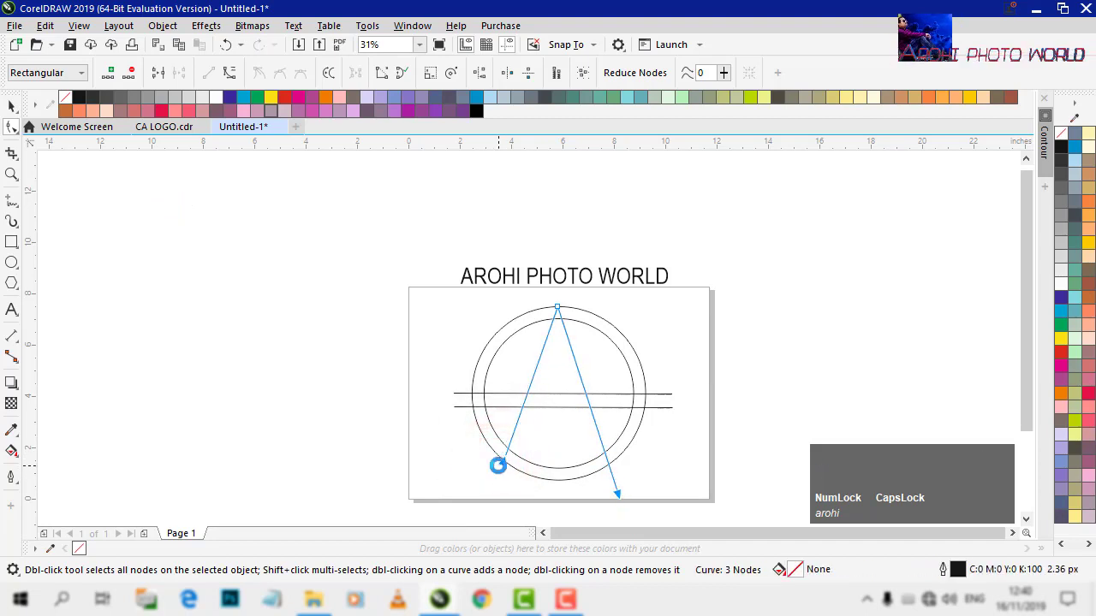
key("z")
left_click(648, 445)
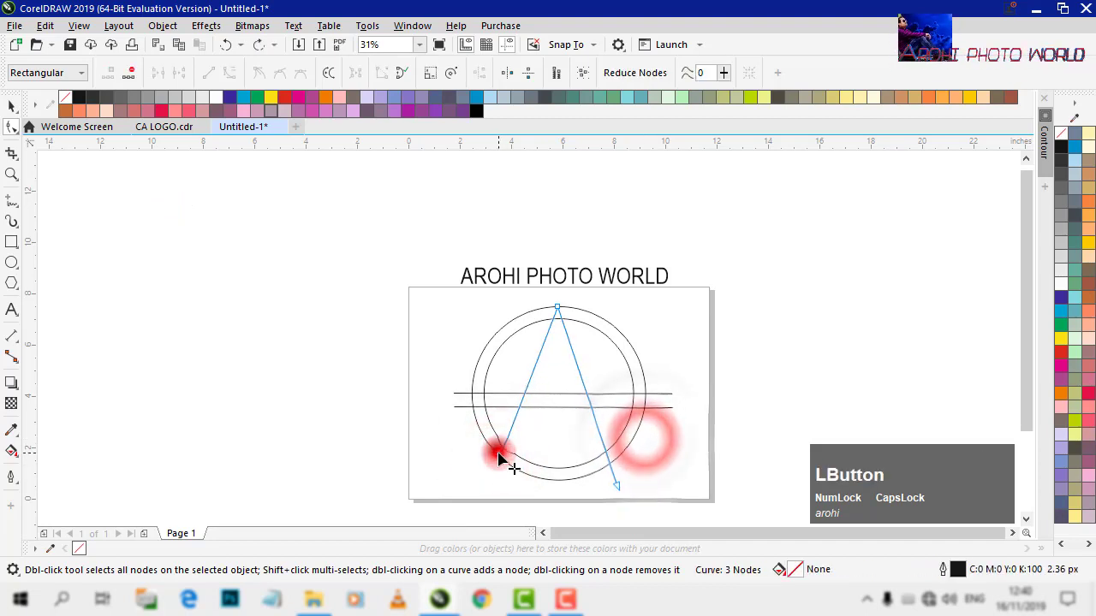
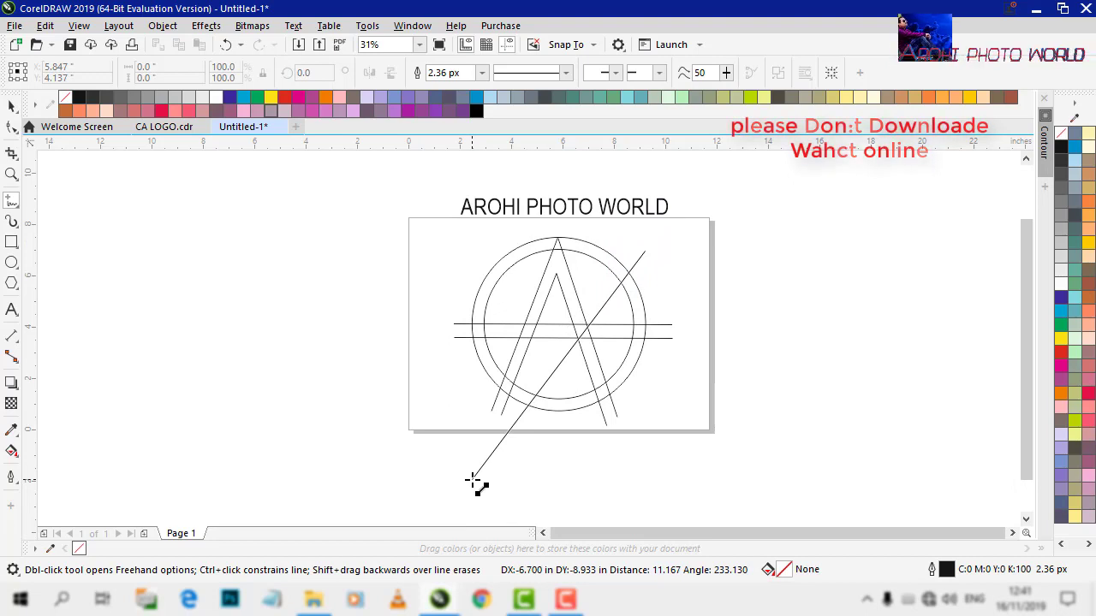
Finish the long diagonal line across the circles and select it for copying
left_click(475, 477)
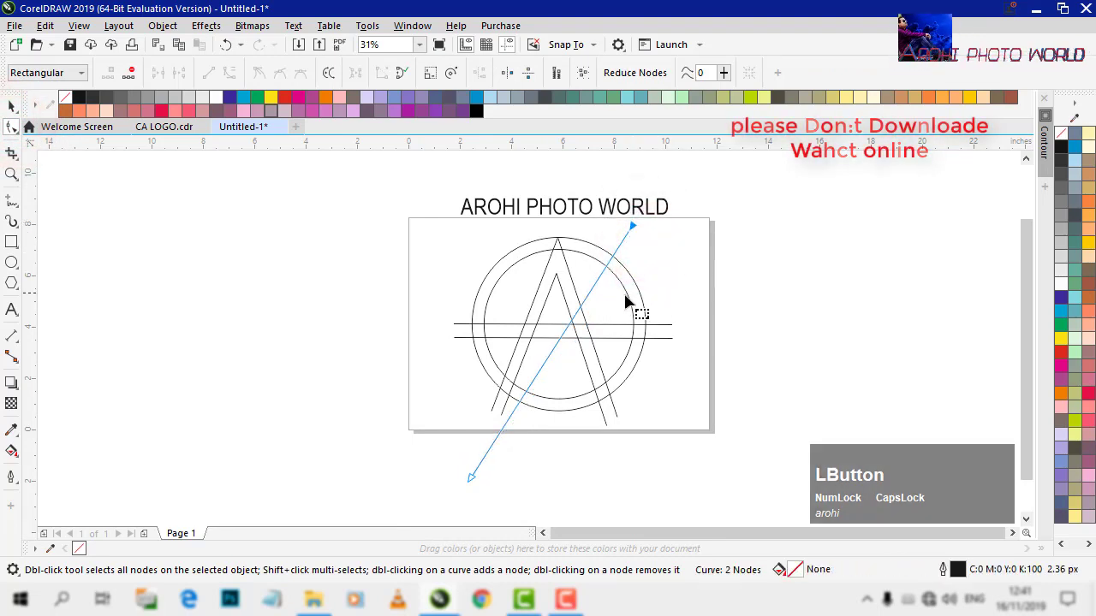
left_click(564, 345)
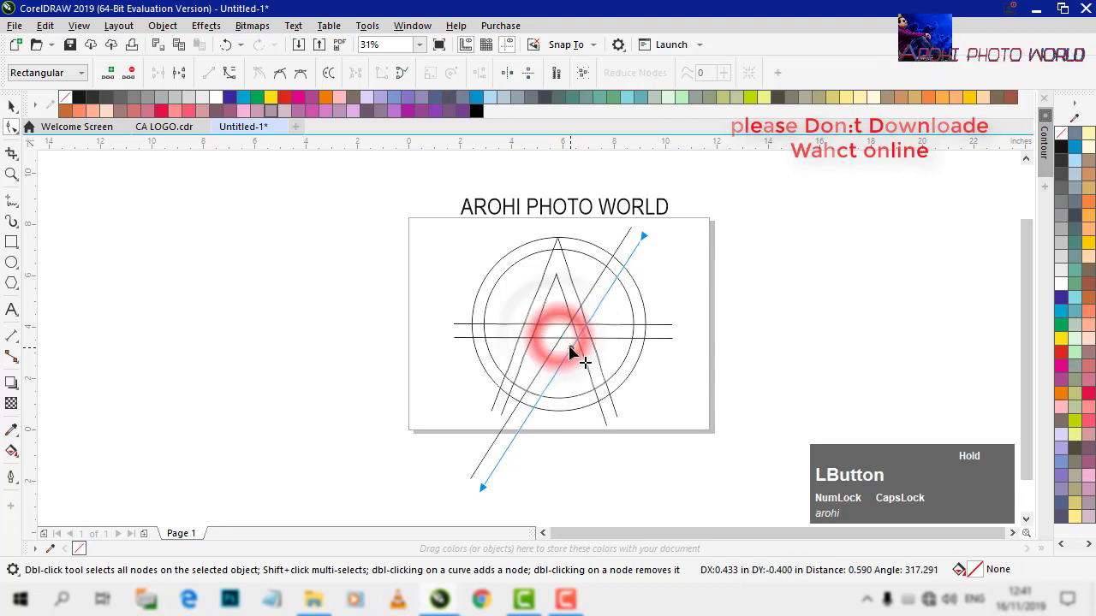
Drop a parallel copy of the diagonal, then start scaling a slightly smaller copy of the outer circle
right_click(574, 353)
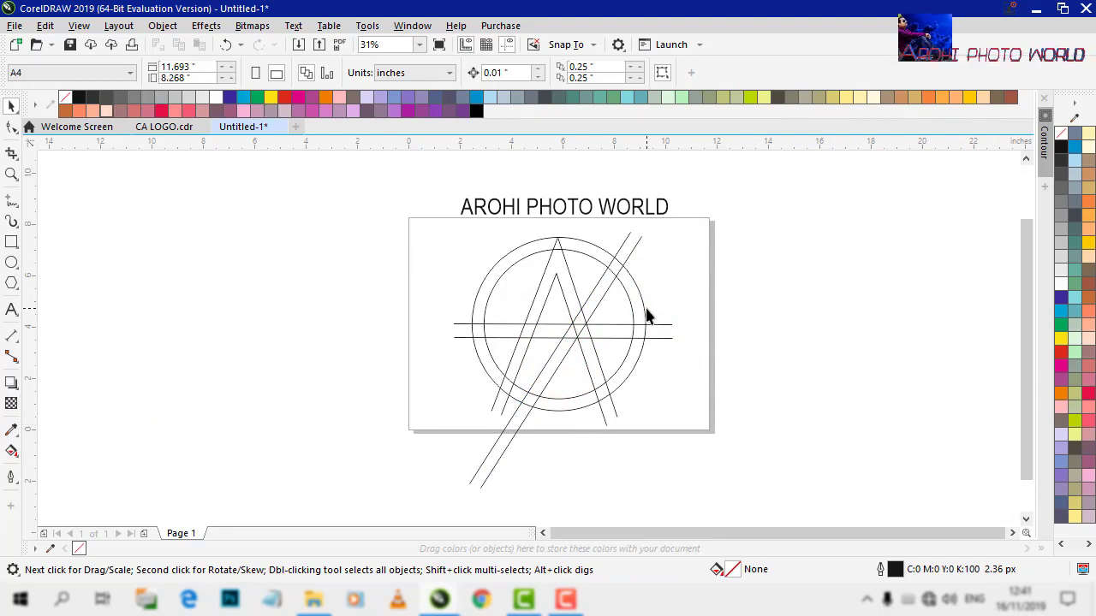
left_click(591, 261)
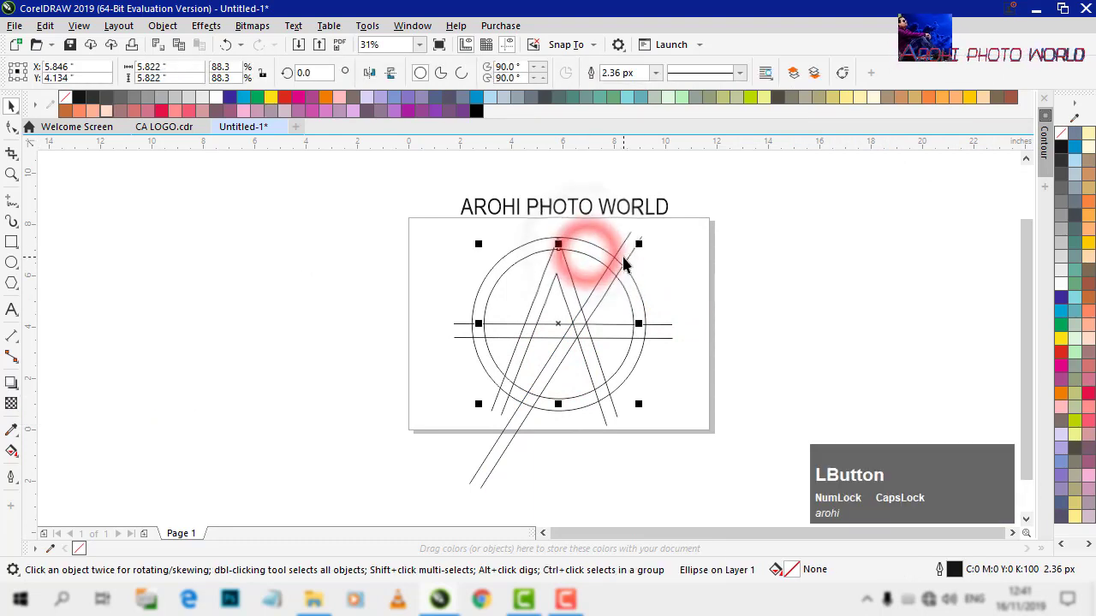
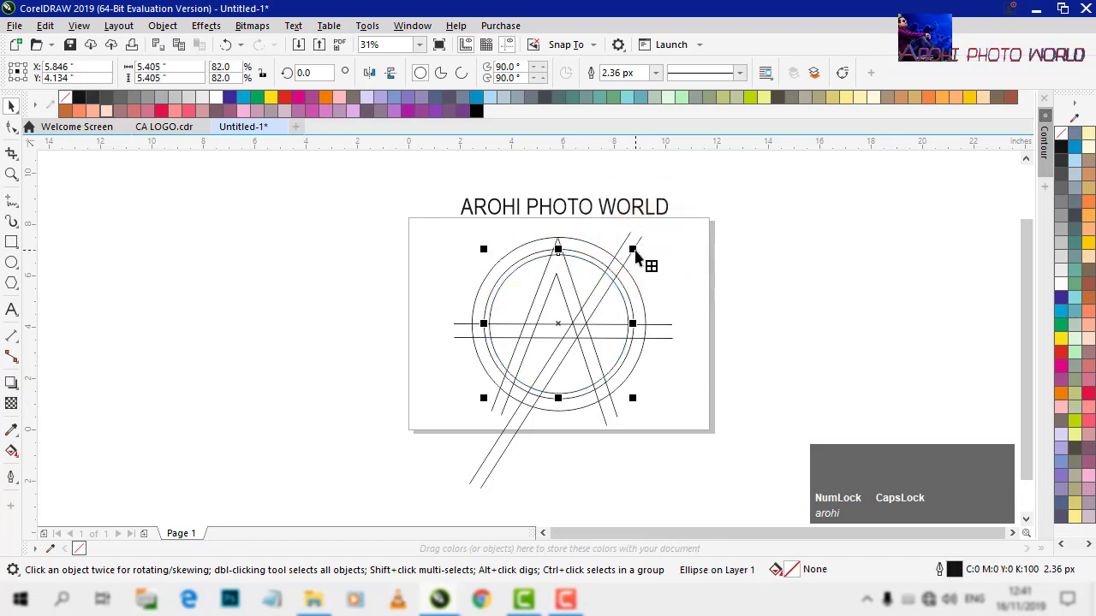
left_click(605, 252)
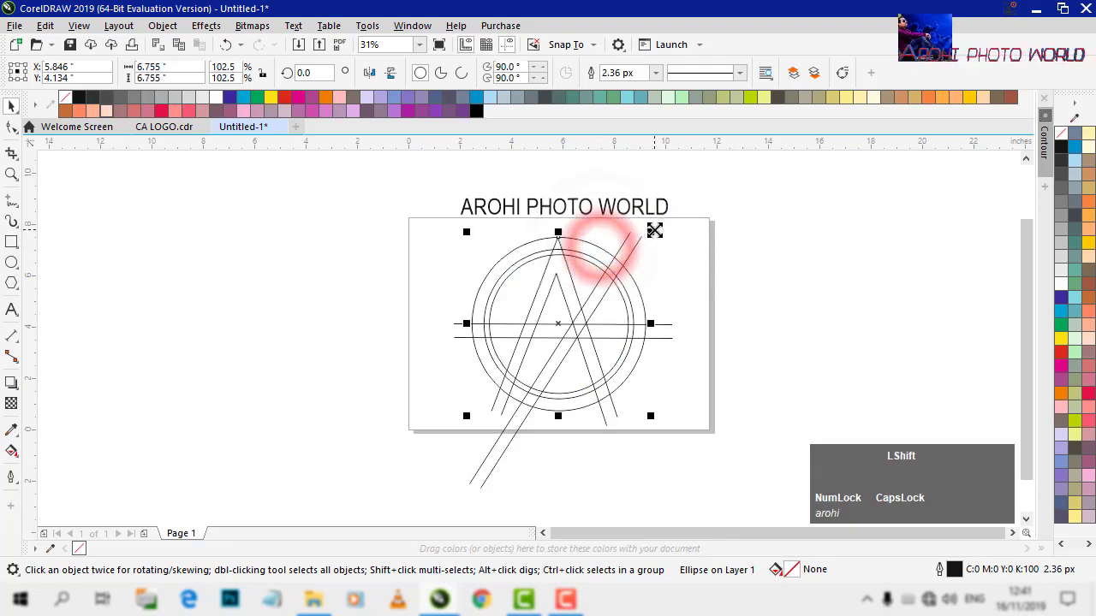
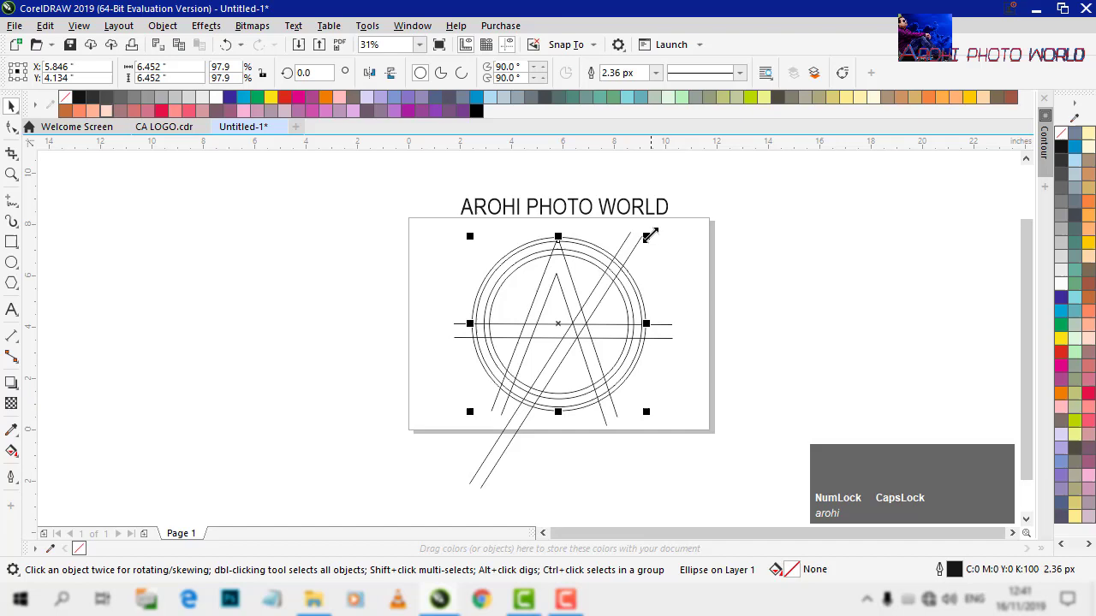
Smart-fill the top section of the ring between the outer circles with slate blue
left_click(721, 310)
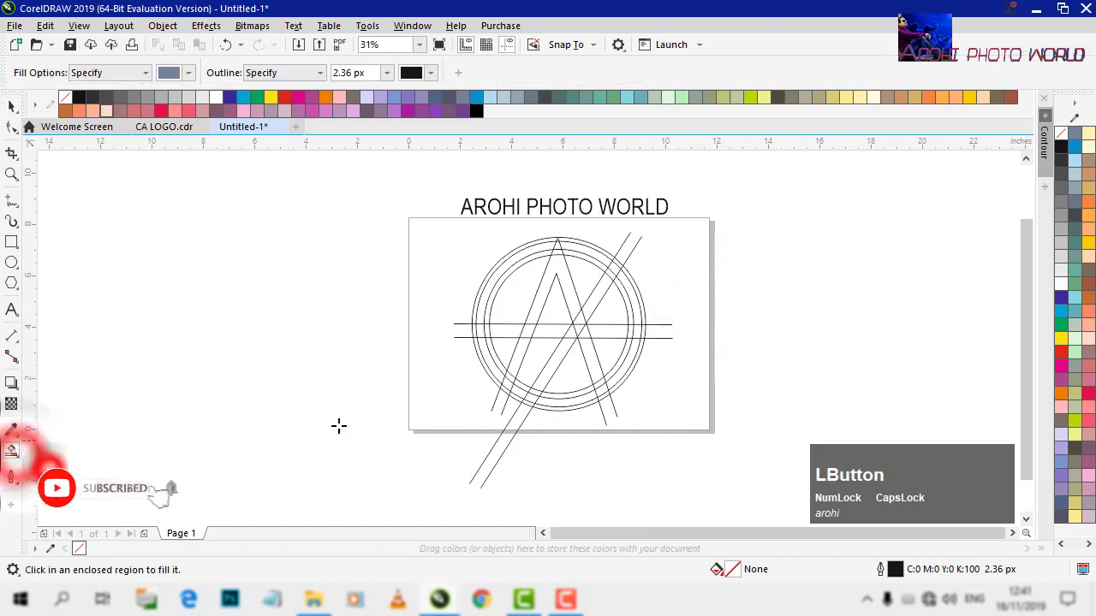
scroll("up", 3)
scroll("down", 3)
scroll("up", 3)
left_click(678, 253)
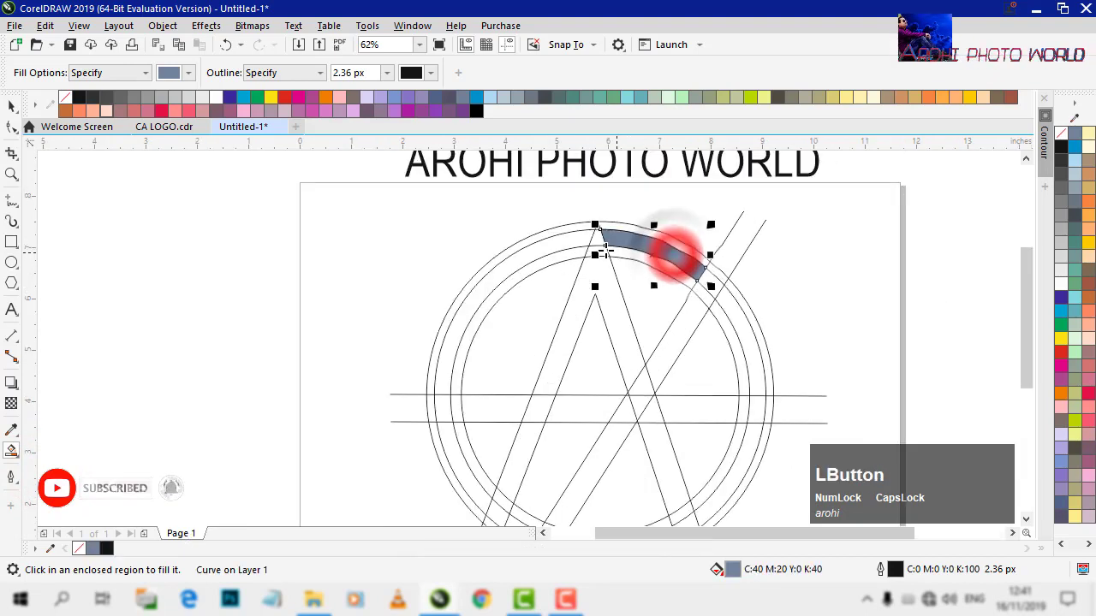
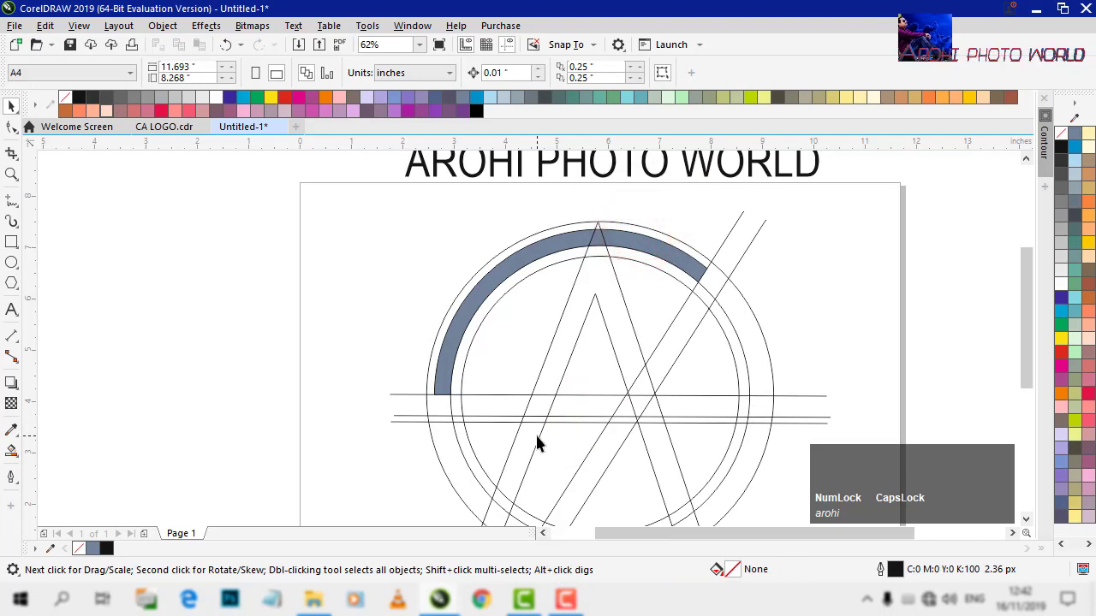
Smart-fill the right ring section, the A's top and its legs slate blue, undoing a wrong fill
type("z")
type("z")
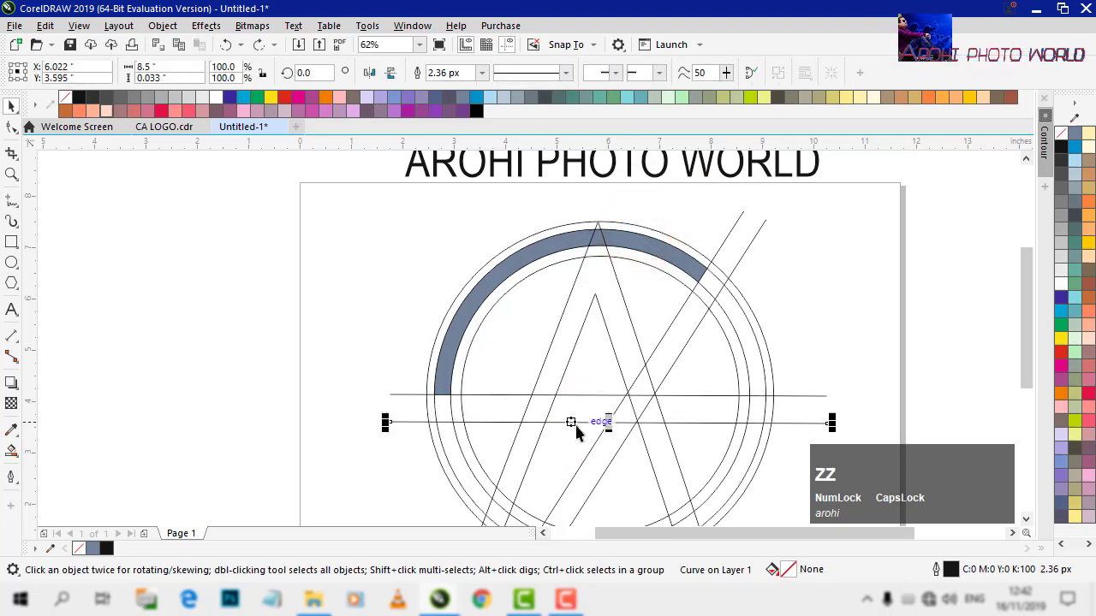
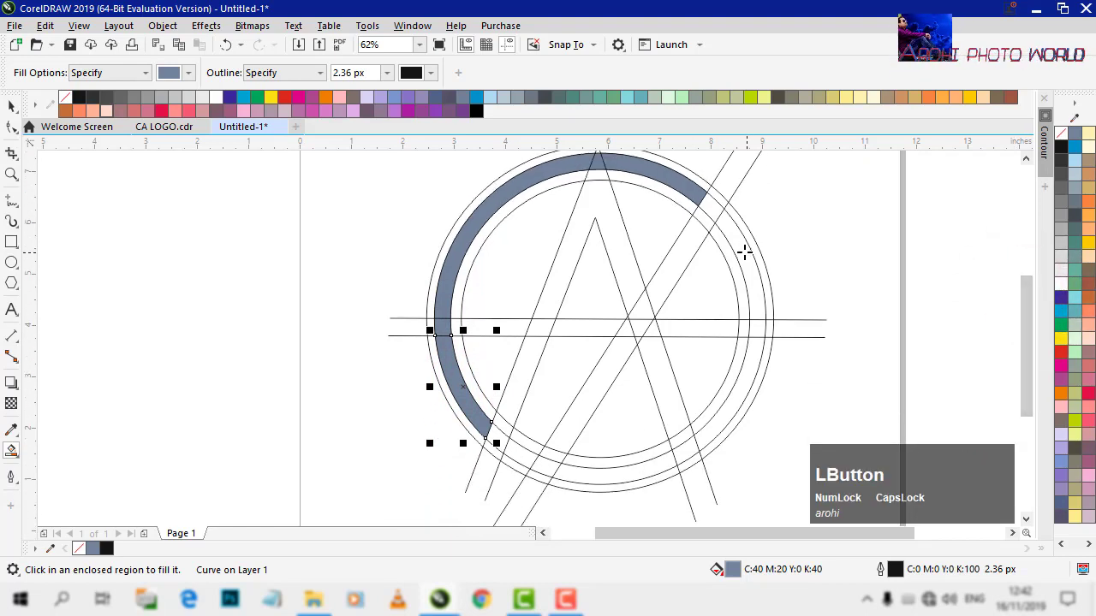
left_click(746, 240)
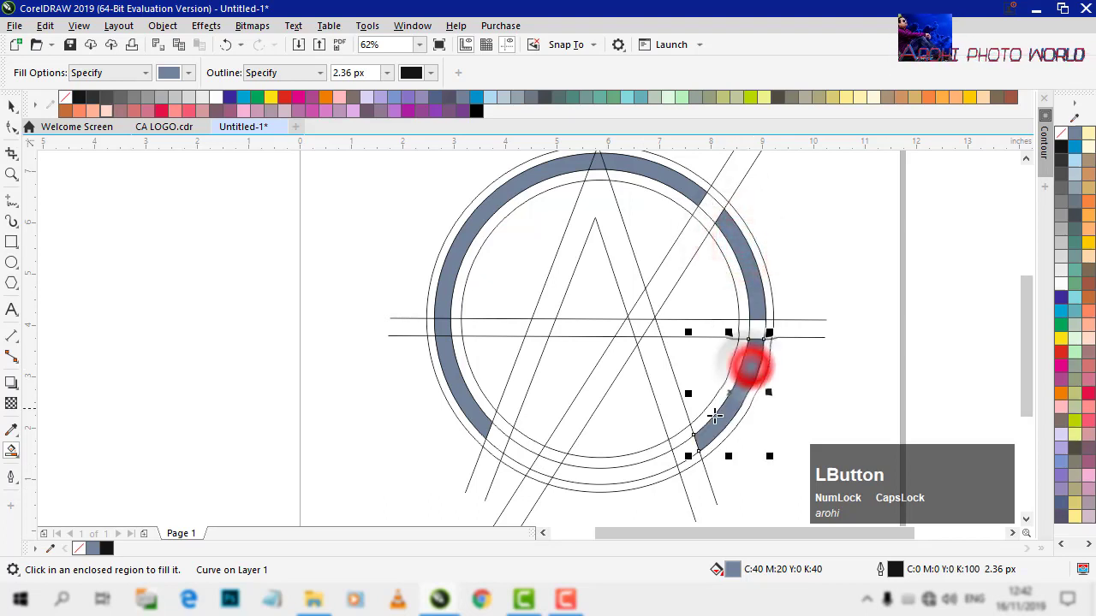
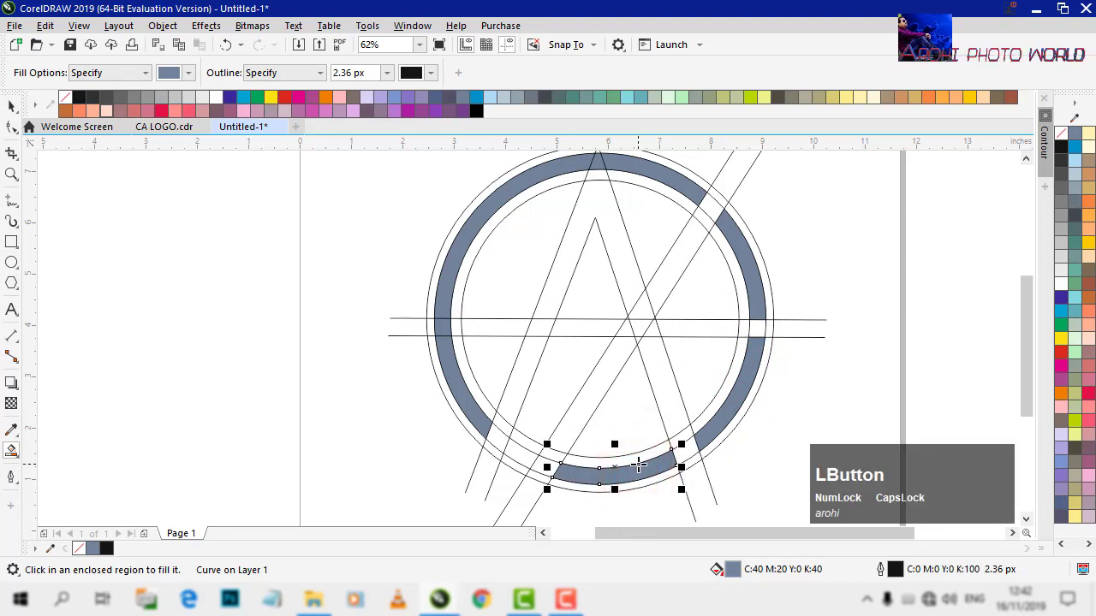
key("ctrl+z")
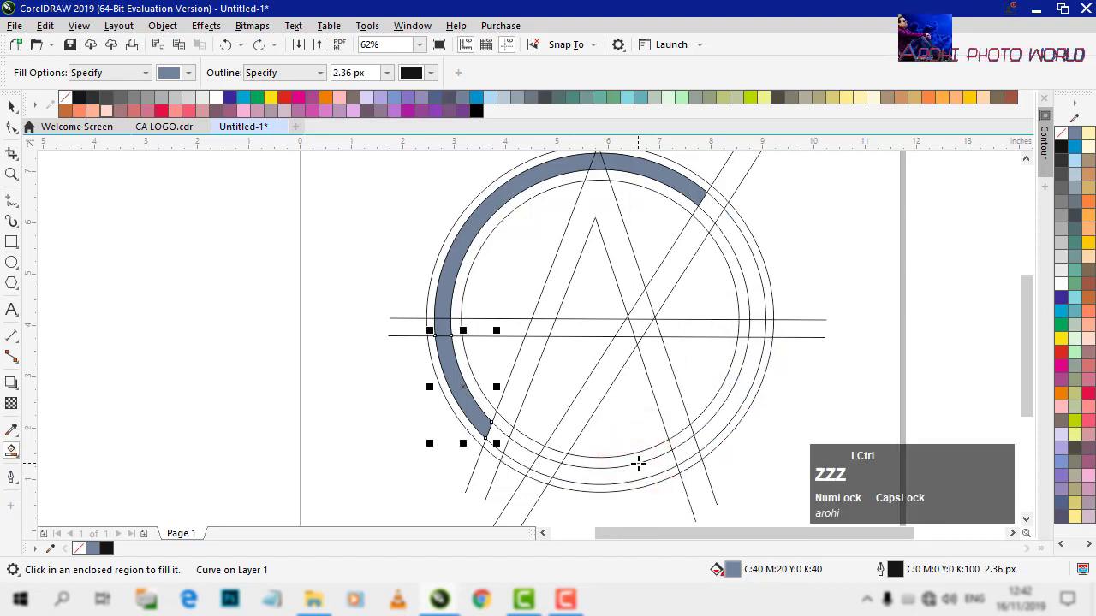
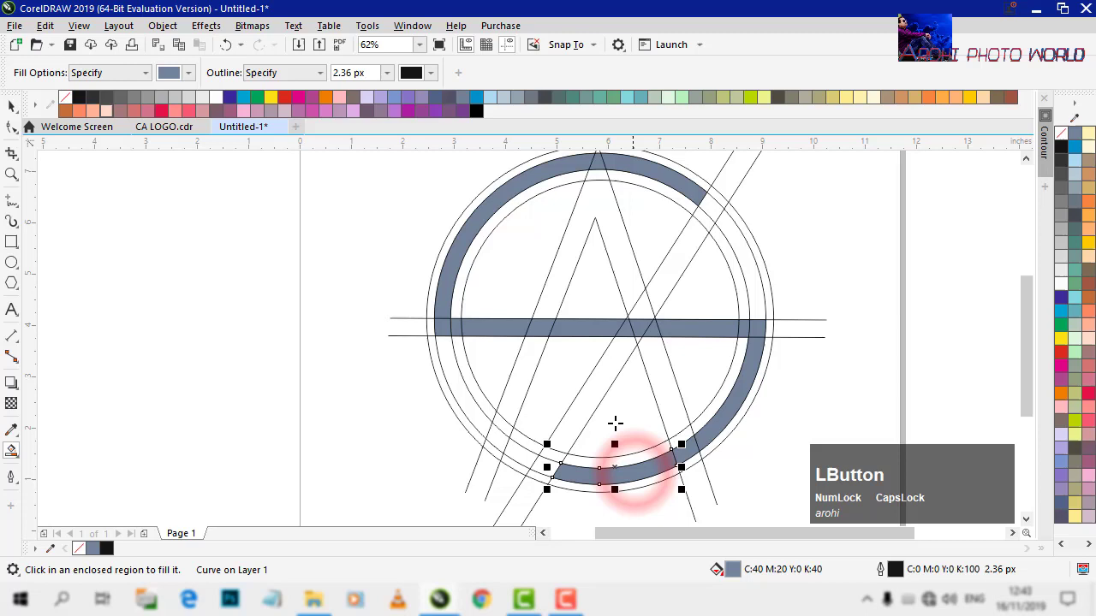
left_click(500, 436)
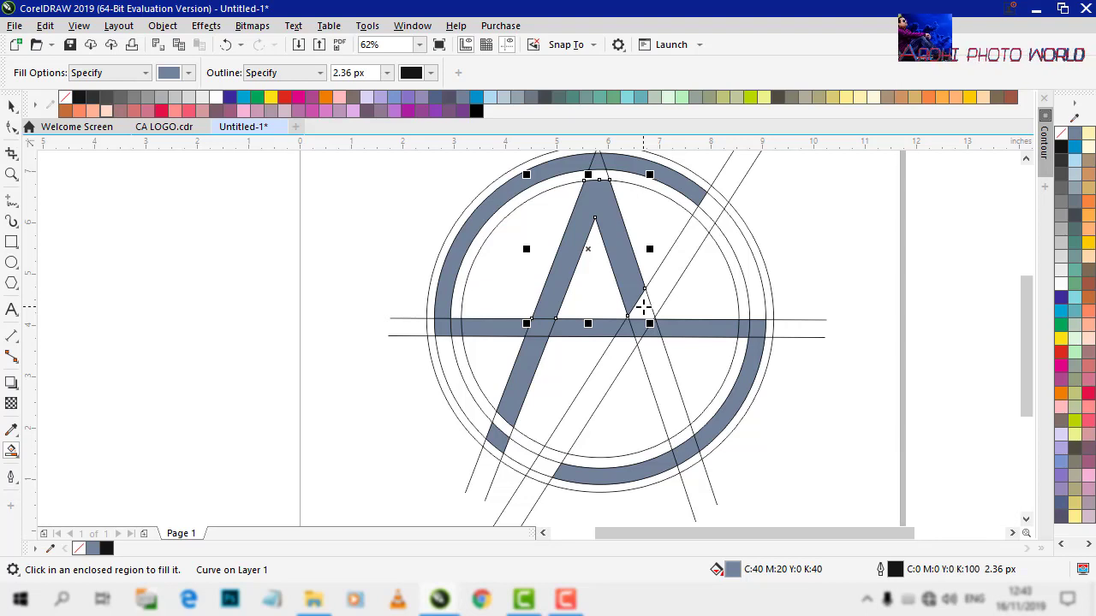
left_click(647, 305)
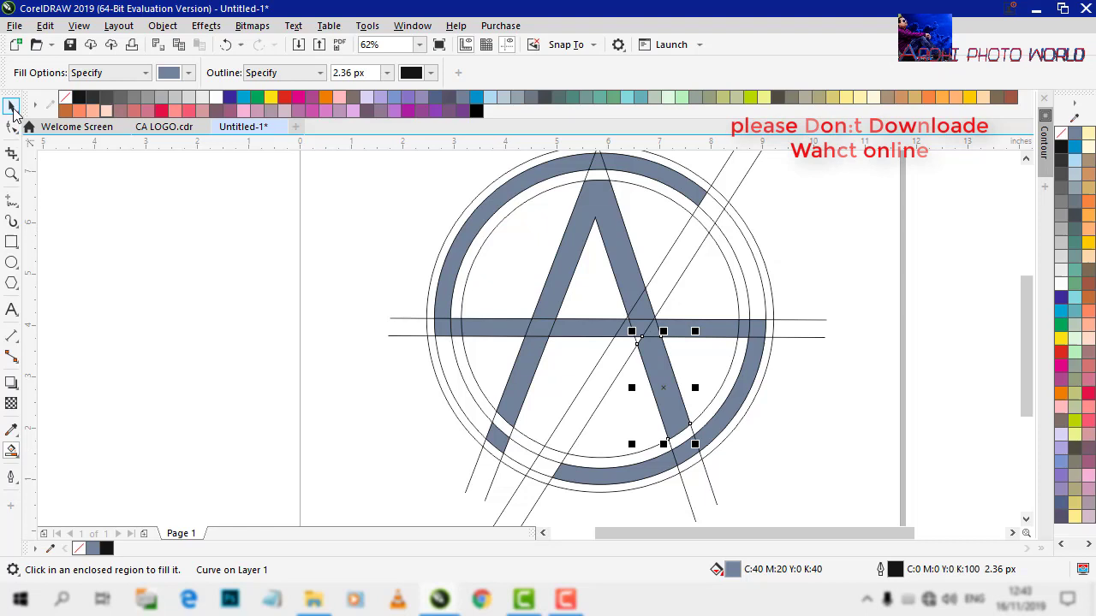
With the Pick tool select the outer circle and zoom toward the right leg's junction with the ring
left_click(19, 111)
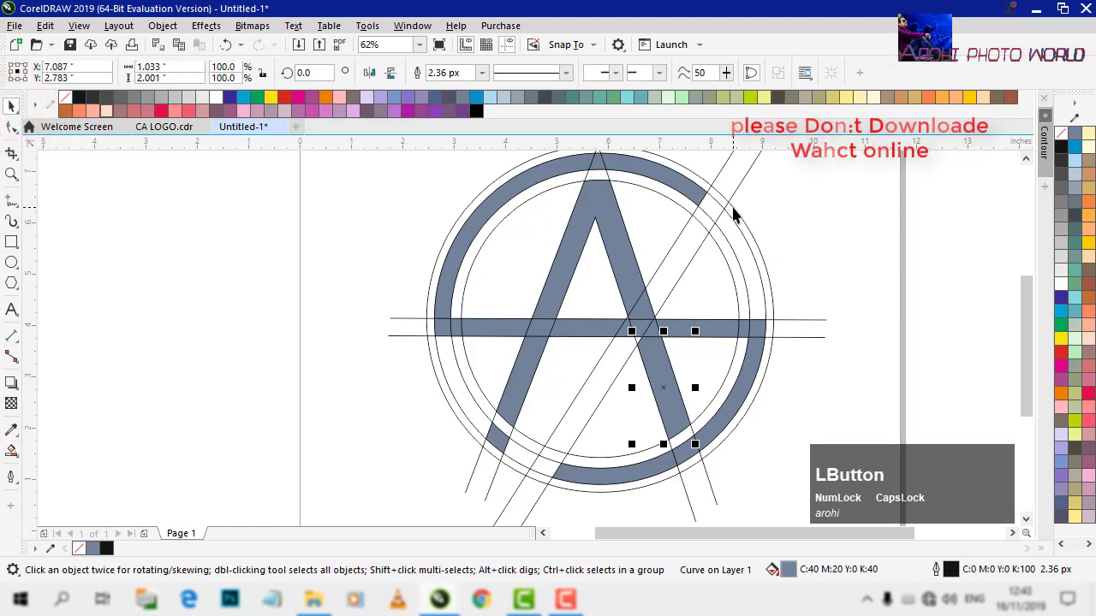
left_click(737, 214)
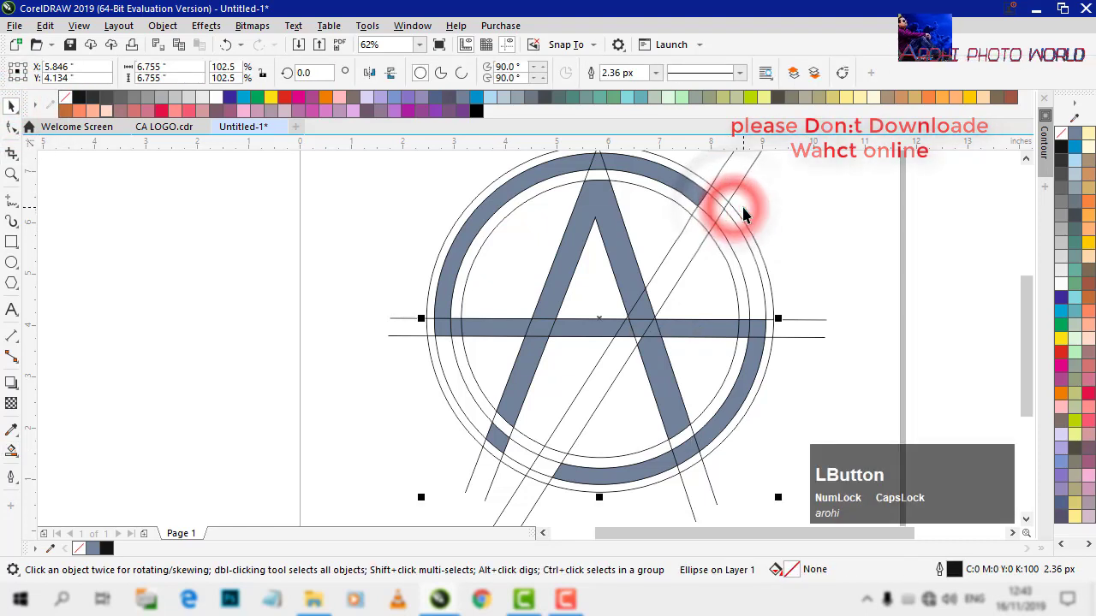
scroll("down", 3)
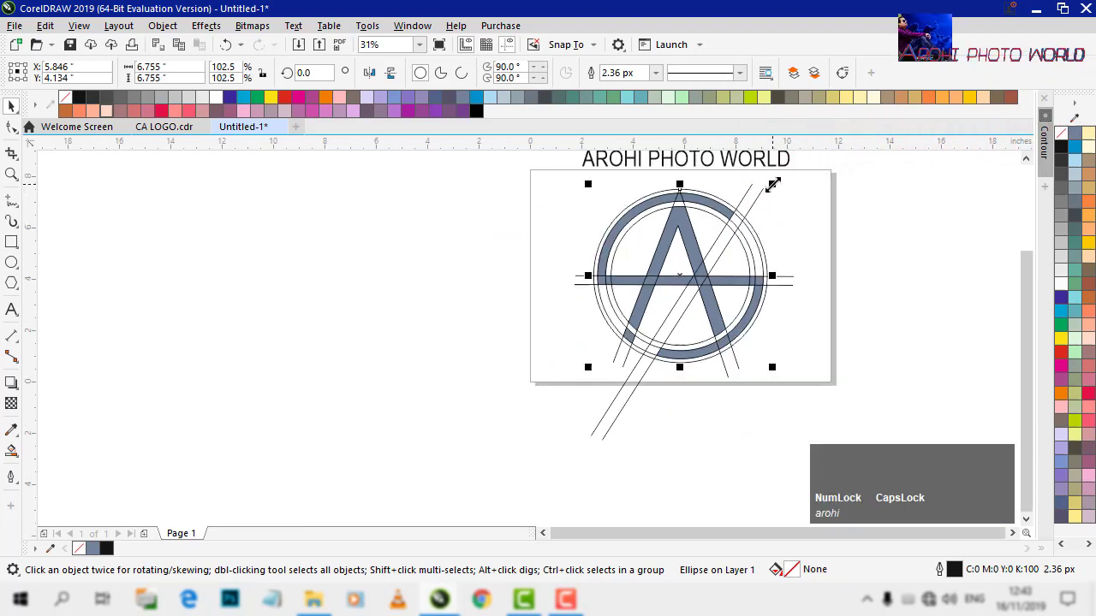
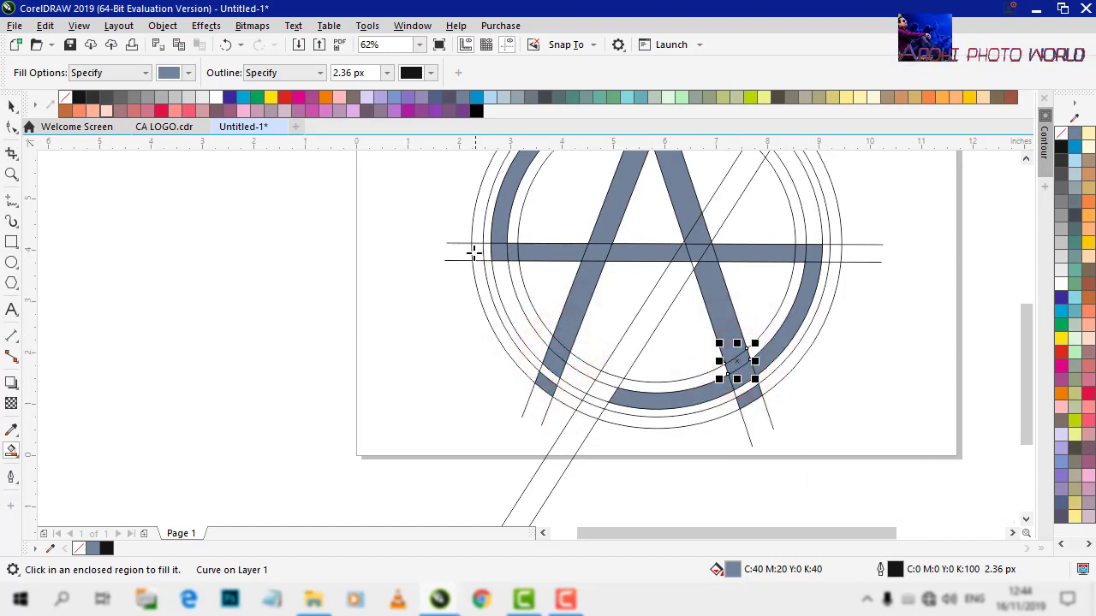
Smart Fill the crossbar's left end inside the ring slate-grey, undoing the stray fills
left_click(477, 250)
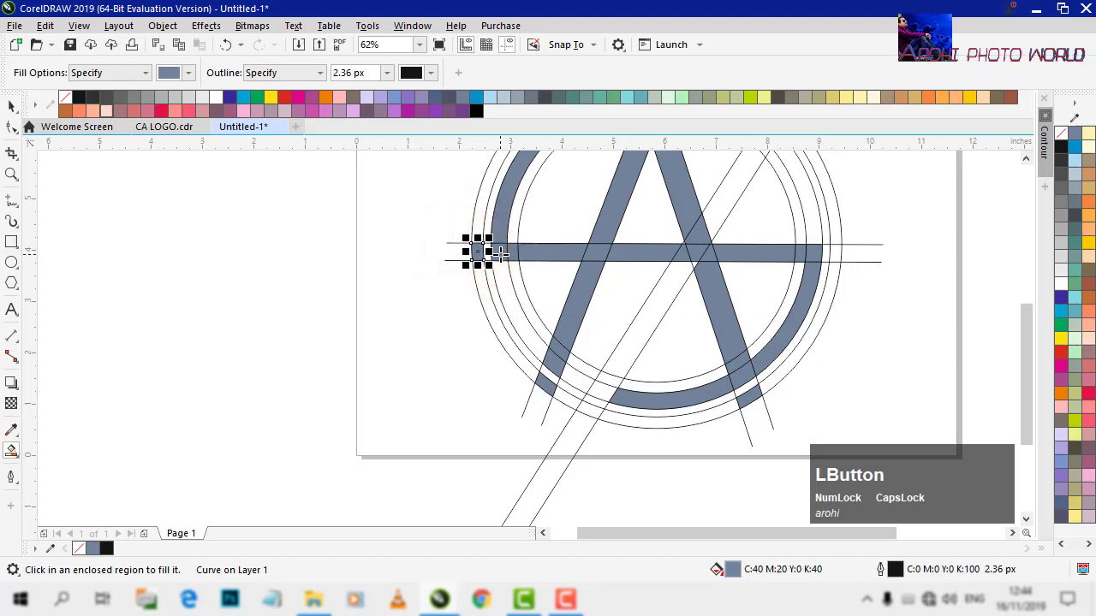
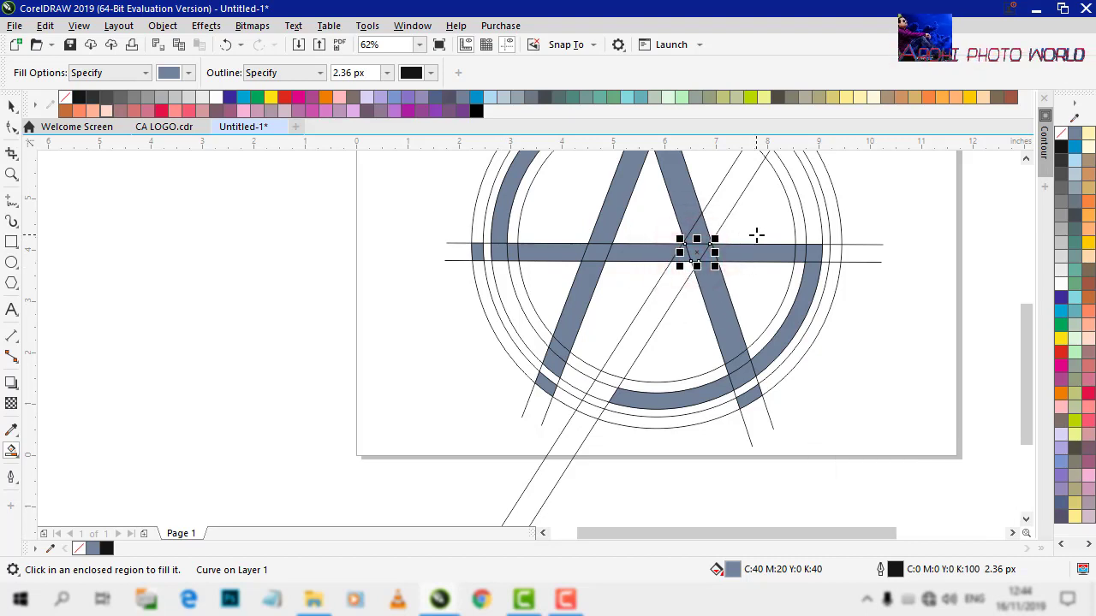
scroll("down", 3)
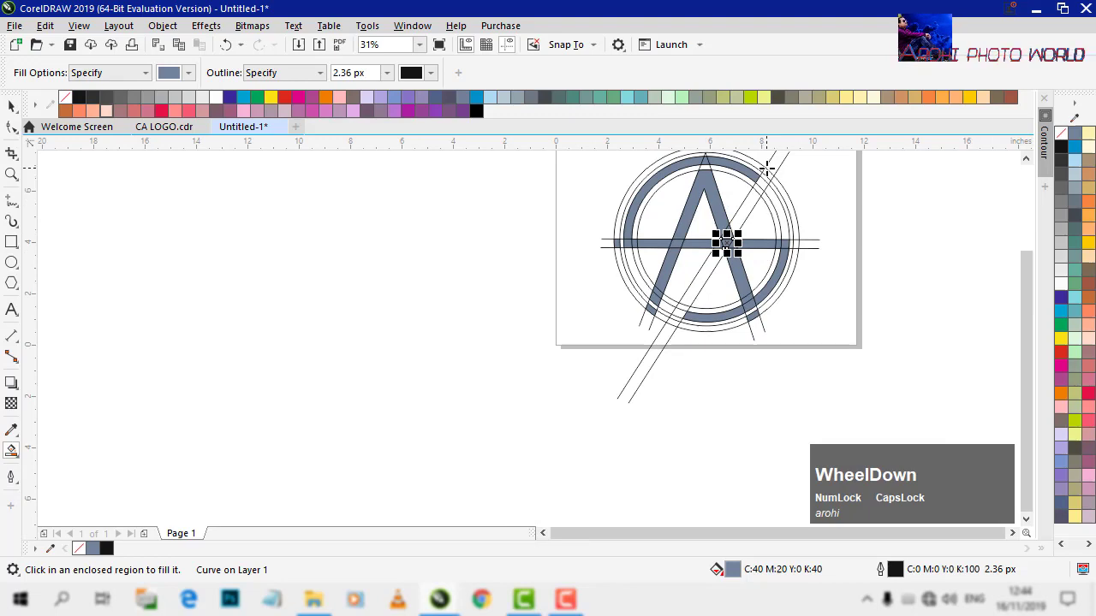
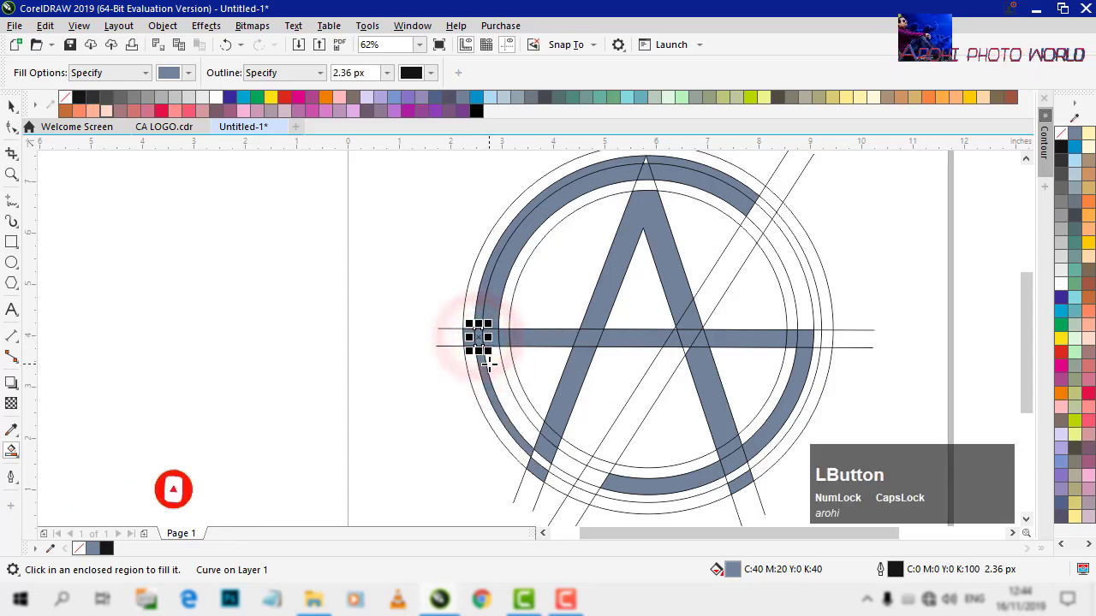
key("ctrl+z")
type("zzz")
key("ctrl+z")
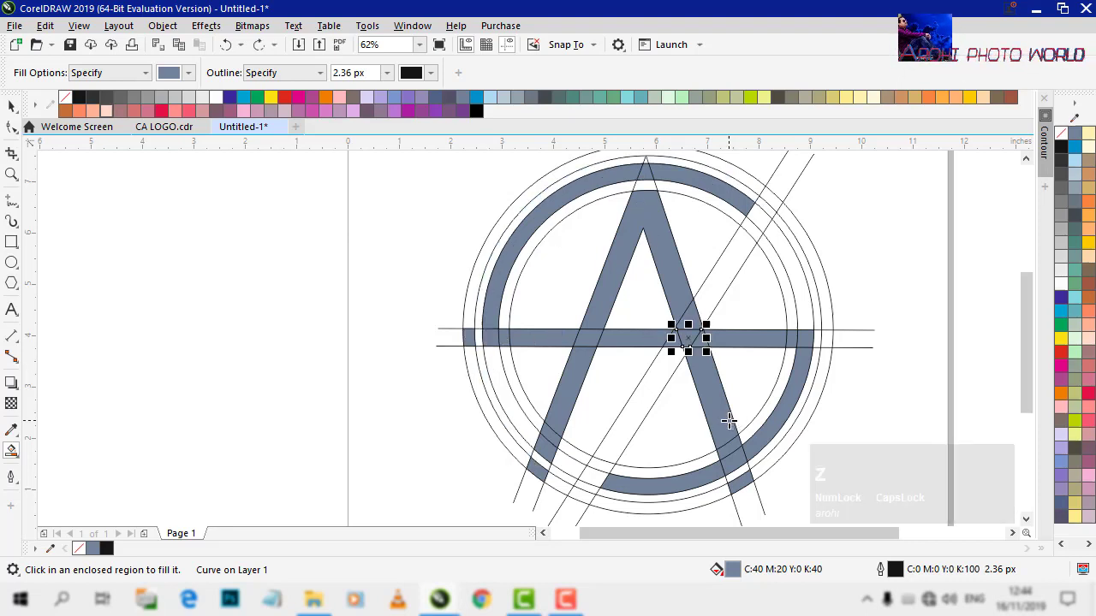
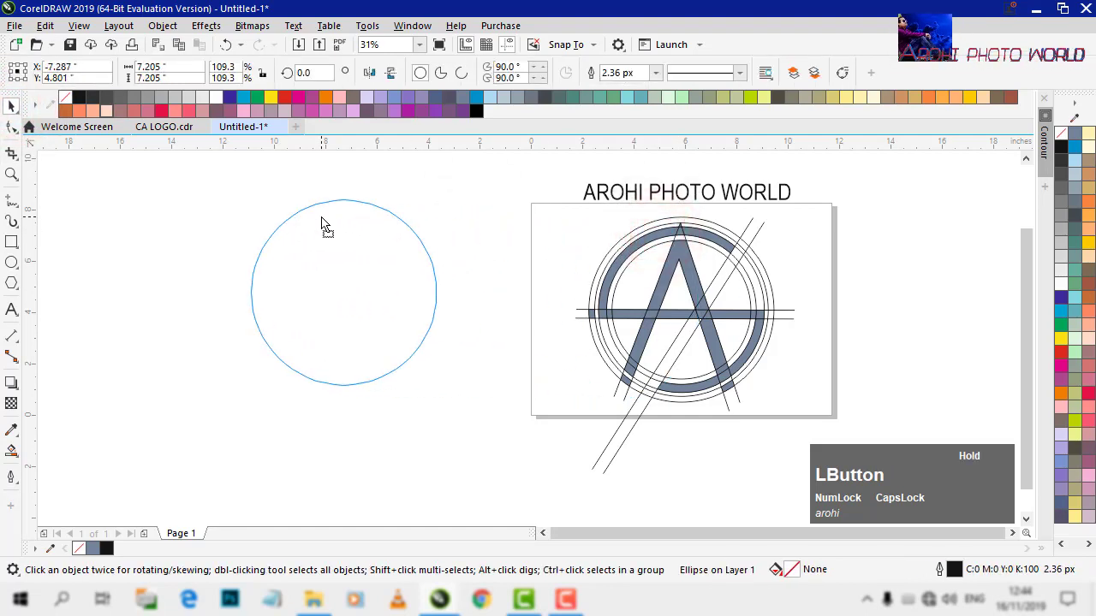
Move the spare circle onto the A logo, centre it on the rings and deselect to check it
key("ctrl+z")
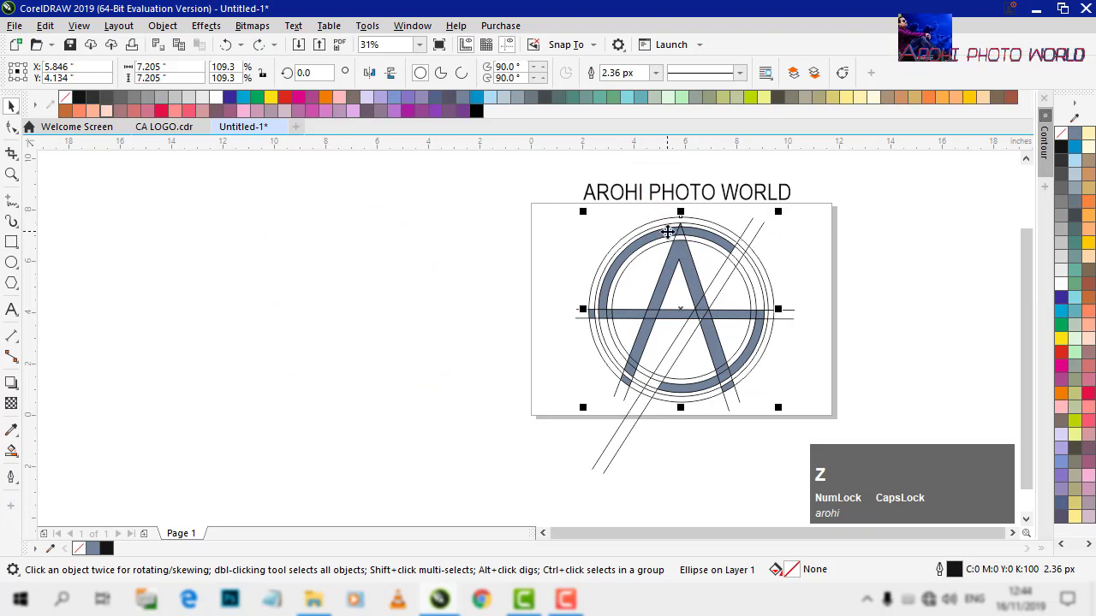
left_click(835, 233)
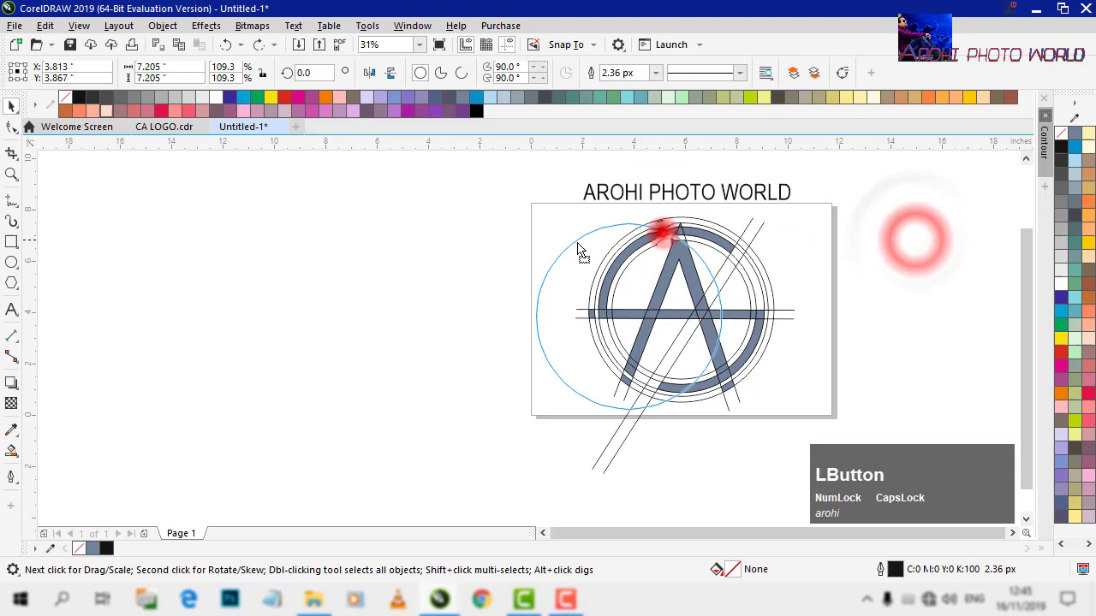
key("ctrl+z")
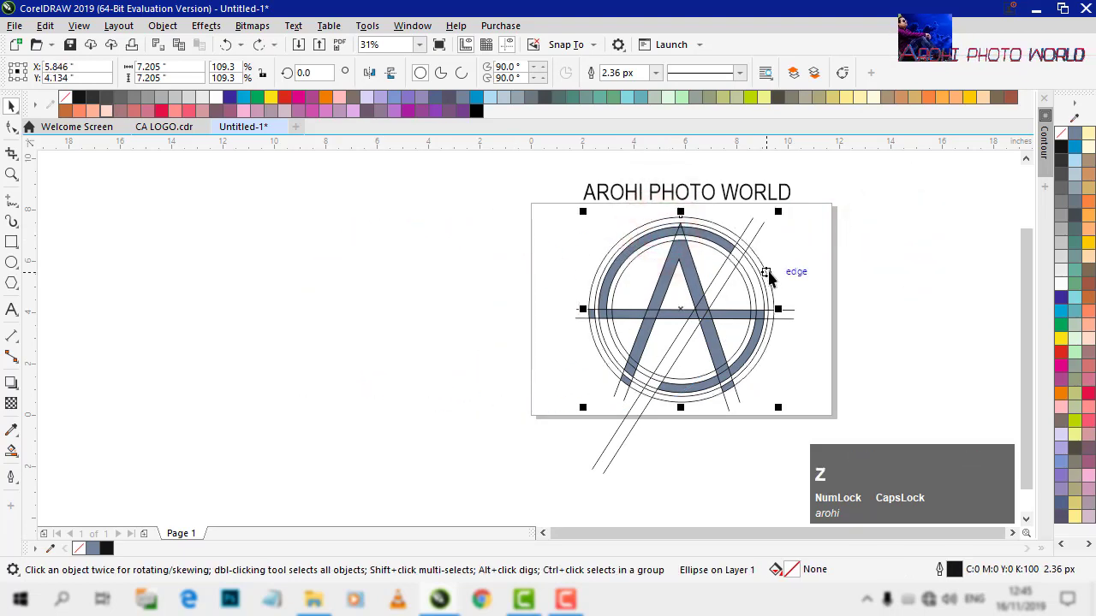
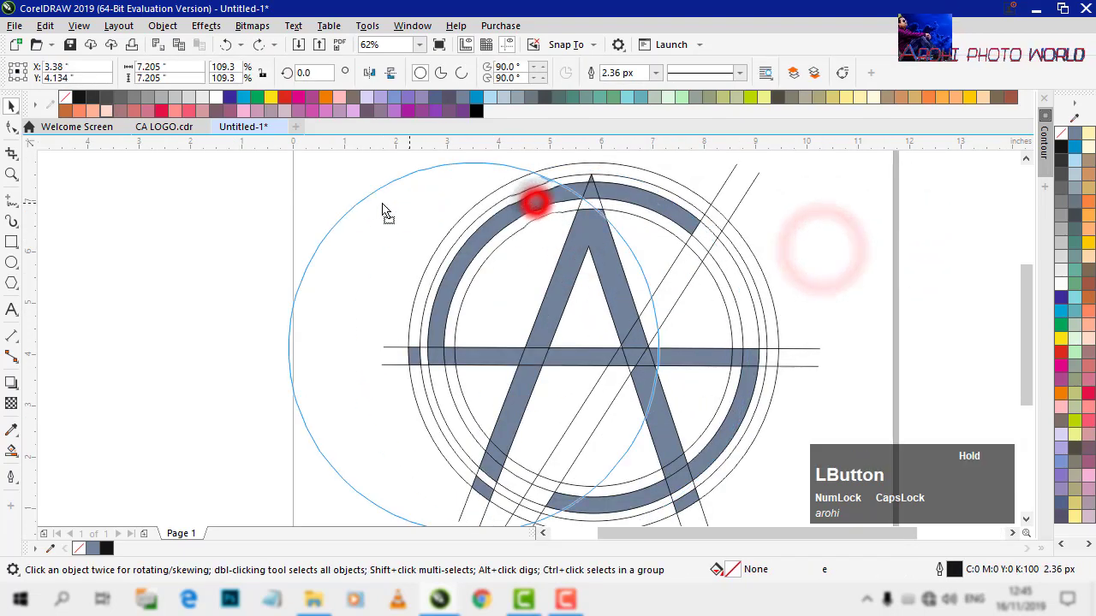
key("ctrl+z")
left_click(894, 261)
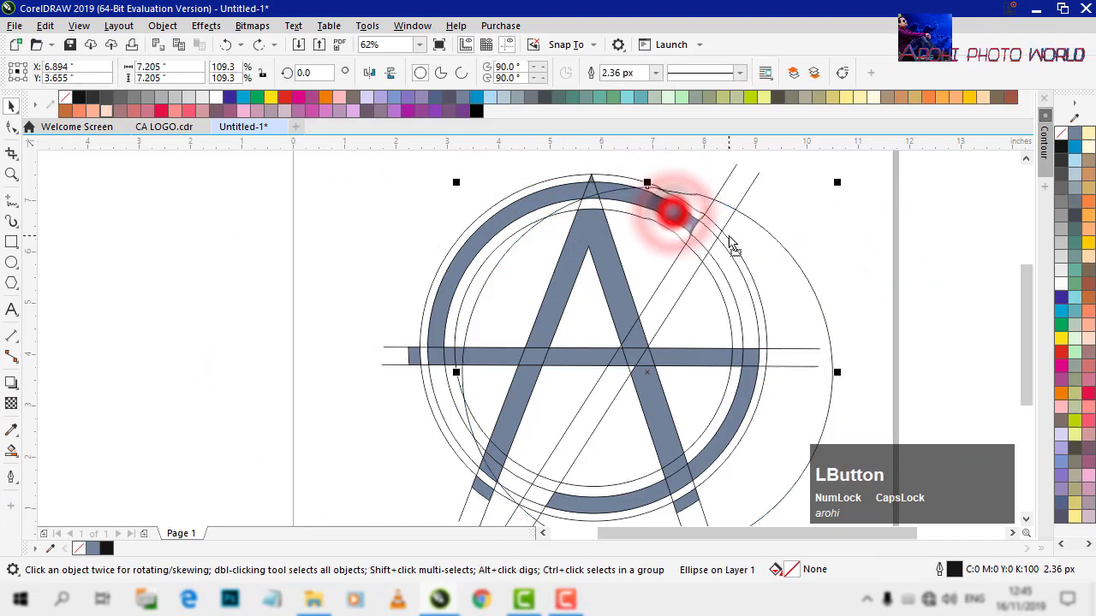
key("ctrl+z")
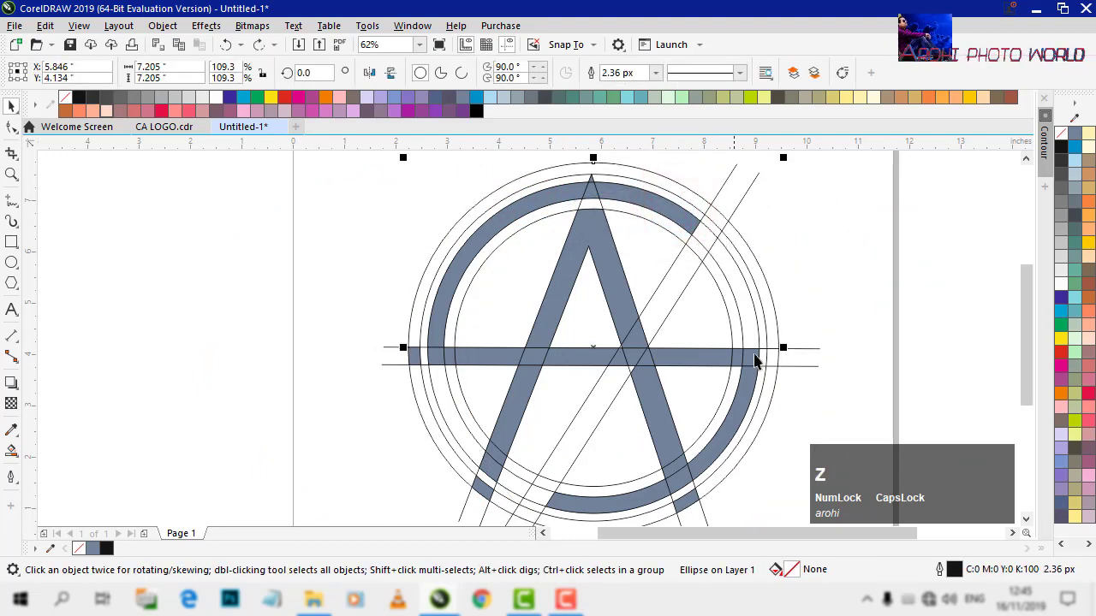
left_click(823, 408)
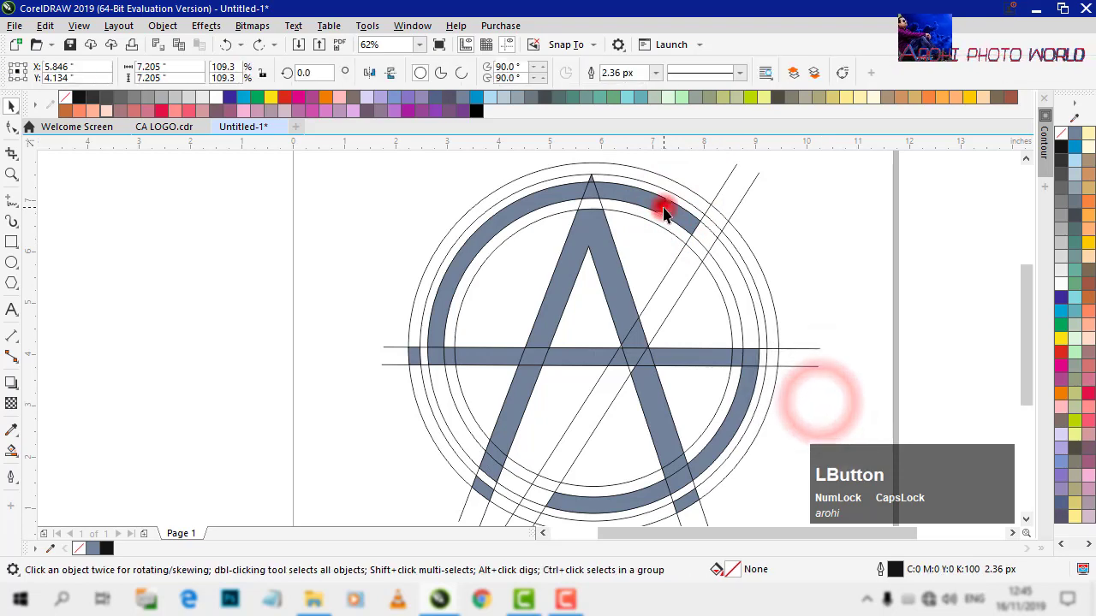
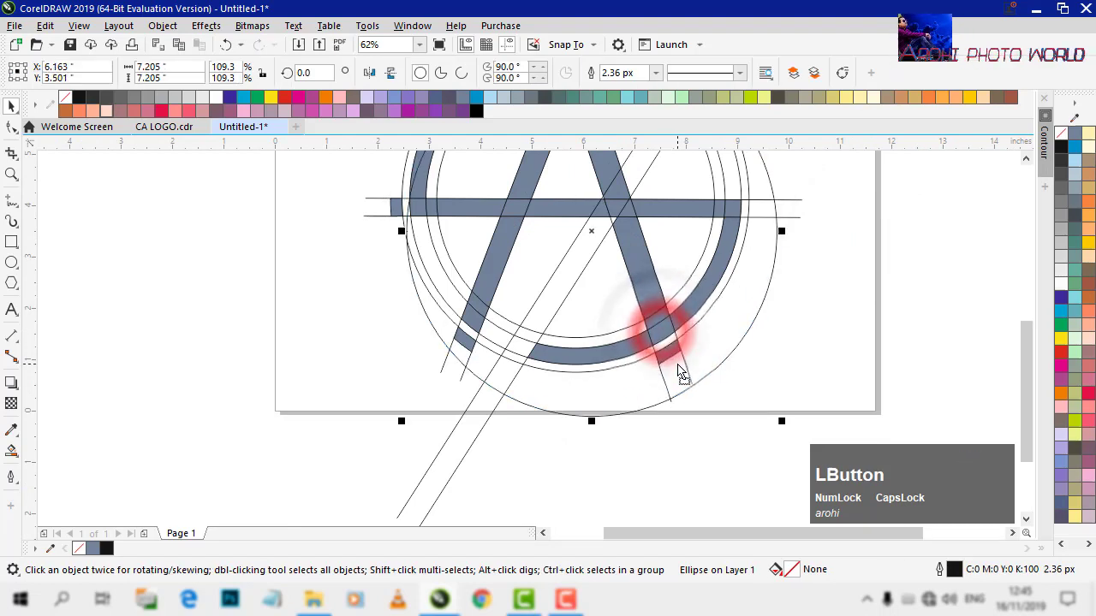
Zoom out to the whole page and back in to verify the circle's placement on the logo
key("ctrl+z")
scroll("down", 3)
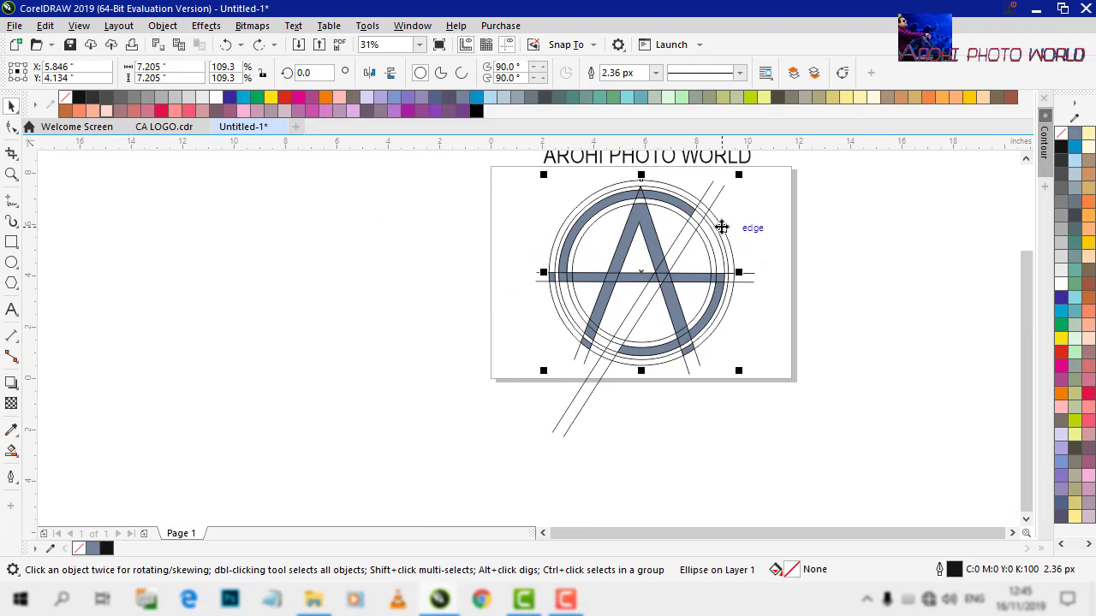
scroll("up", 3)
scroll("down", 3)
scroll("up", 3)
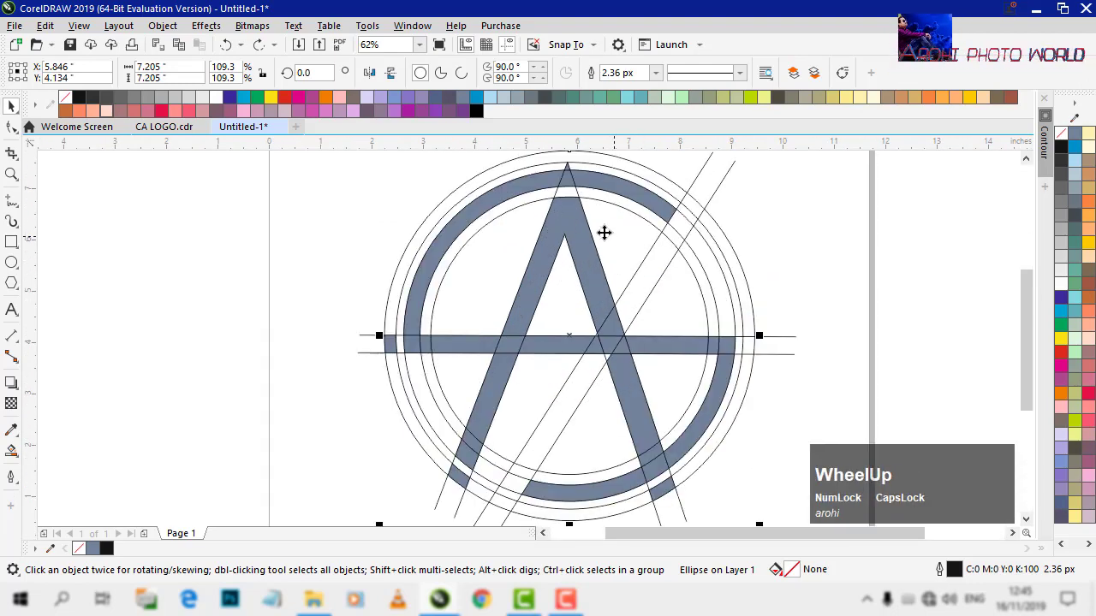
left_click(779, 205)
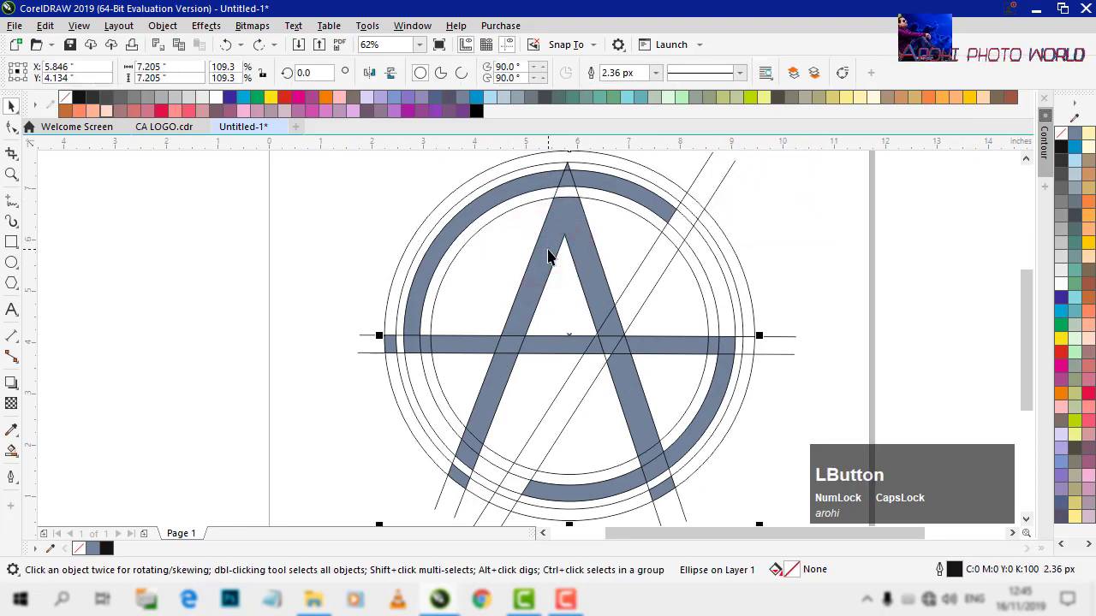
Move the upper-ring and left-side Smart Fill pieces off the construction to the left, repeating the move with Ctrl+R
right_click(554, 249)
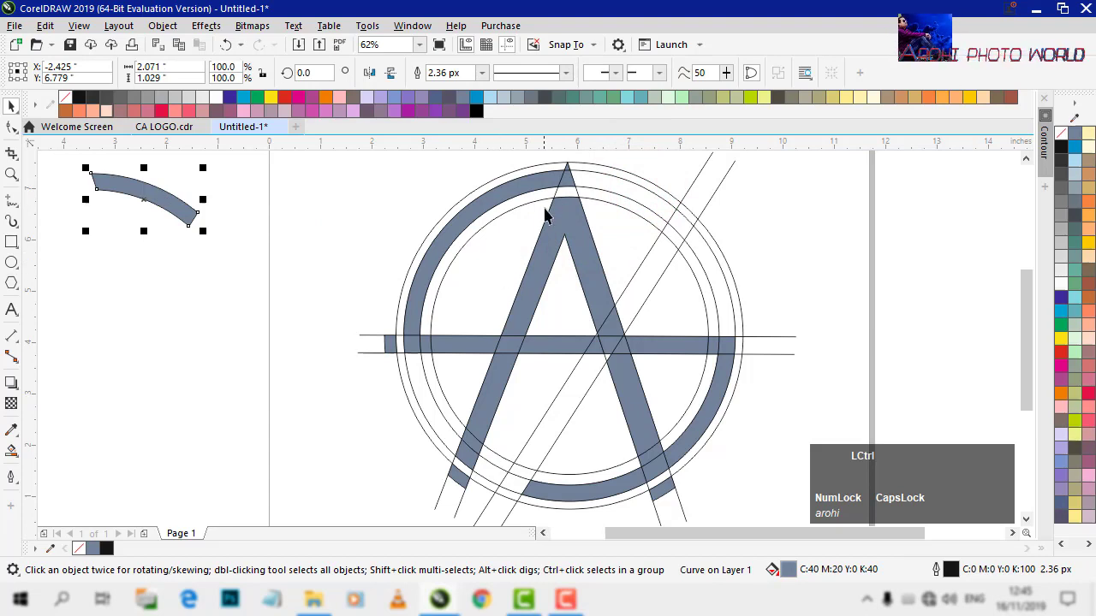
left_click(573, 174)
key("r")
left_click(551, 186)
key("r")
left_click(566, 186)
key("r")
left_click(392, 351)
key("r")
left_click(410, 352)
key("r")
left_click(427, 352)
key("r")
left_click(454, 352)
key("r")
left_click(507, 350)
key("r")
left_click(530, 306)
key("r")
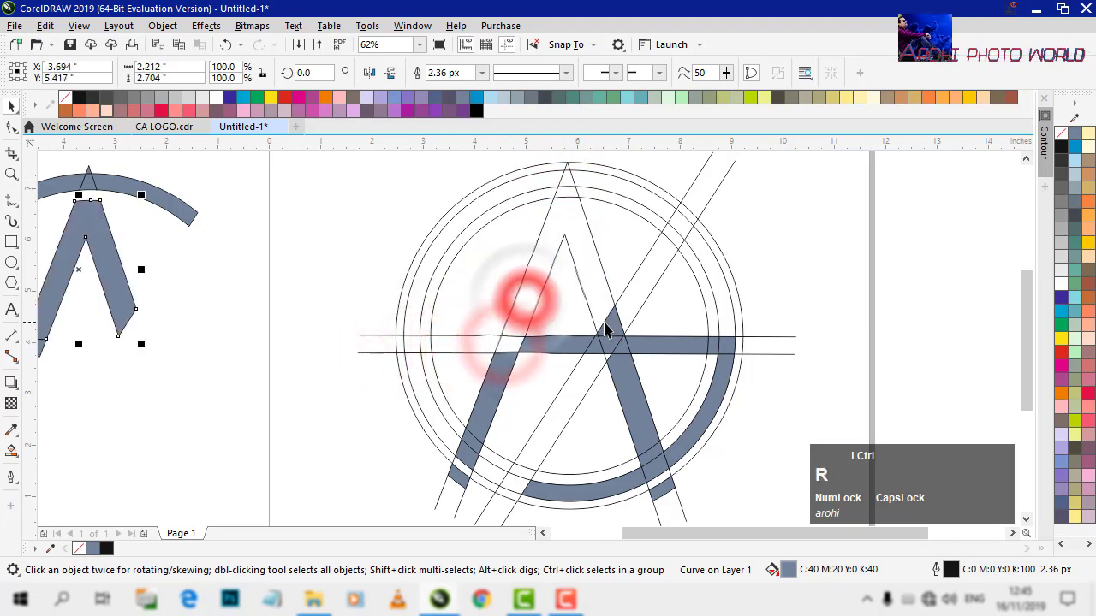
Shift the A's leg and crossbar pieces left the same way with Repeat
left_click(616, 328)
key("r")
left_click(616, 342)
key("r")
left_click(621, 354)
key("r")
left_click(612, 352)
key("r")
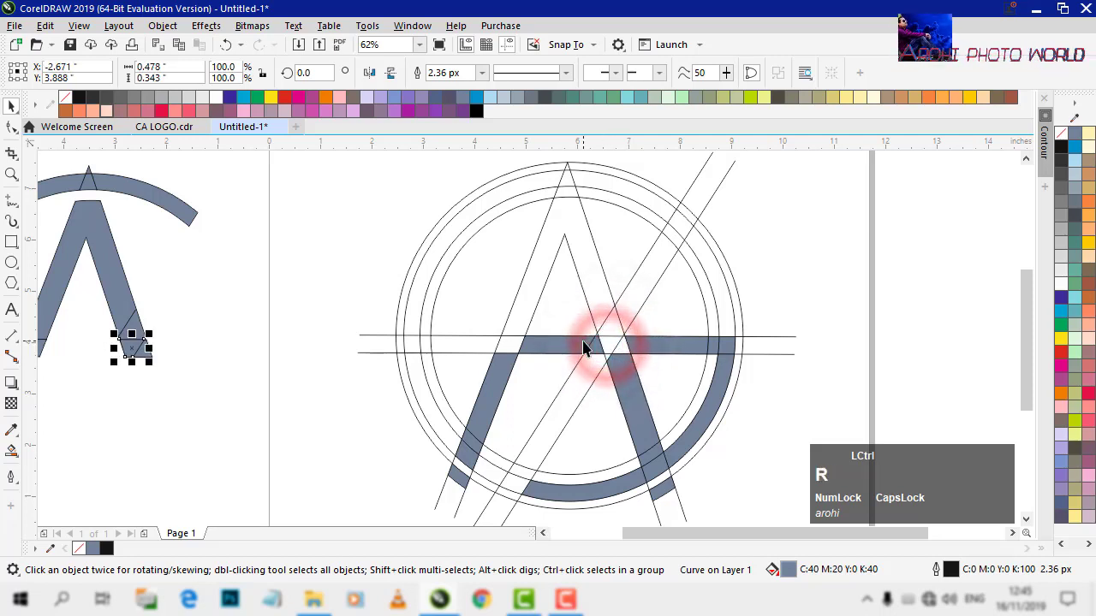
left_click(574, 354)
key("r")
left_click(495, 374)
key("ctrl+r")
left_click(593, 354)
key("r")
left_click(475, 443)
key("r")
left_click(470, 457)
key("r")
left_click(462, 481)
key("r")
Move the right leg, right crossbar and lower ring arc pieces left, reassembling the standalone ringed-A
left_click(627, 379)
key("r")
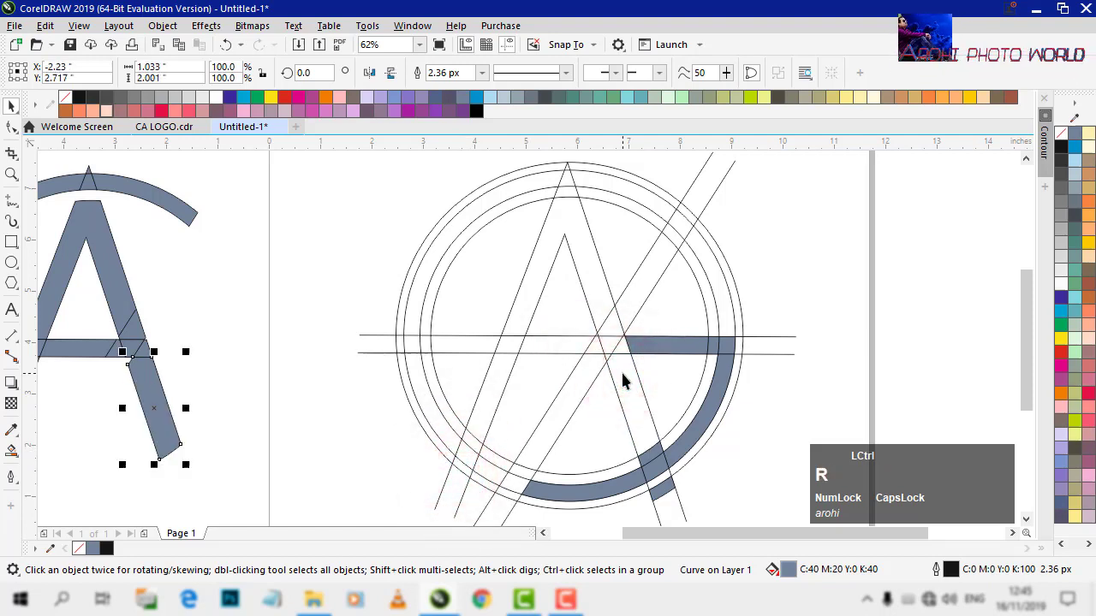
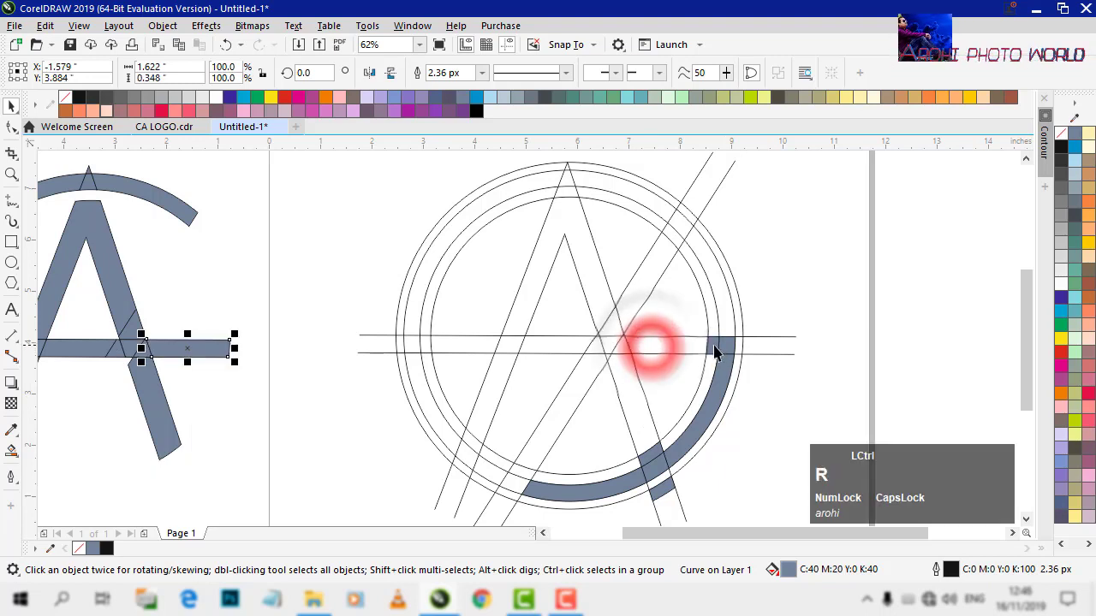
left_click(716, 350)
key("r")
left_click(728, 350)
key("r")
left_click(731, 380)
key("r")
left_click(653, 456)
key("r")
left_click(663, 471)
left_click(669, 493)
key("r")
left_click(627, 491)
key("ctrl+r")
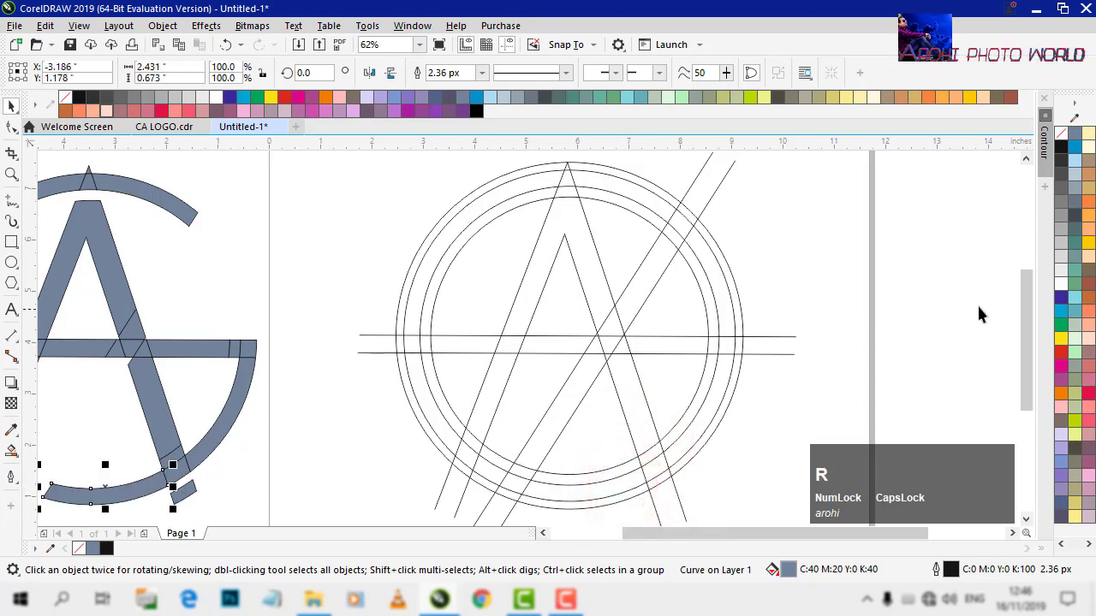
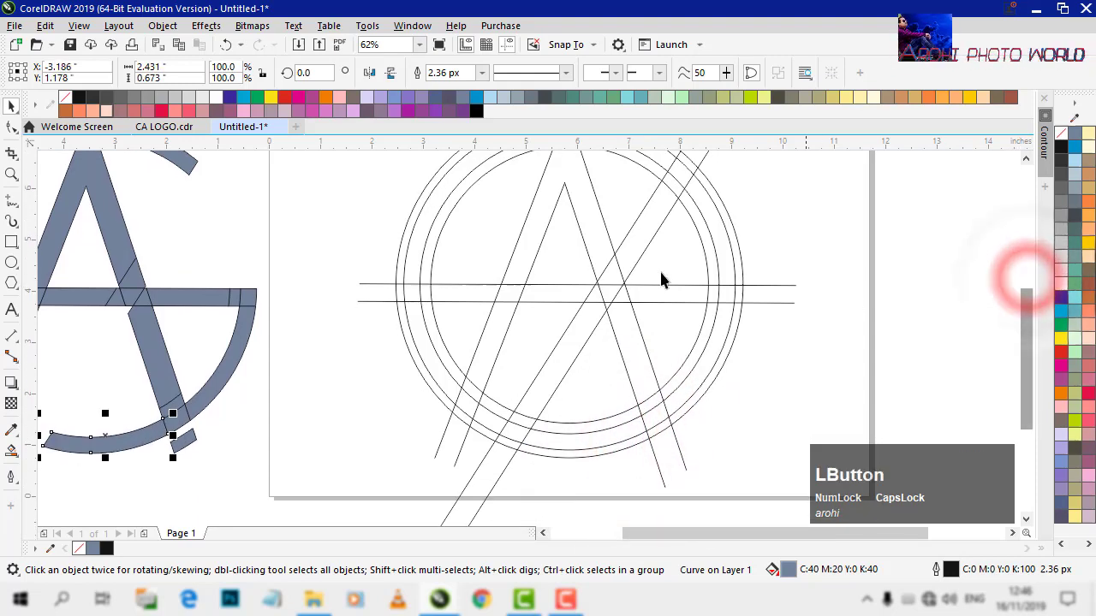
Delete the construction circles and lines, leaving the 29 slate-blue logo pieces beneath the title
scroll("down", 3)
left_click(730, 176)
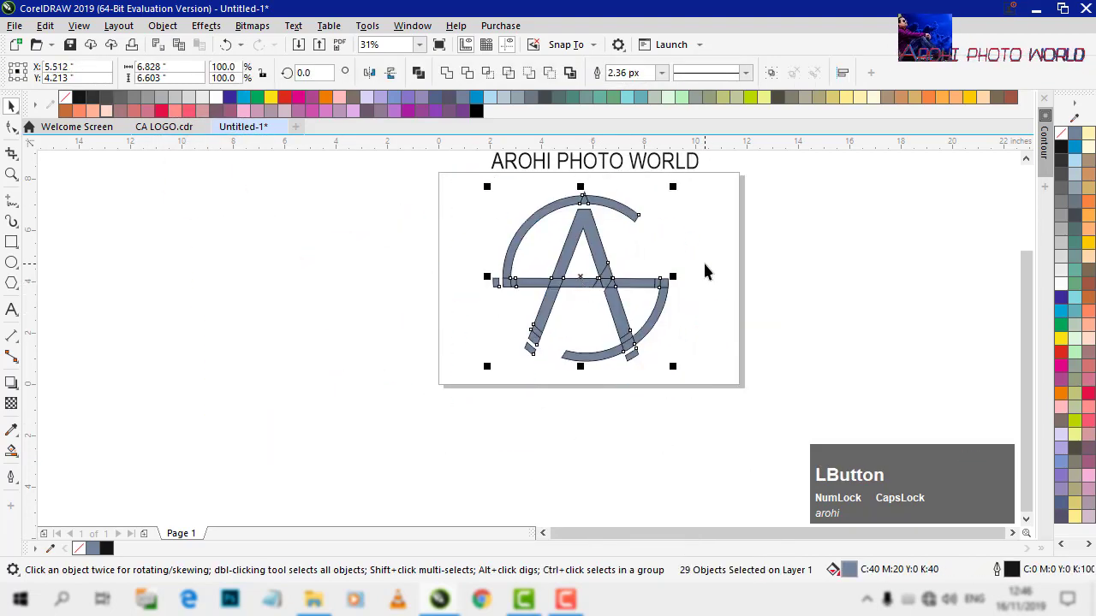
scroll("up", 3)
Colour the upper ring arcs and the left and centre crossbar segments red
left_click(555, 188)
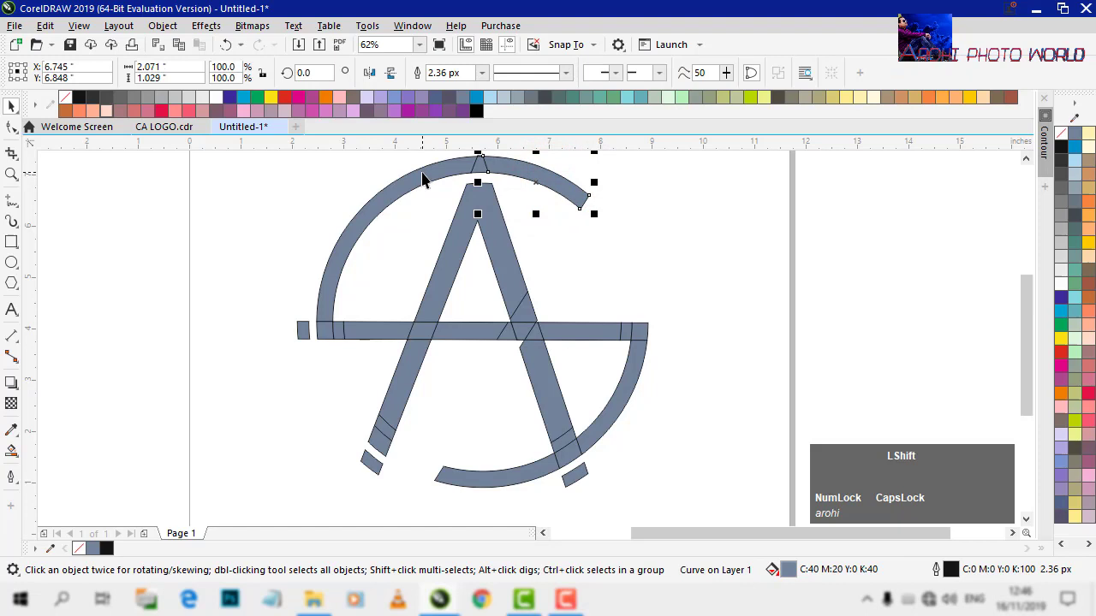
left_click(426, 178)
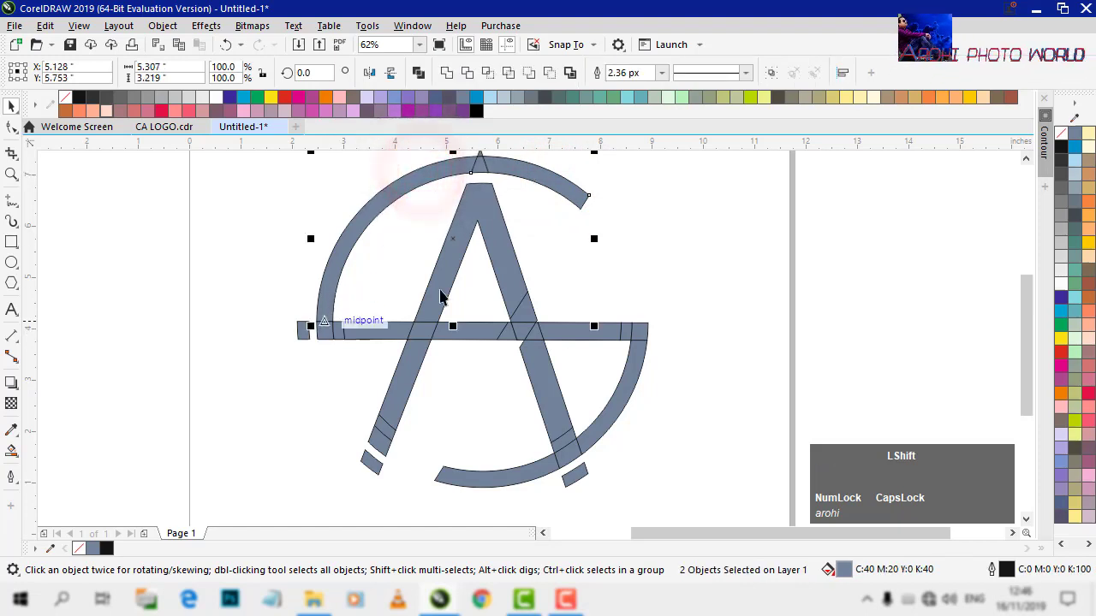
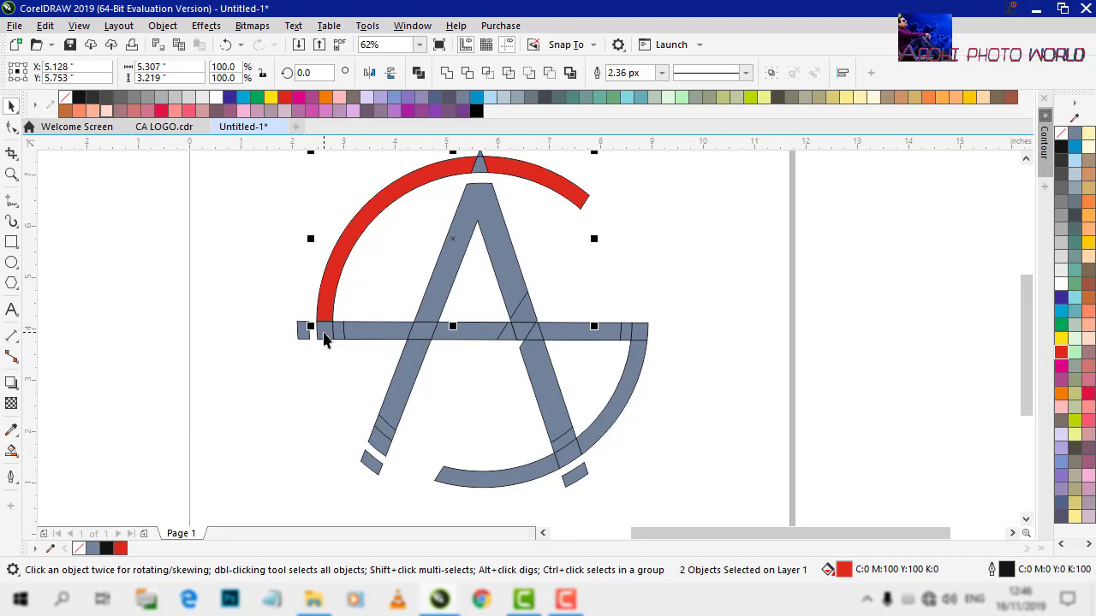
left_click(329, 336)
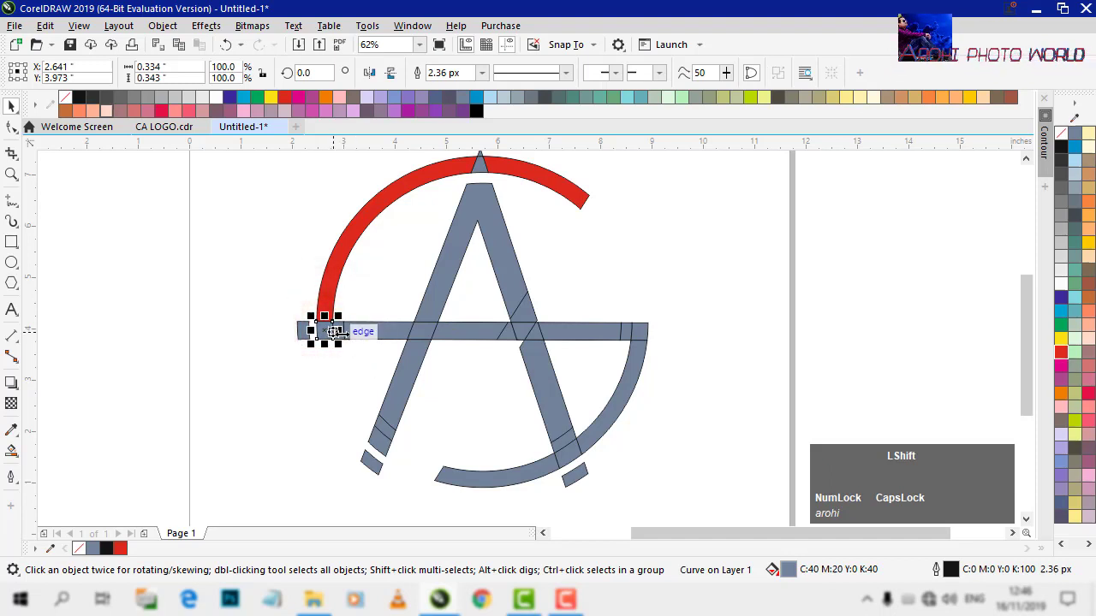
left_click(368, 339)
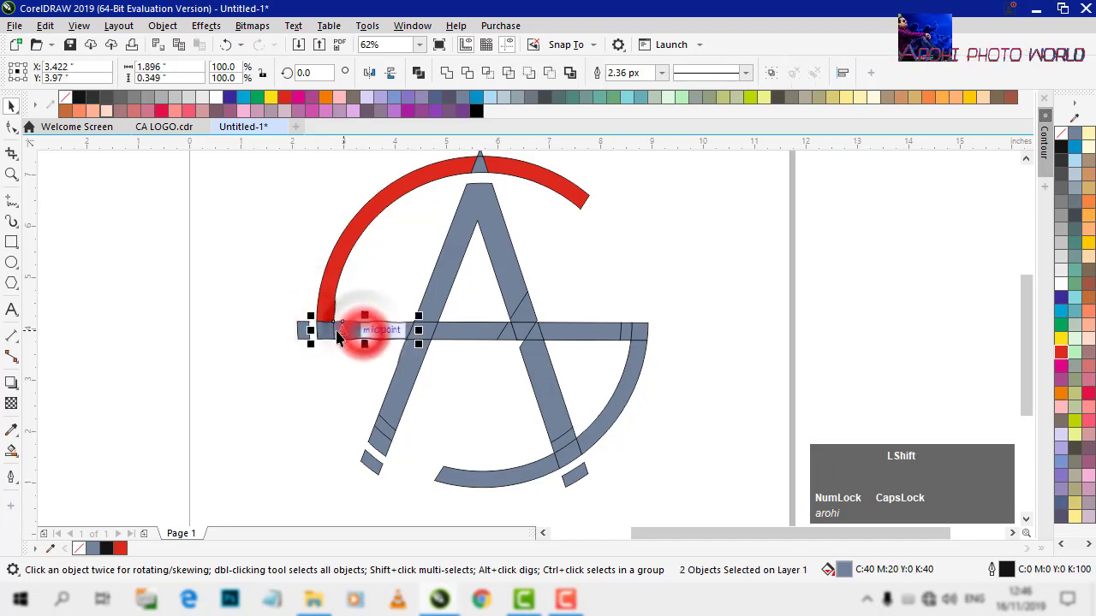
left_click(383, 339)
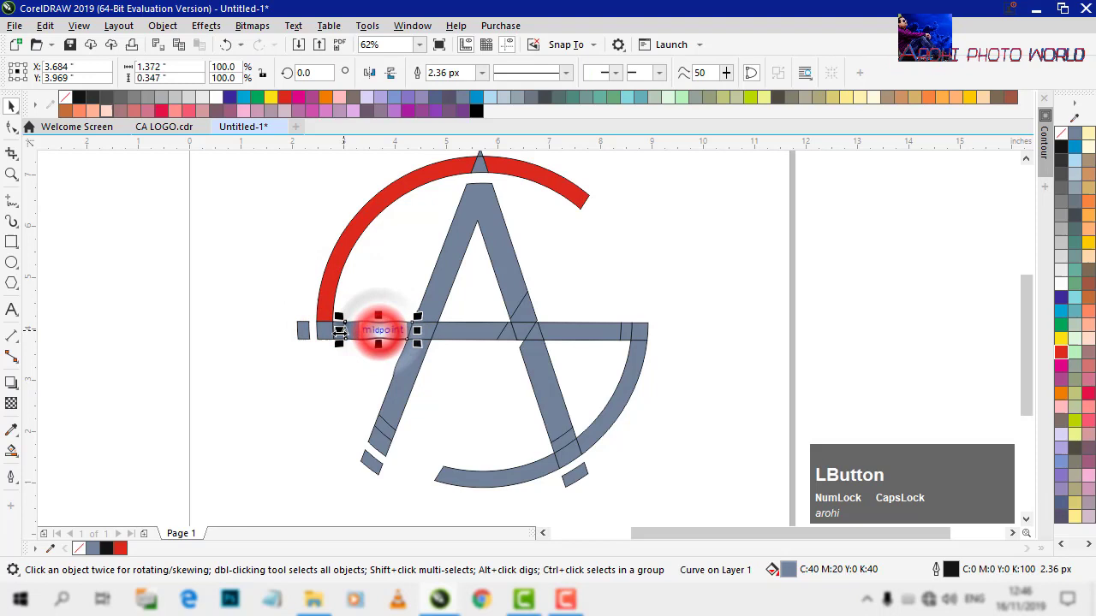
left_click(305, 299)
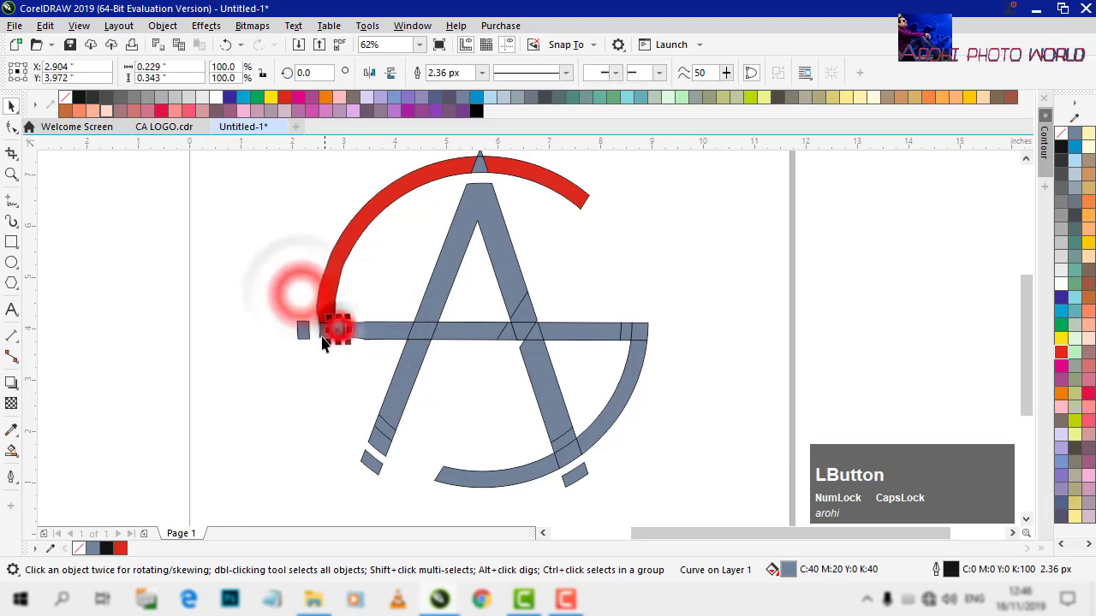
left_click(324, 341)
left_click(385, 335)
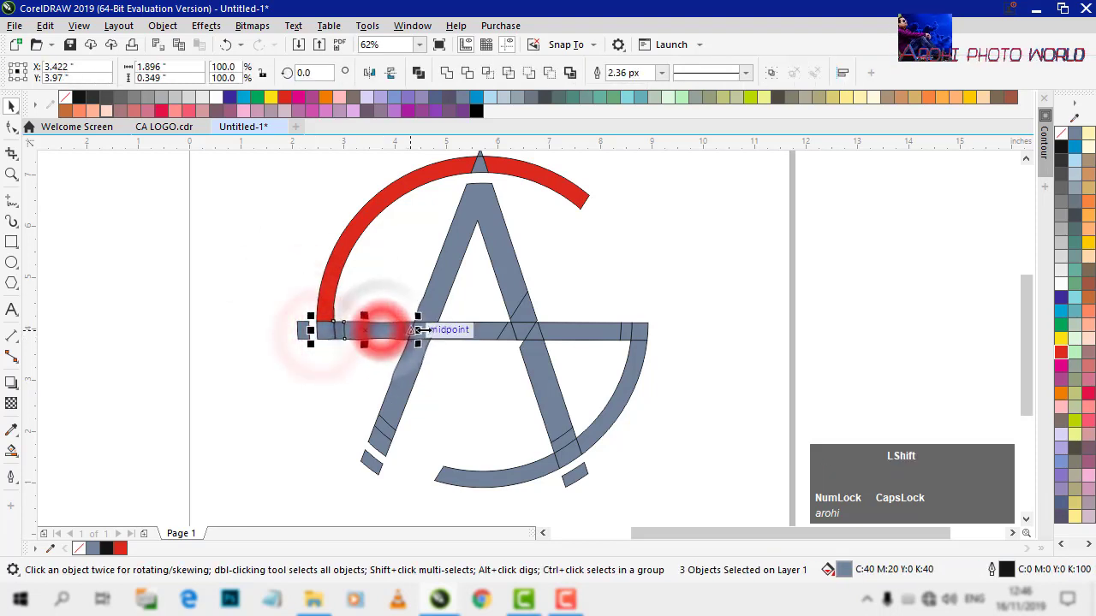
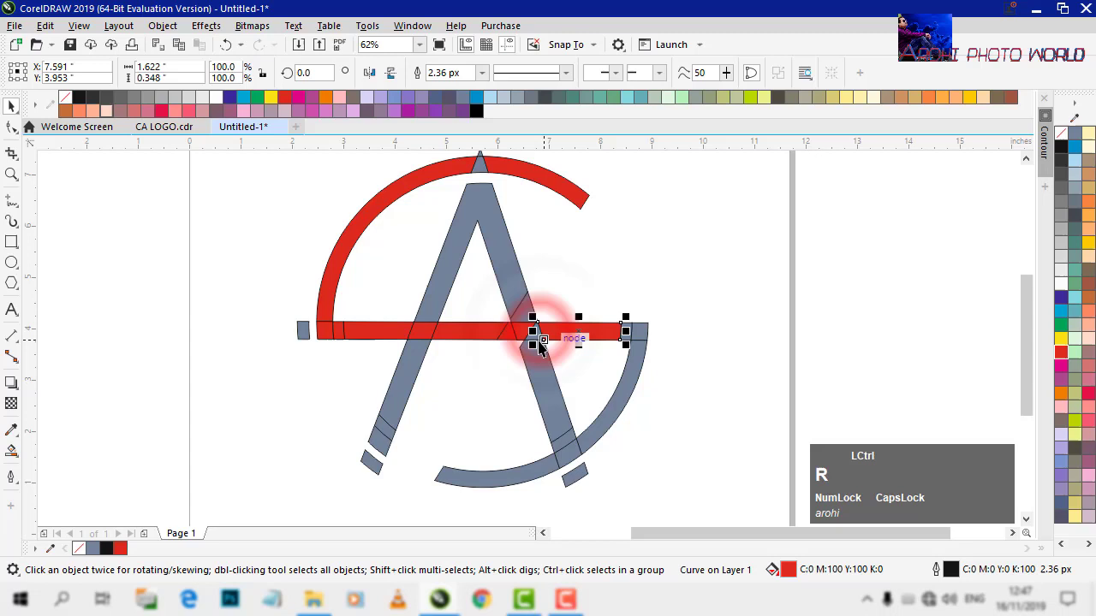
left_click(541, 343)
key("ctrl+r")
left_click(556, 366)
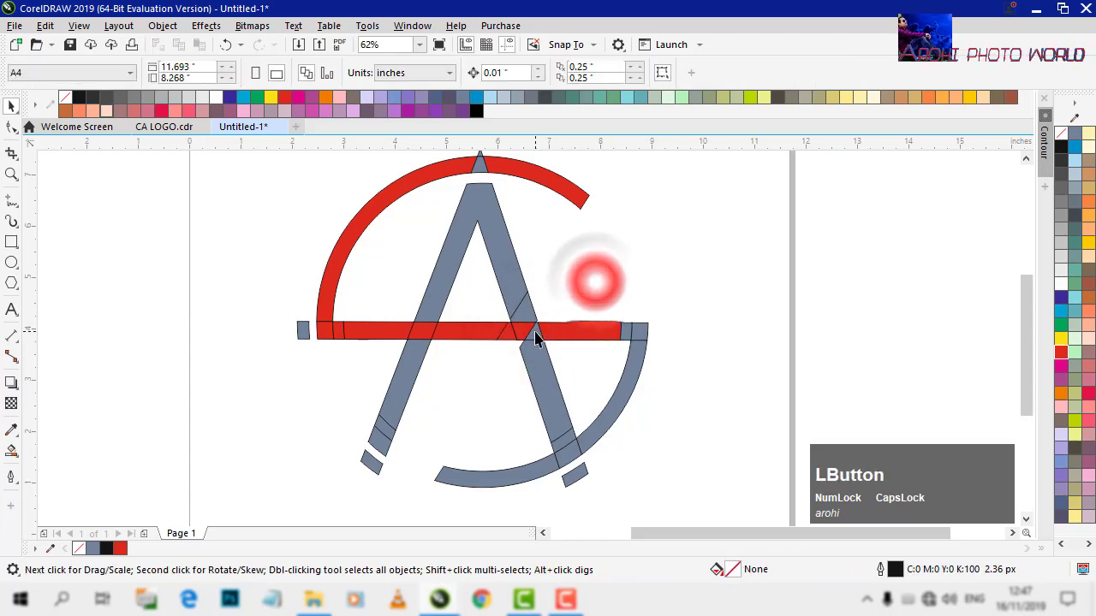
Repeat the red fill on the right crossbar pieces and the lower ring arc segments with Ctrl+R
key("r")
left_click(629, 335)
key("r")
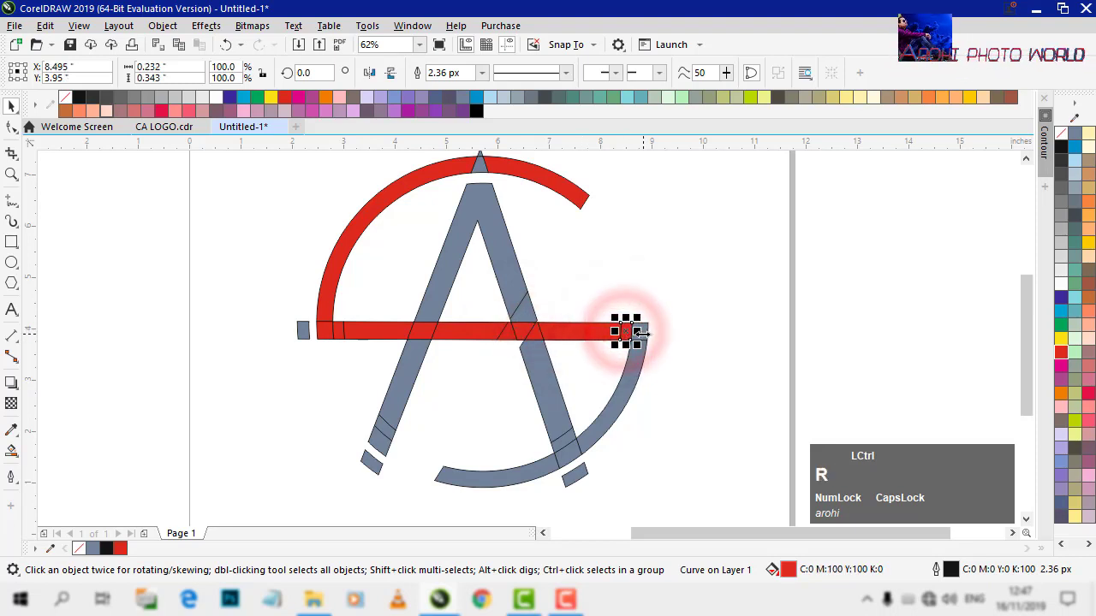
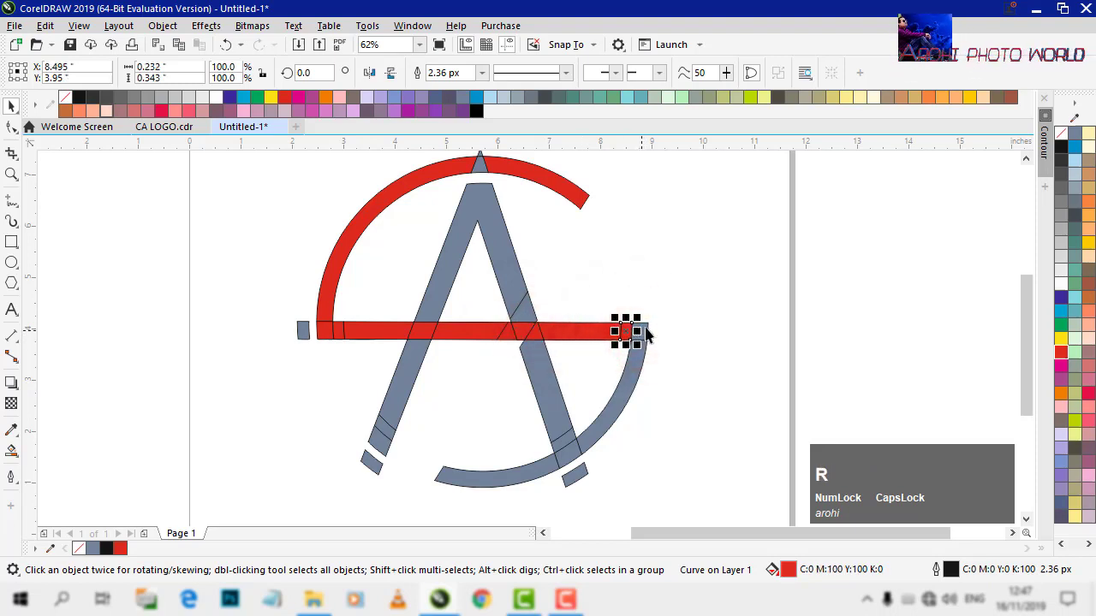
left_click(650, 332)
key("r")
left_click(638, 381)
key("r")
left_click(569, 460)
key("r")
left_click(521, 479)
key("r")
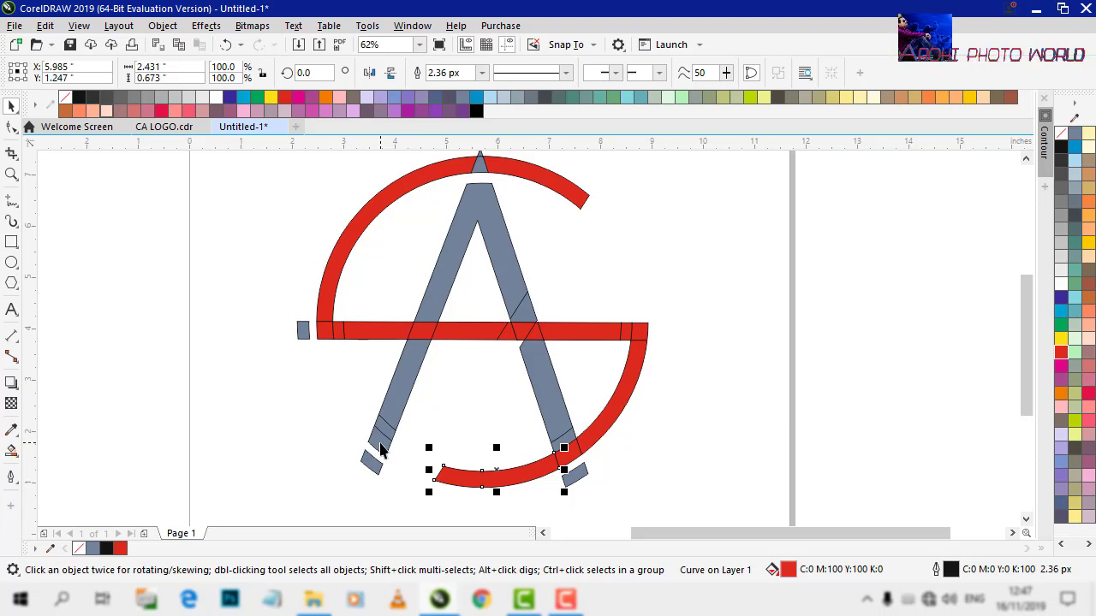
Fill the lower pieces of the A's left leg black from the palette
left_click(385, 447)
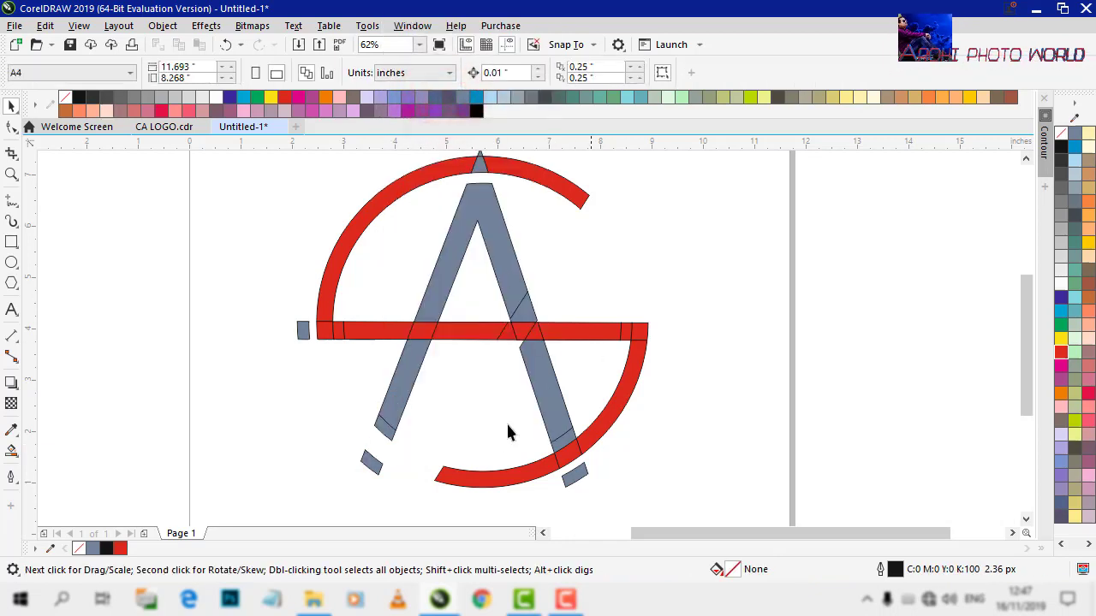
key("ctrl+z")
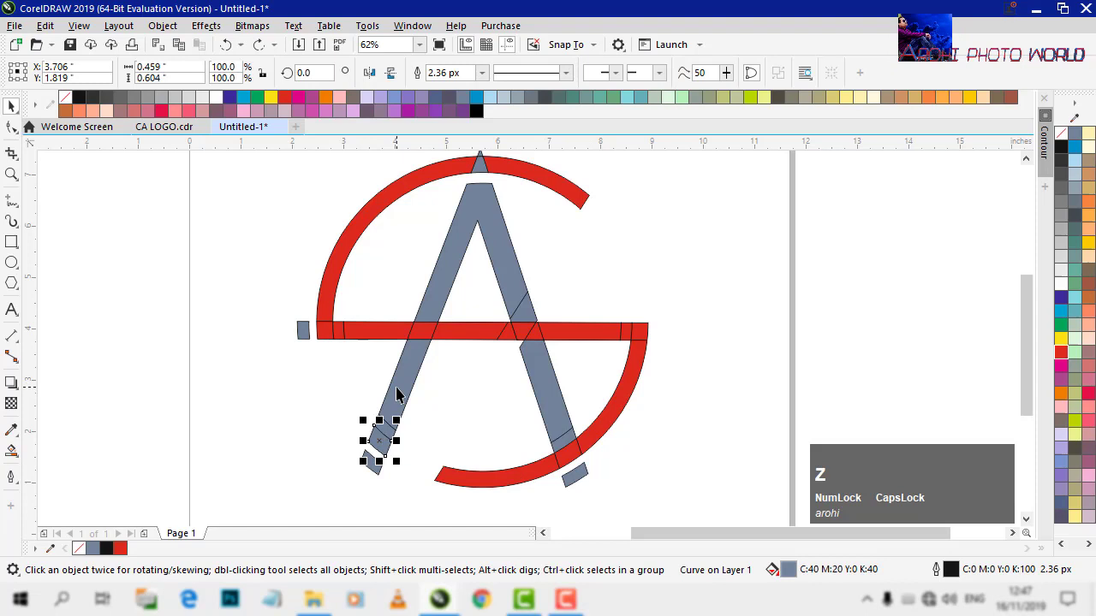
left_click(406, 381)
left_click(382, 450)
left_click(389, 434)
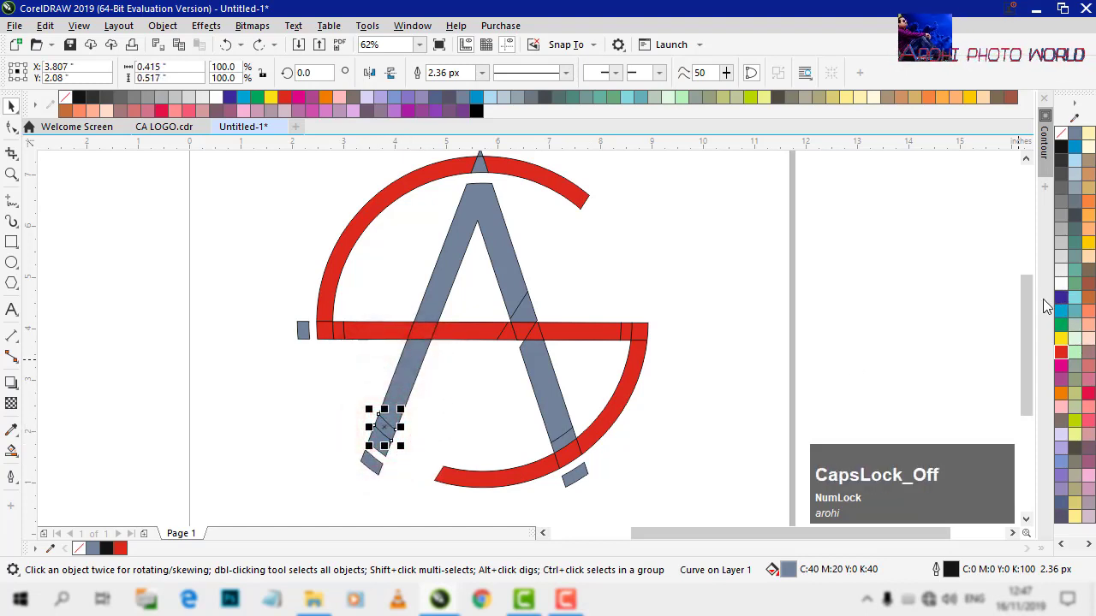
left_click(1069, 151)
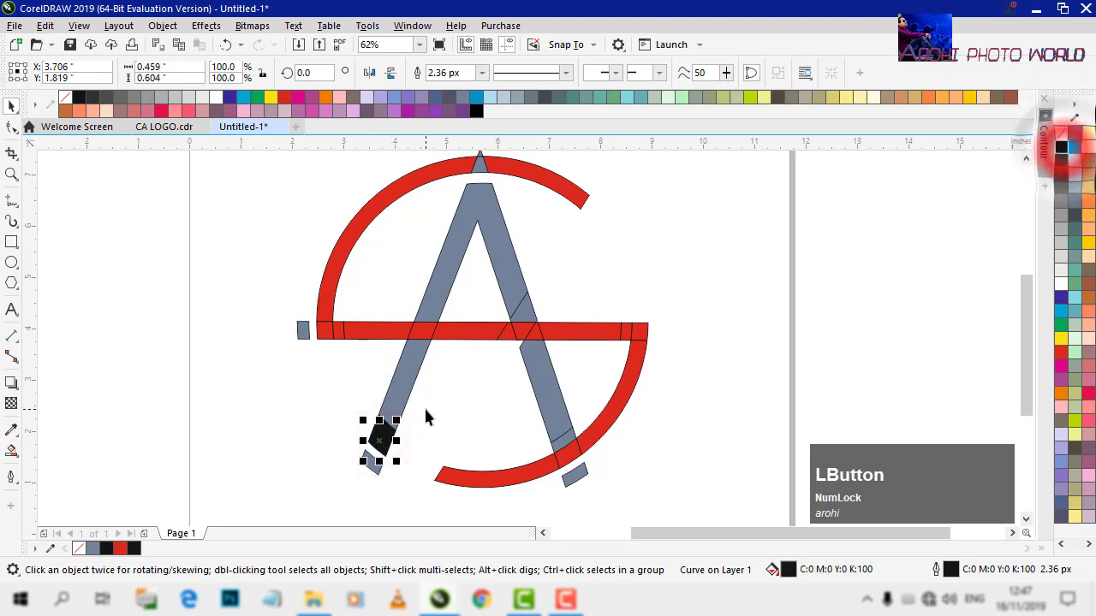
Repeat the black fill across the remaining leg and apex pieces of the A
left_click(396, 397)
key("r")
left_click(434, 310)
key("r")
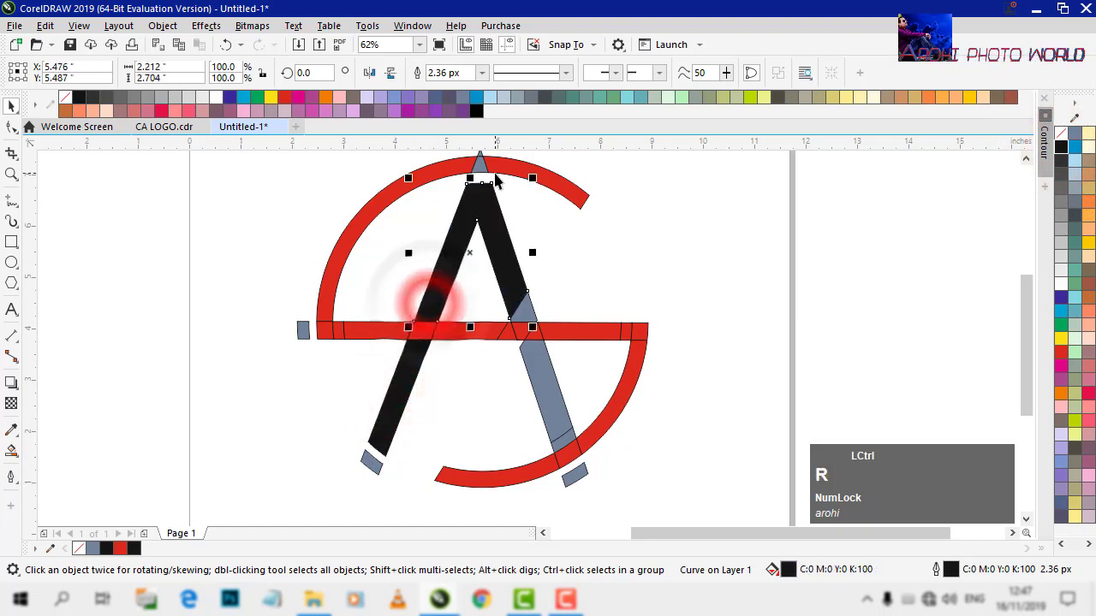
left_click(487, 170)
key("r")
left_click(529, 310)
key("r")
left_click(536, 361)
key("r")
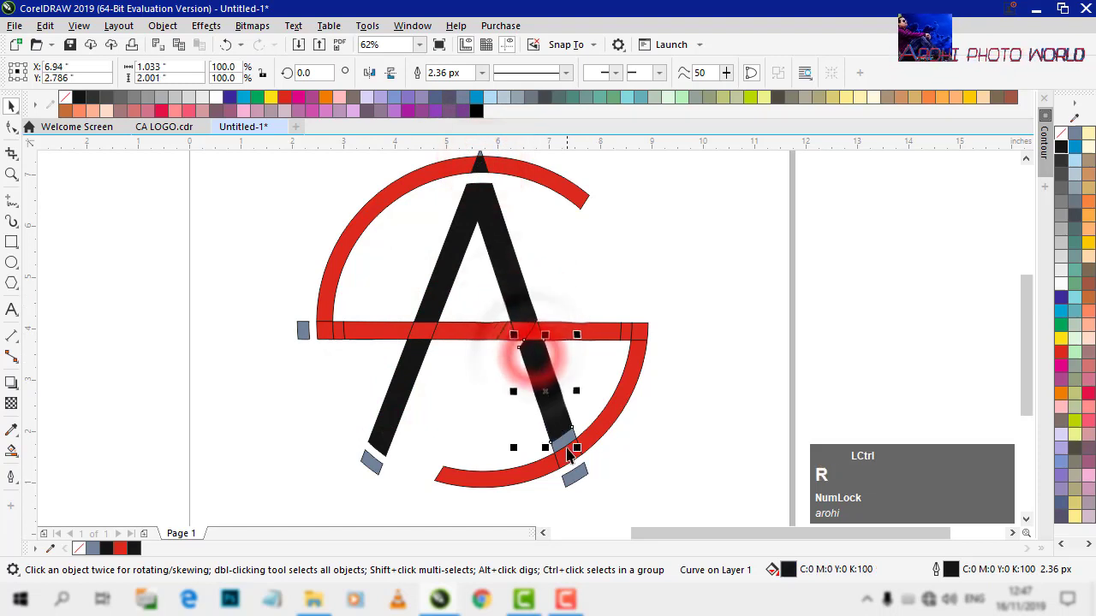
left_click(565, 444)
key("r")
left_click(566, 451)
key("r")
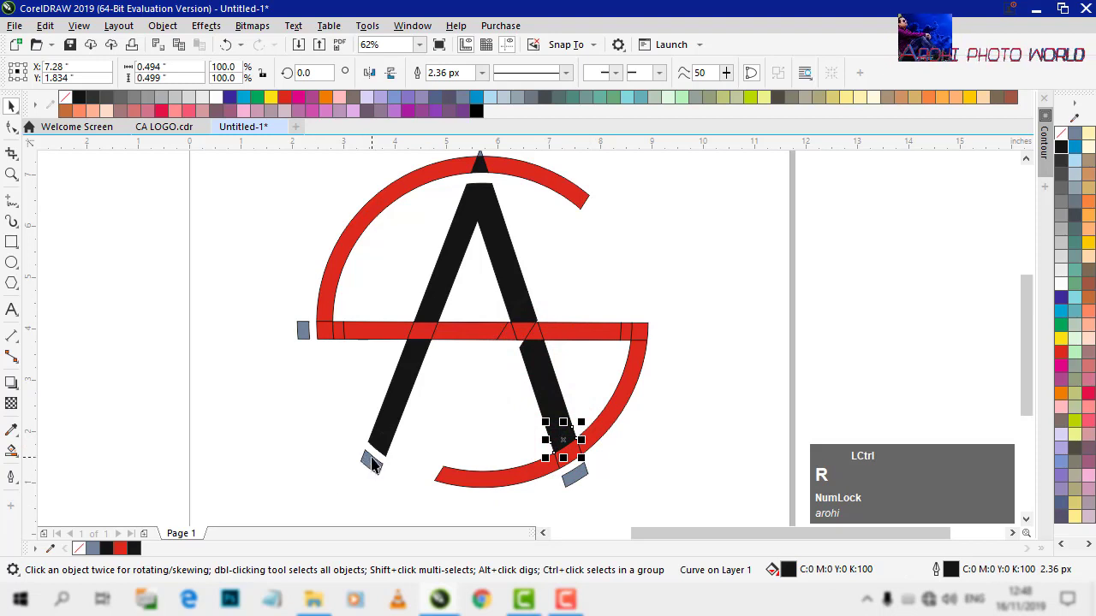
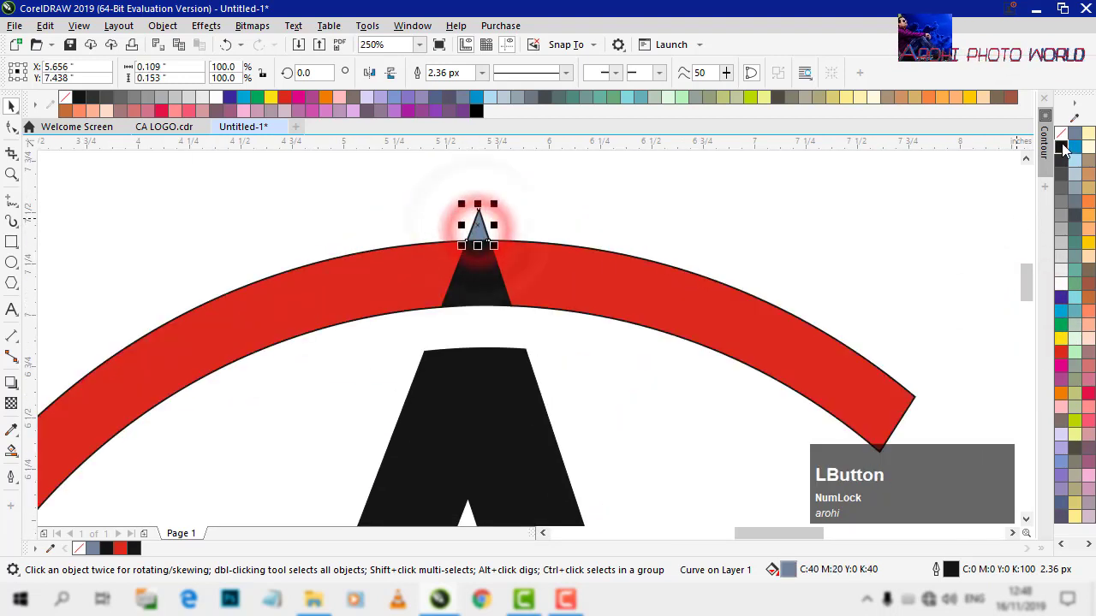
Colour the three small end tabs dark blue
scroll("down", 3)
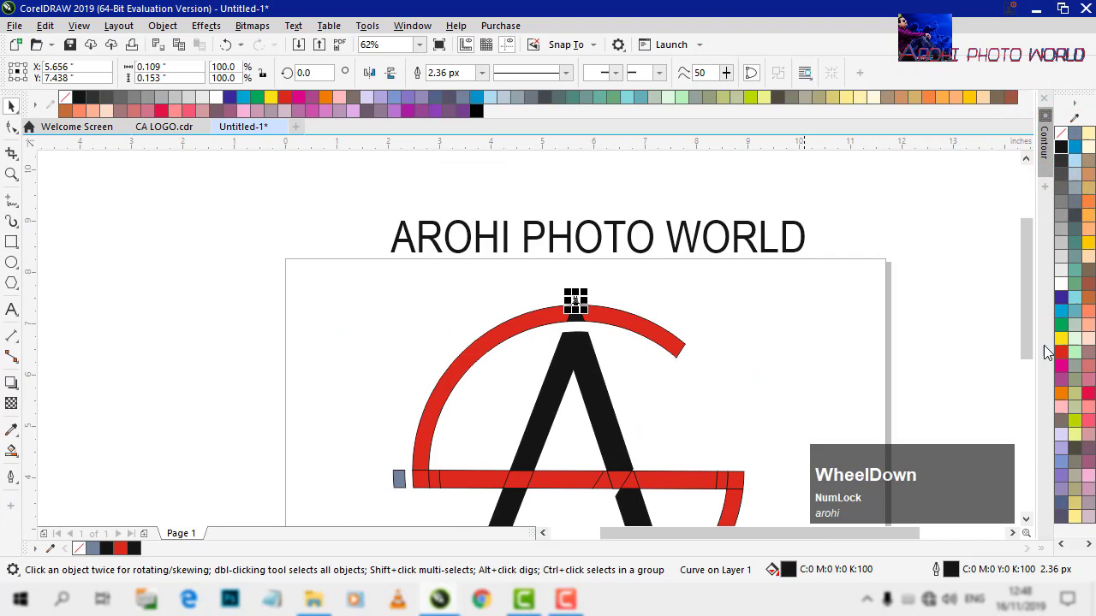
left_click(1032, 259)
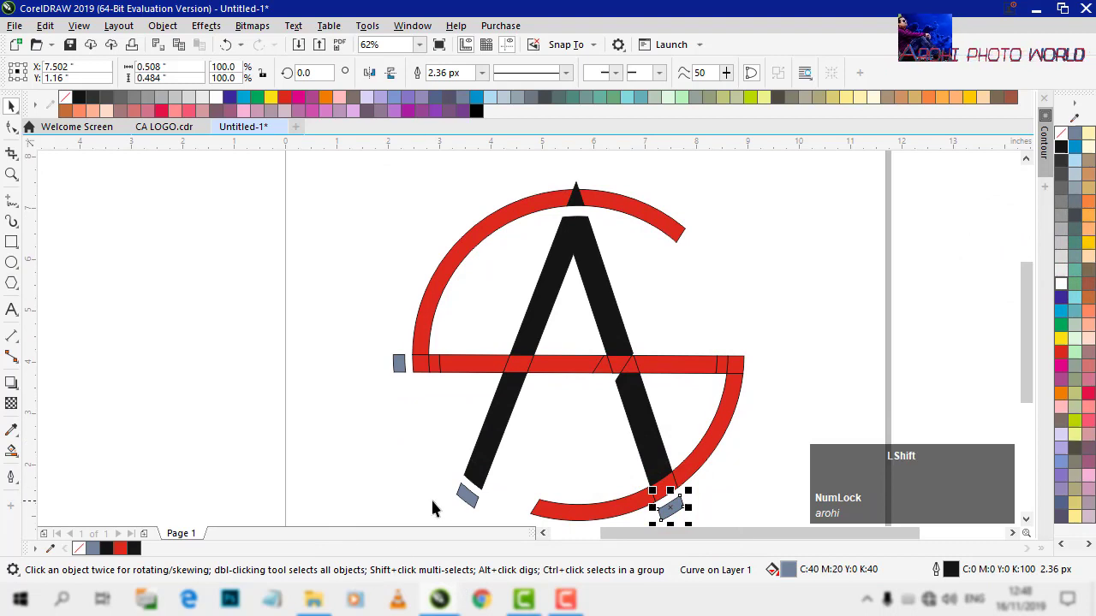
left_click(472, 494)
left_click(403, 373)
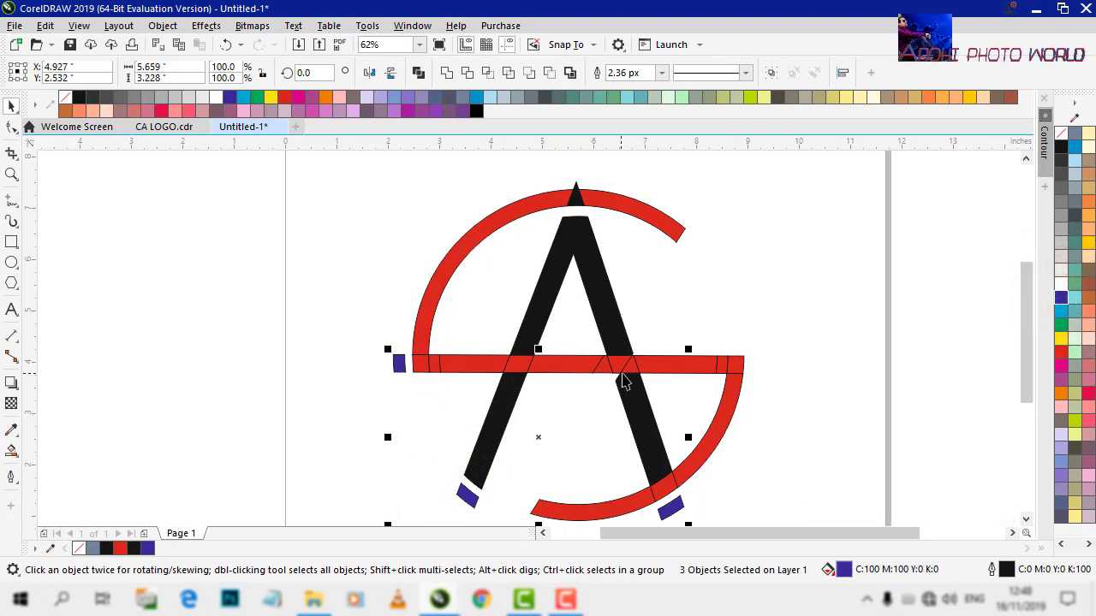
left_click(627, 393)
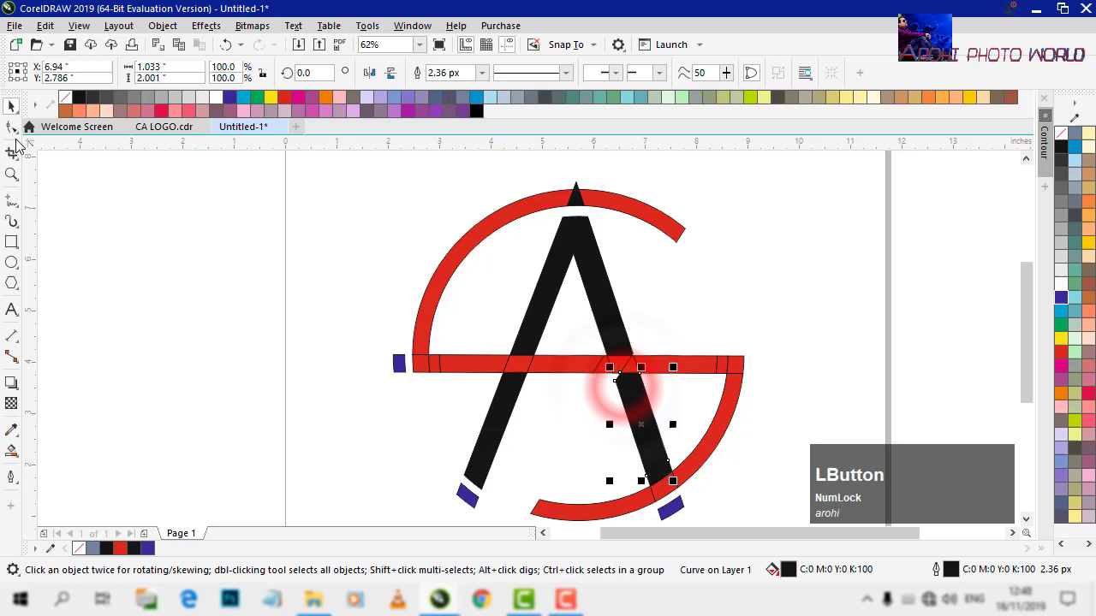
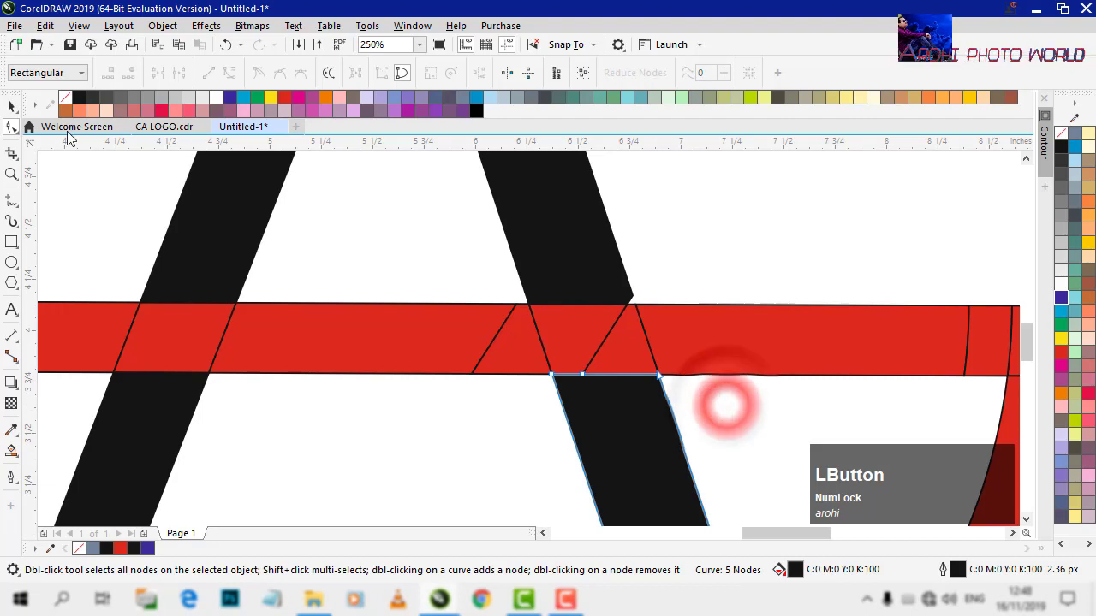
Weld the five red crossbar segments into one continuous shape
scroll("down", 3)
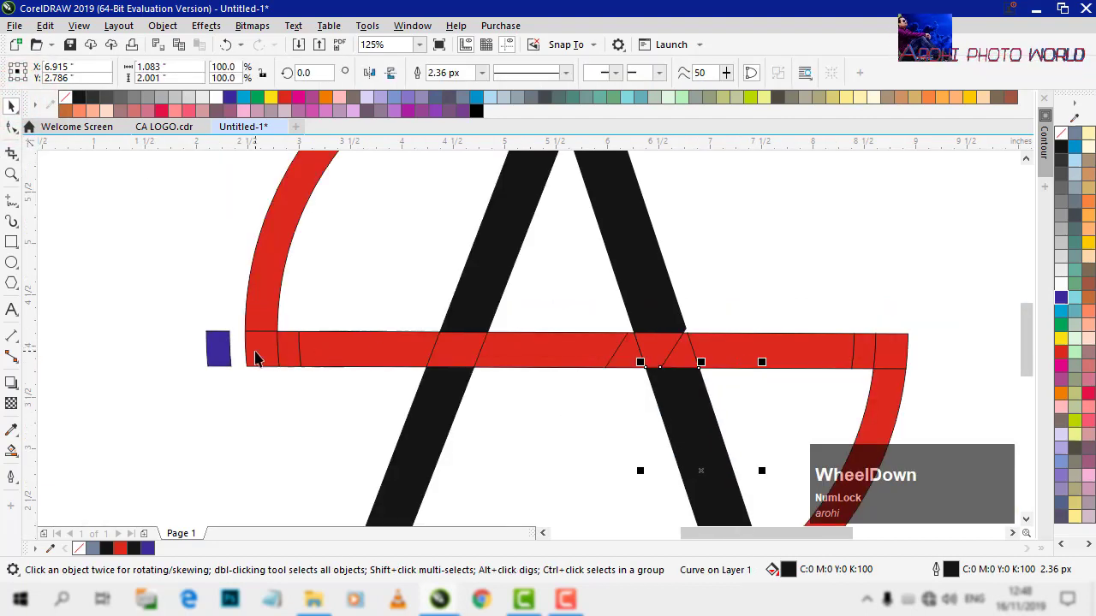
left_click(296, 358)
left_click(408, 359)
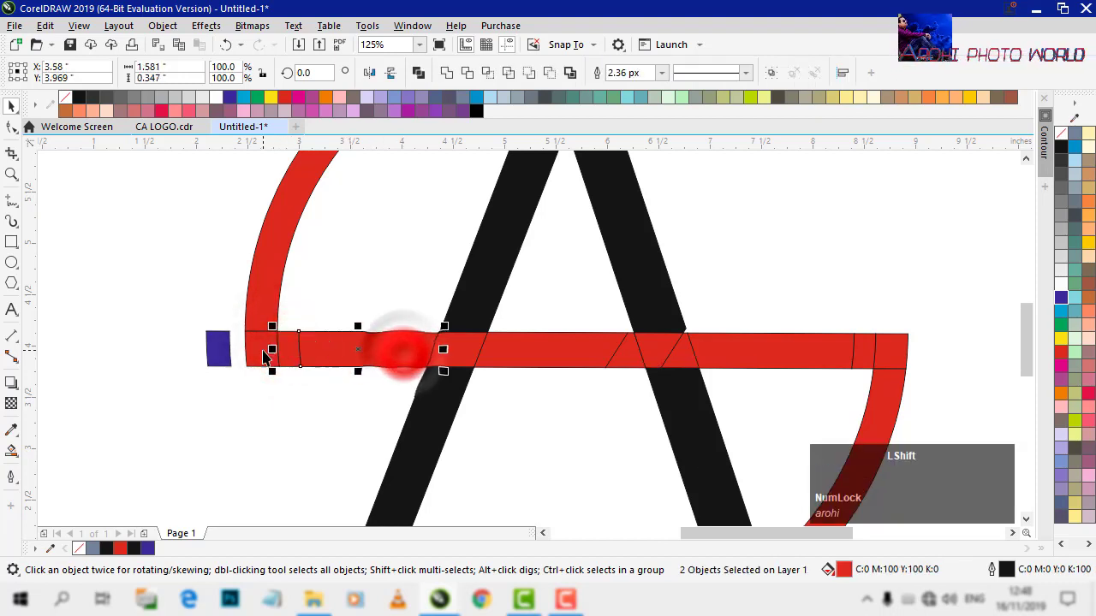
left_click(260, 352)
left_click(263, 307)
left_click(458, 357)
left_click(559, 354)
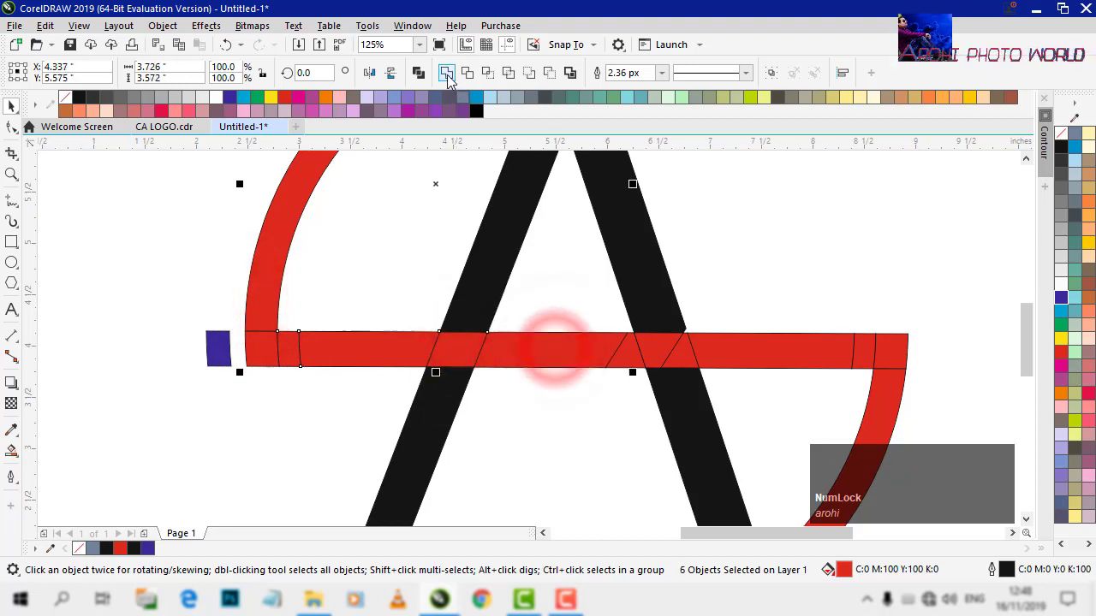
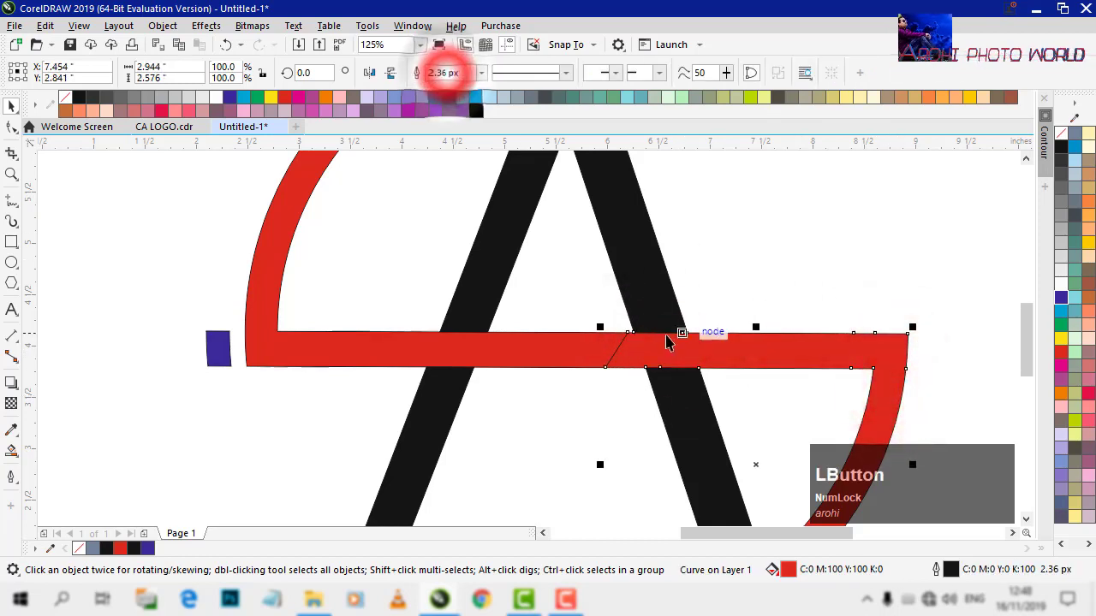
Weld the lower arc segments into a single red shape and deselect
left_click(692, 363)
left_click(451, 78)
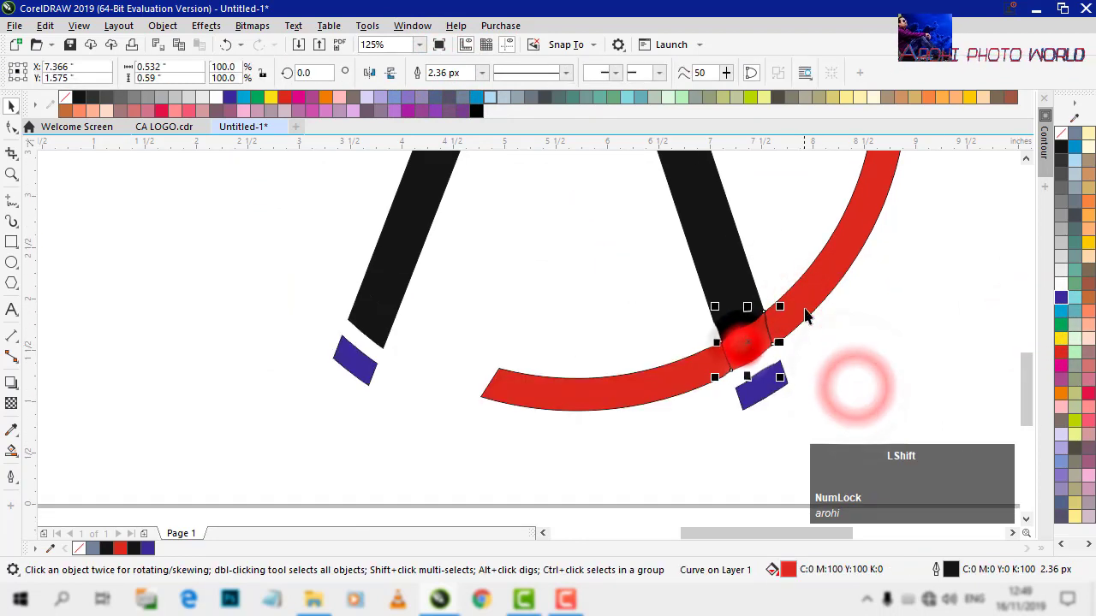
left_click(817, 297)
left_click(672, 383)
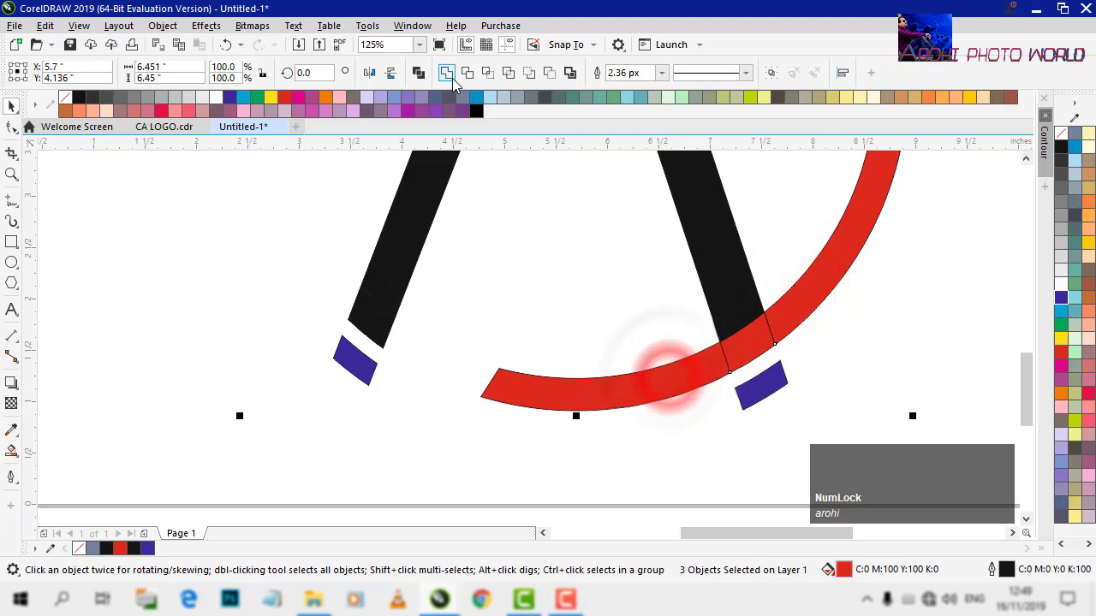
left_click(456, 78)
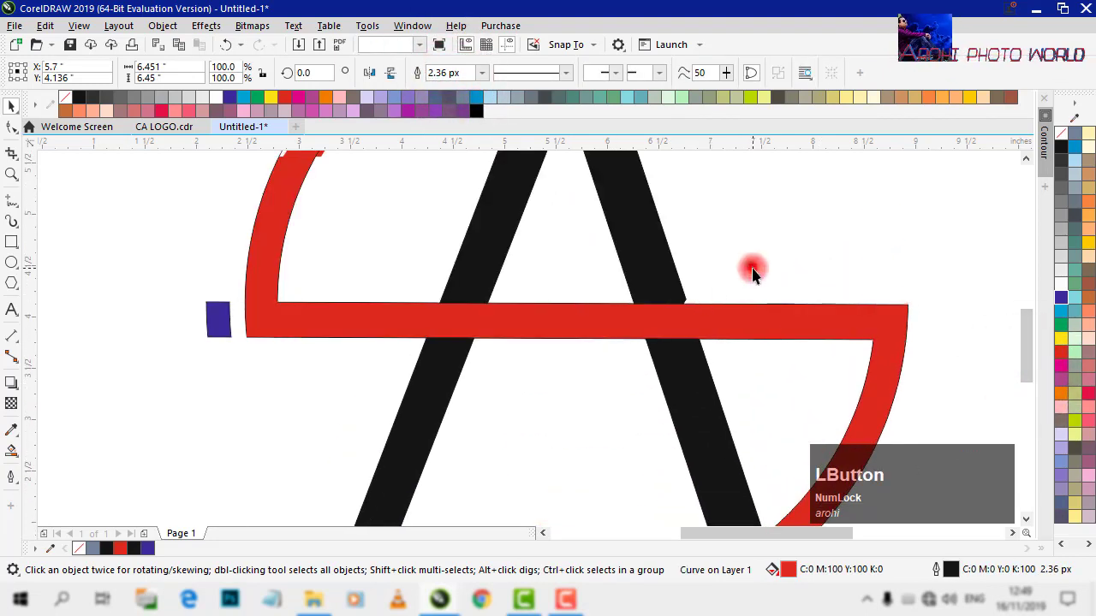
scroll("up", 3)
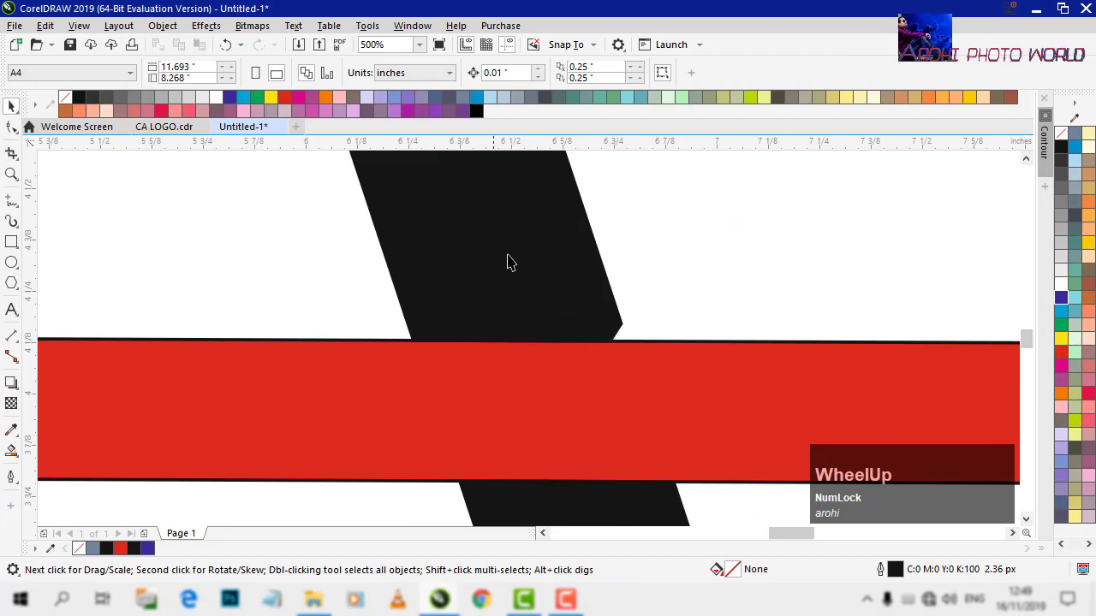
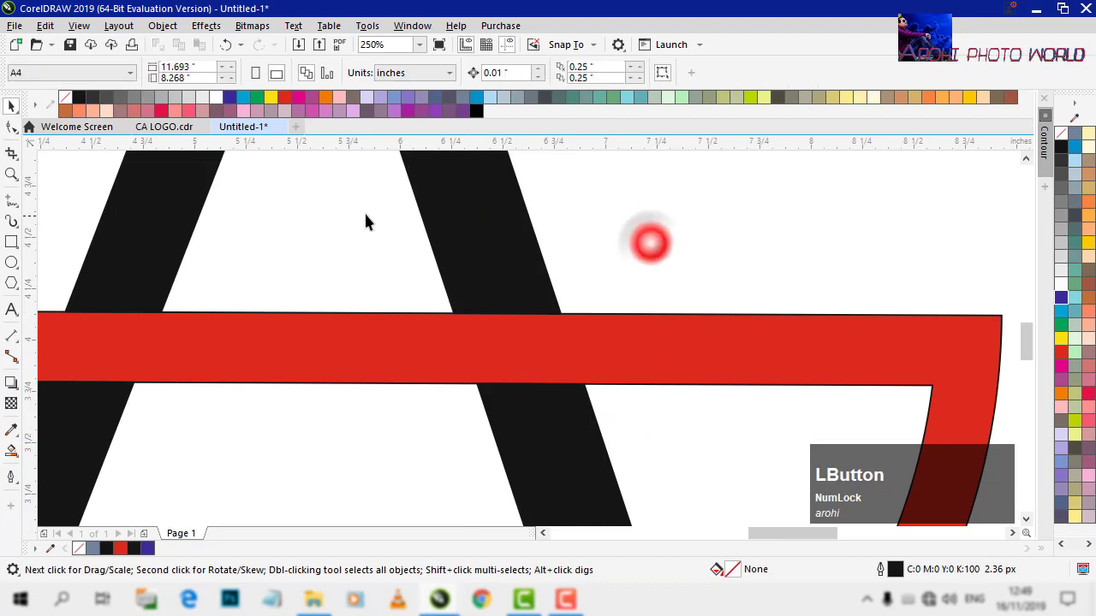
scroll("down", 3)
left_click(1034, 360)
scroll("down", 3)
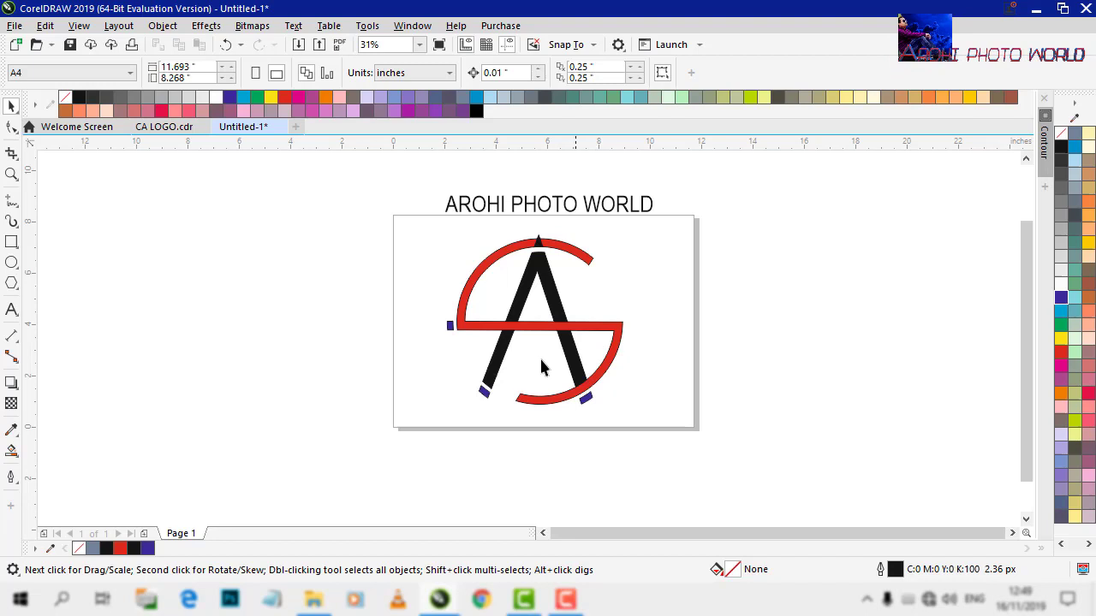
Select the small square left of the crossbar together with the second tab
left_click(456, 330)
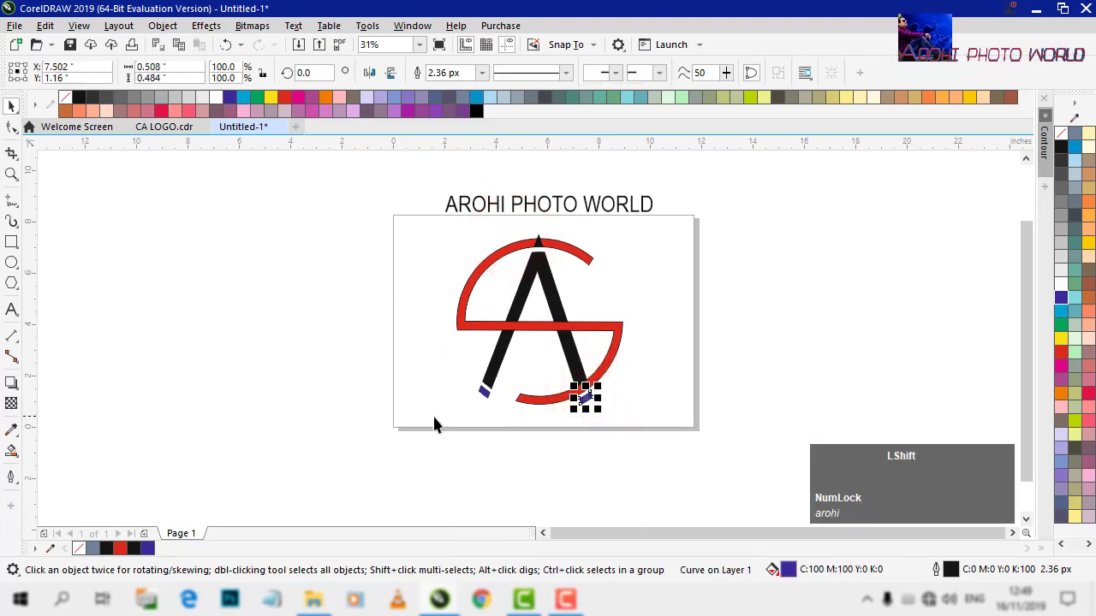
left_click(489, 400)
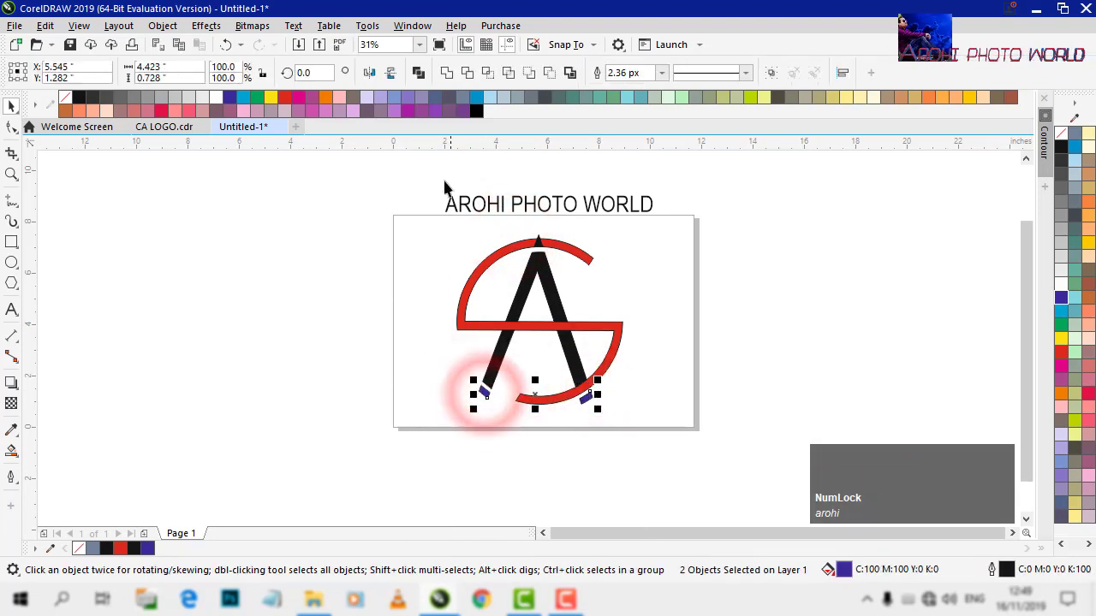
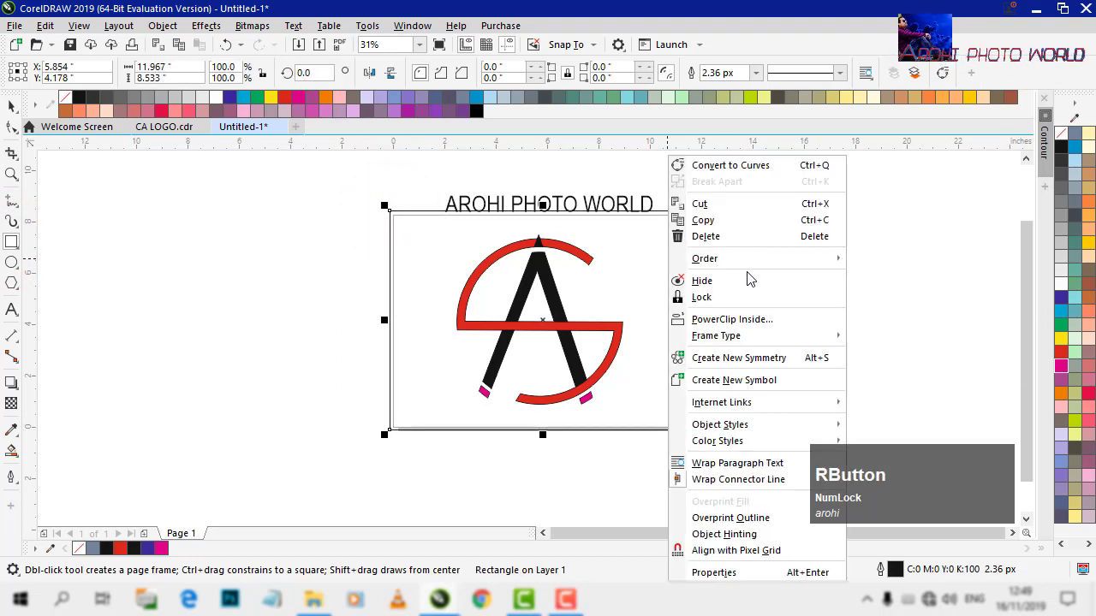
Fill the rectangle behind the logo with light blue and deselect it
left_click(750, 263)
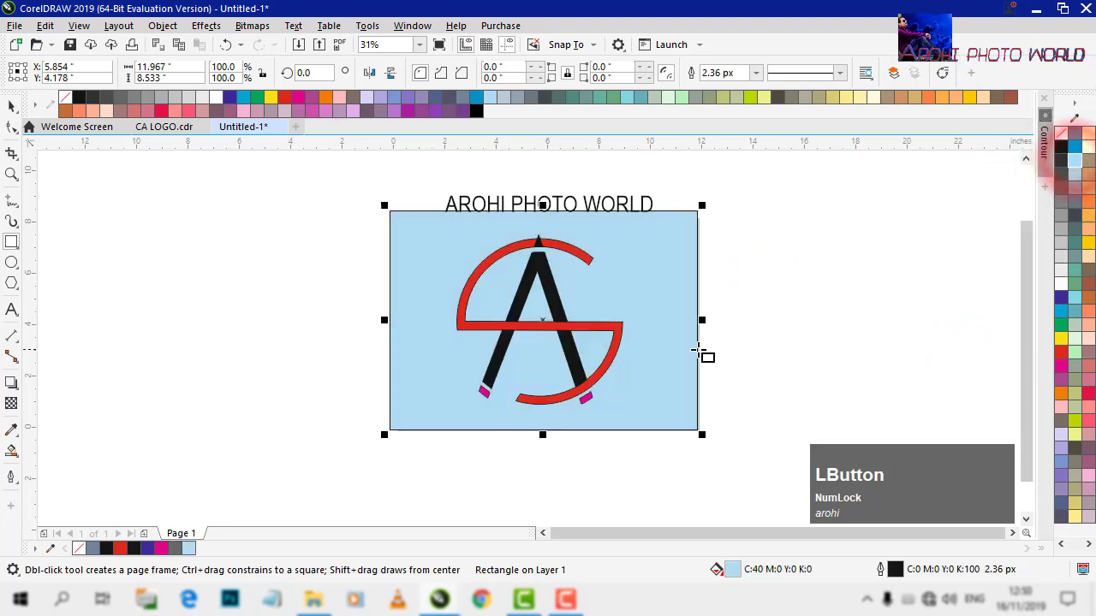
key("space")
left_click(772, 346)
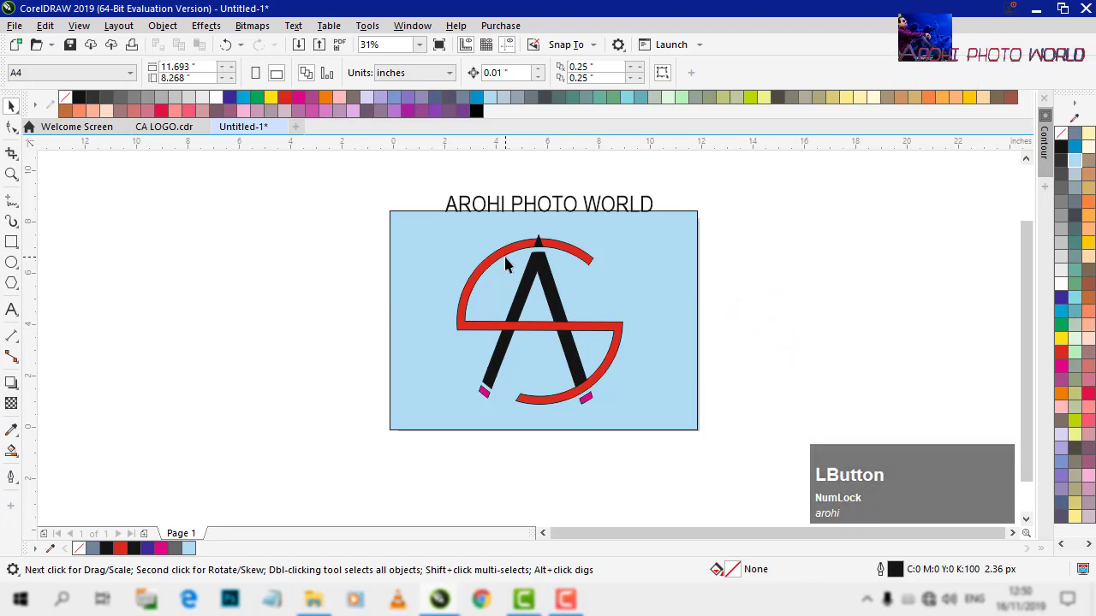
Scale down the logo group and start a fountain fill on the background rectangle
left_click(675, 311)
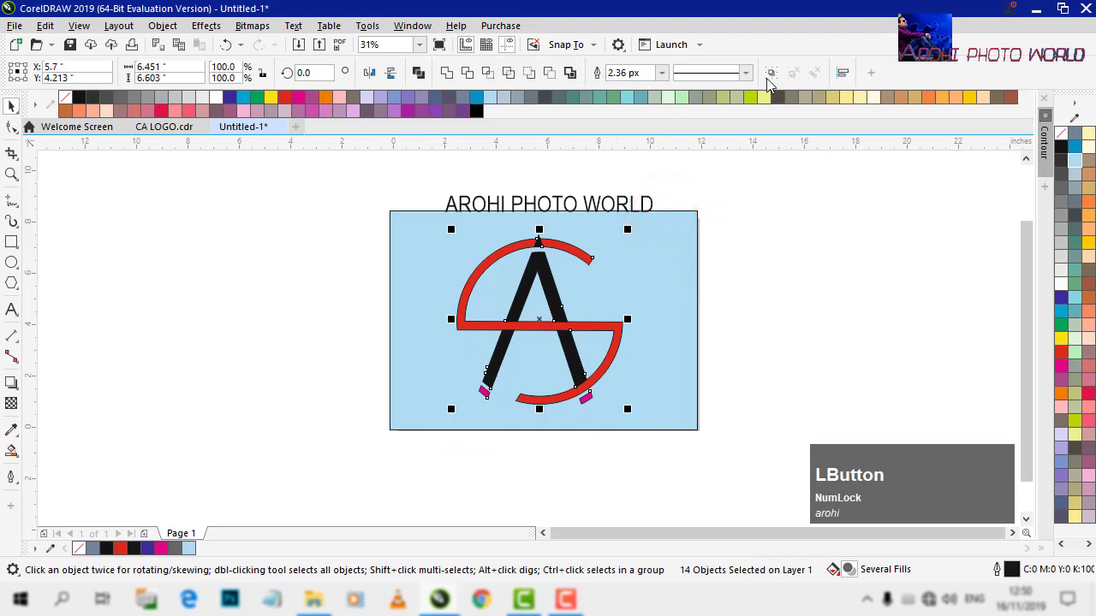
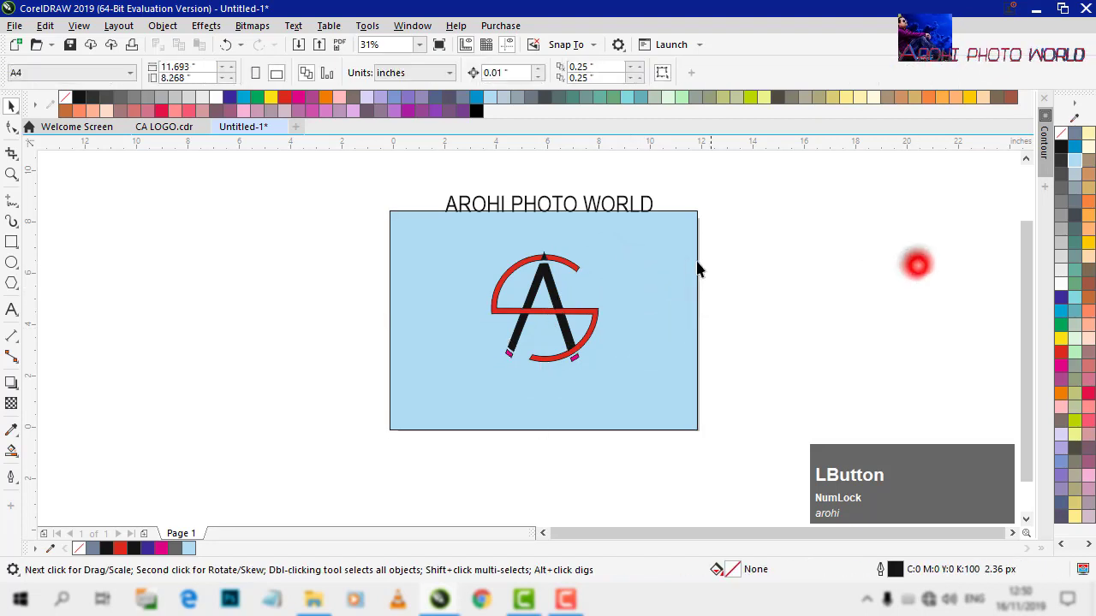
right_click(19, 455)
Switch the background fill to a radial fountain and finish editing it
left_click(23, 464)
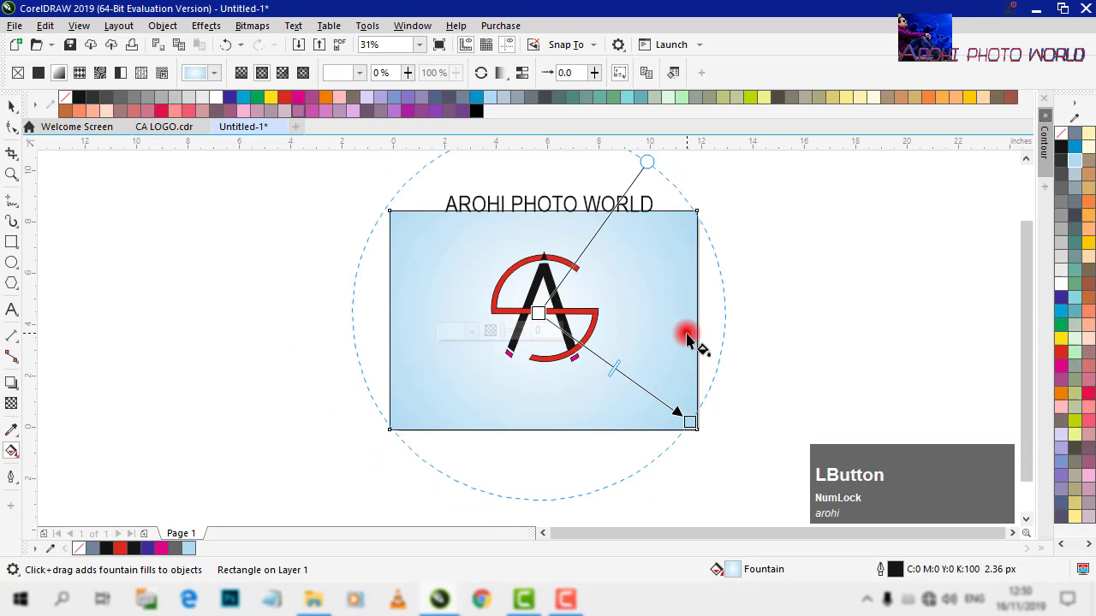
key("space")
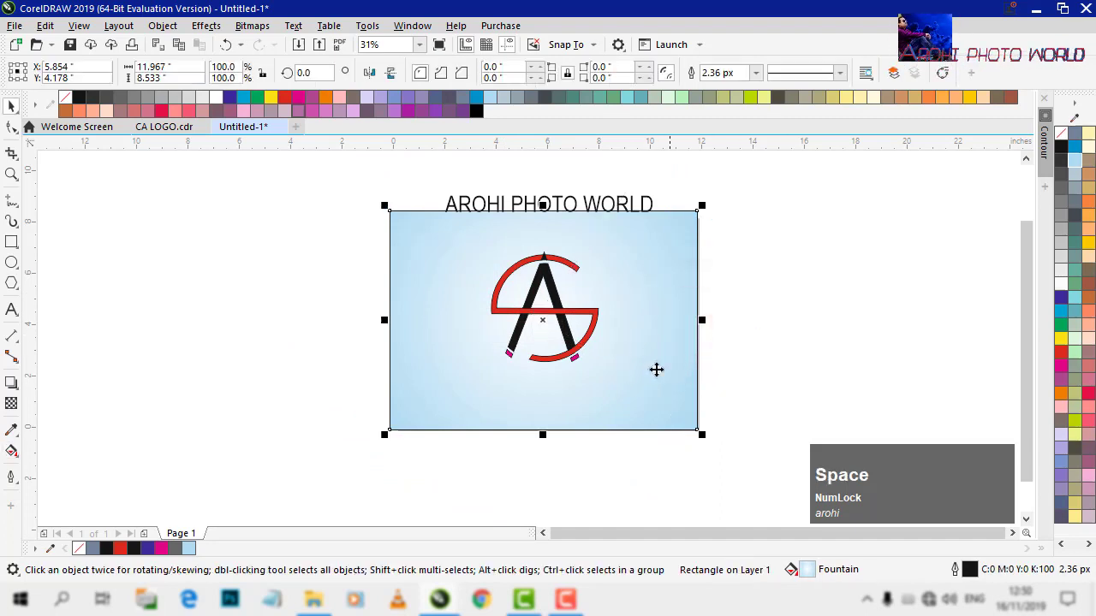
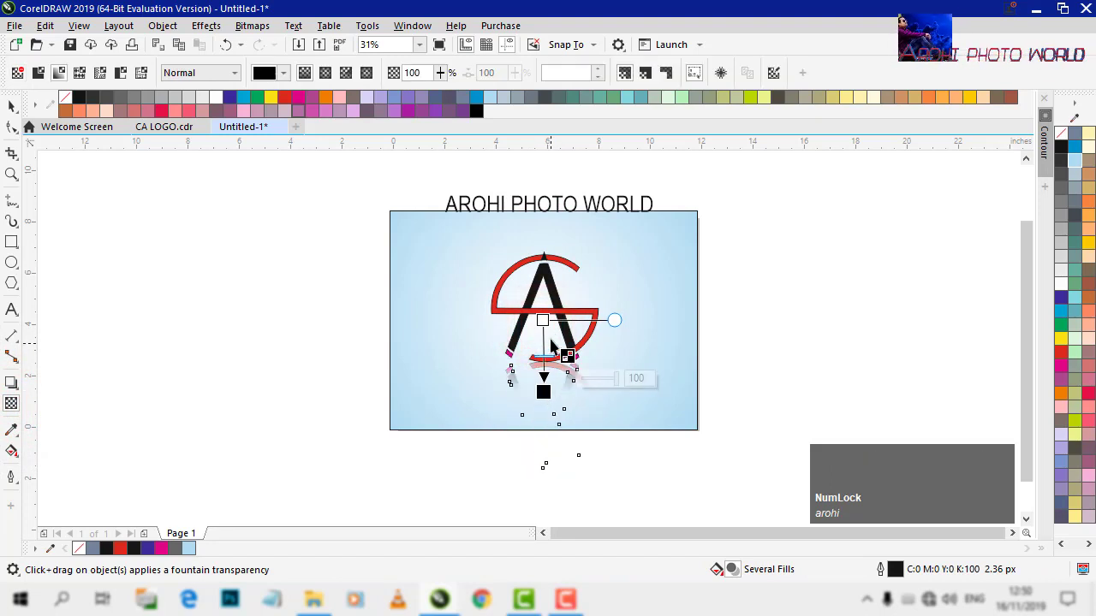
Drag a fountain transparency on the mirrored logo so it fades into a soft reflection
left_click(545, 315)
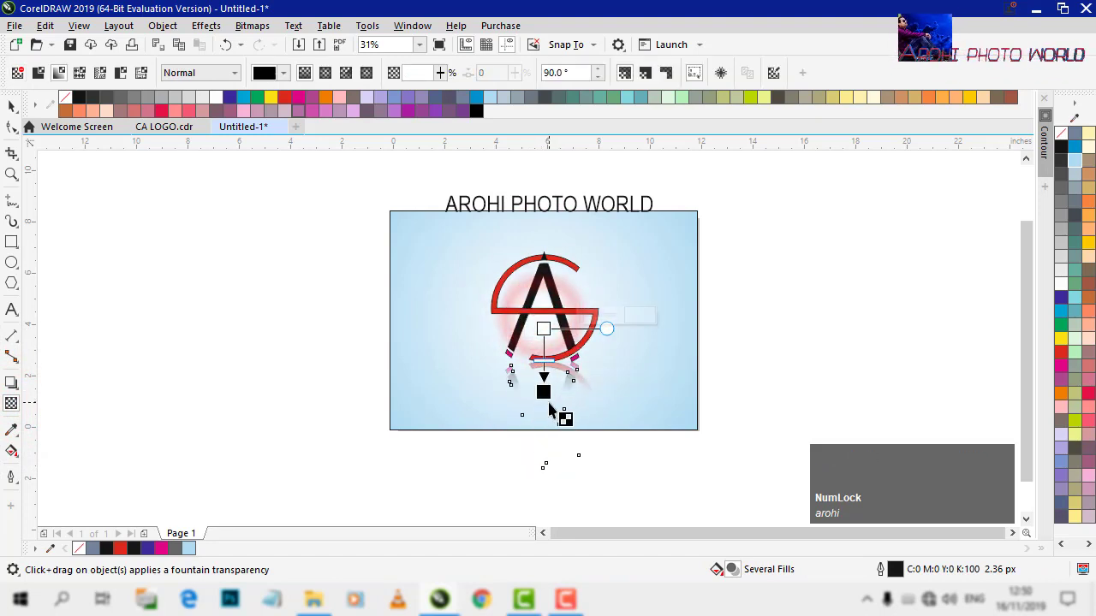
left_click(644, 368)
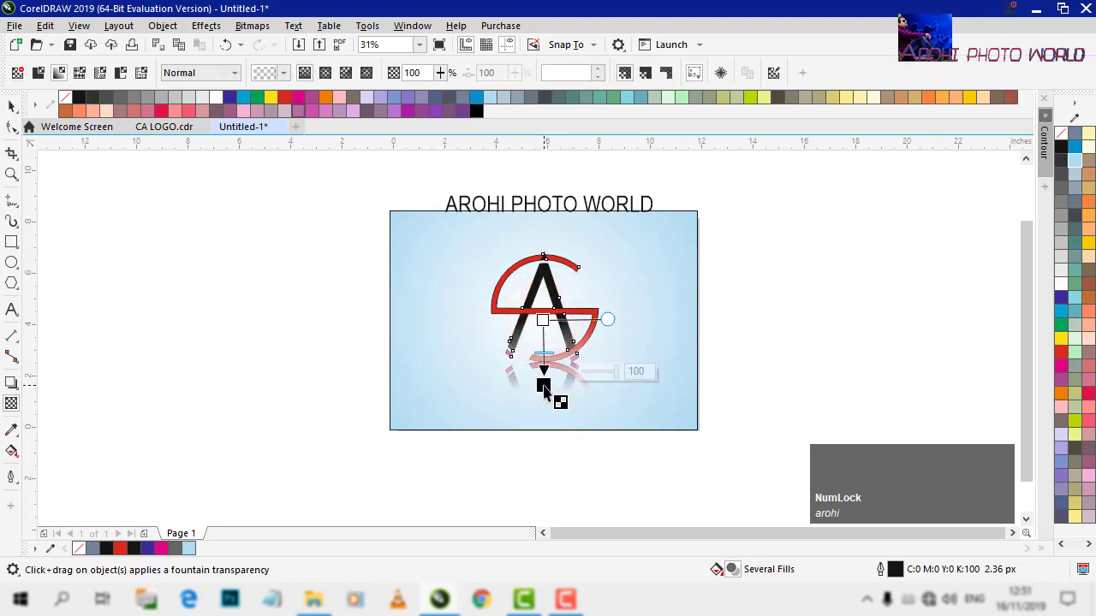
left_click(546, 326)
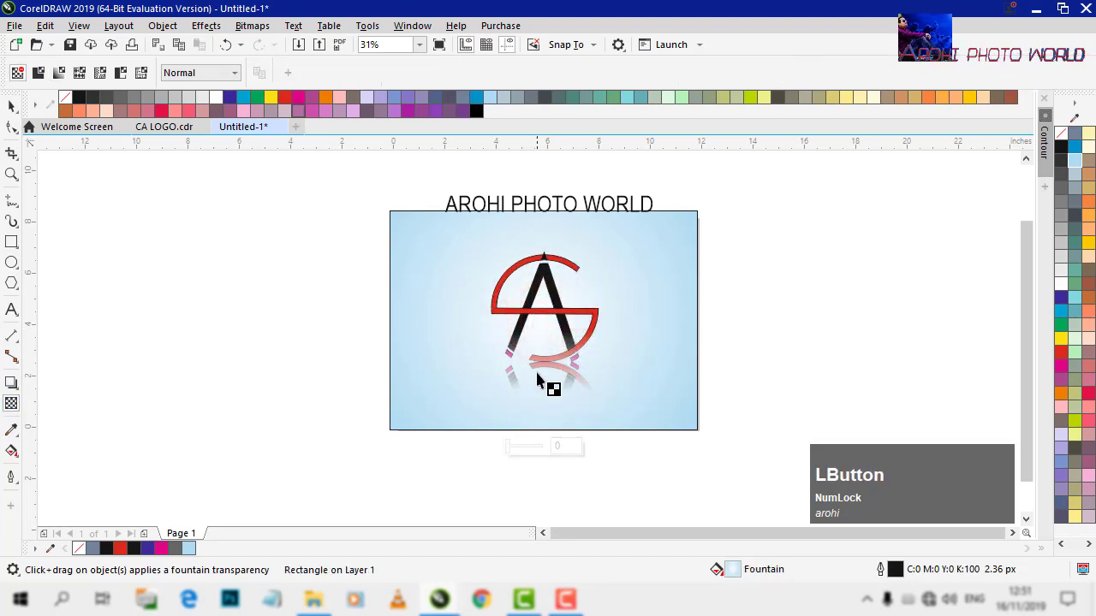
Undo the accidental transparency on the background rectangle and return to plain selection
left_click(546, 346)
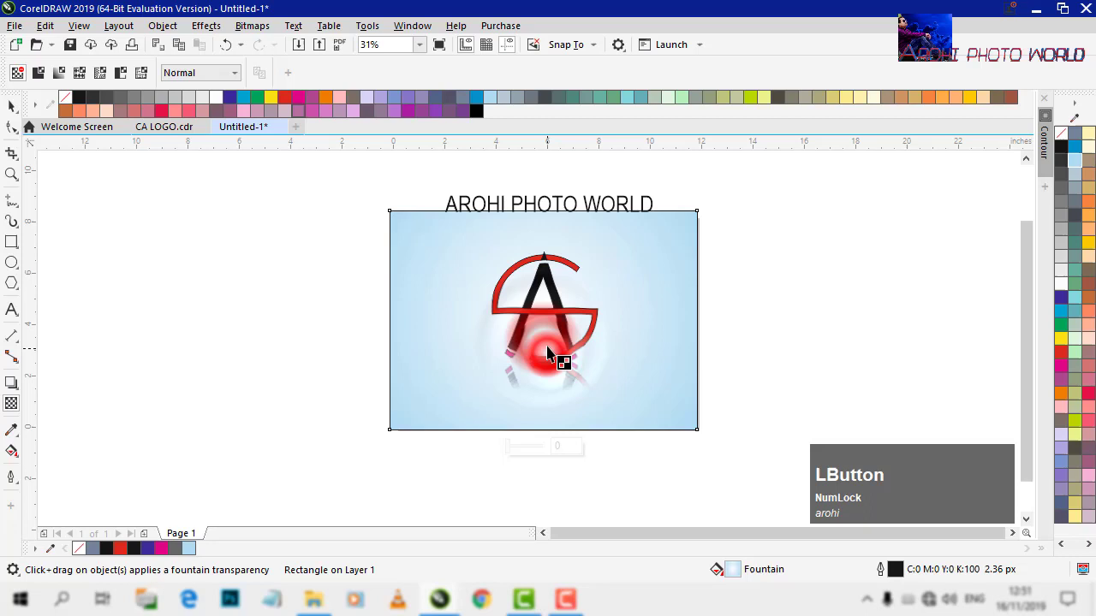
left_click(550, 409)
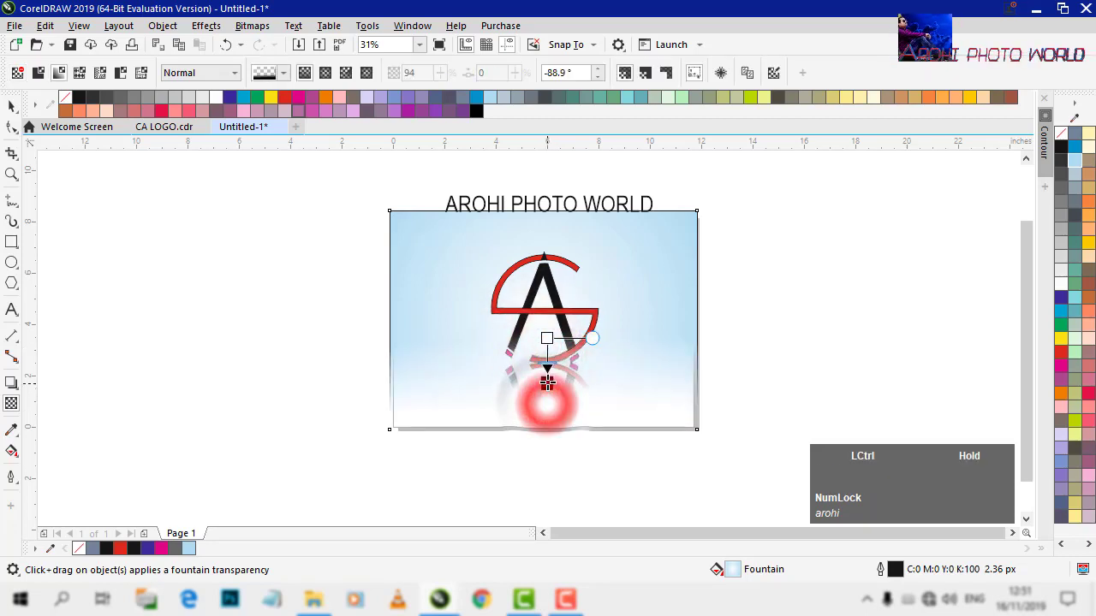
key("ctrl+z")
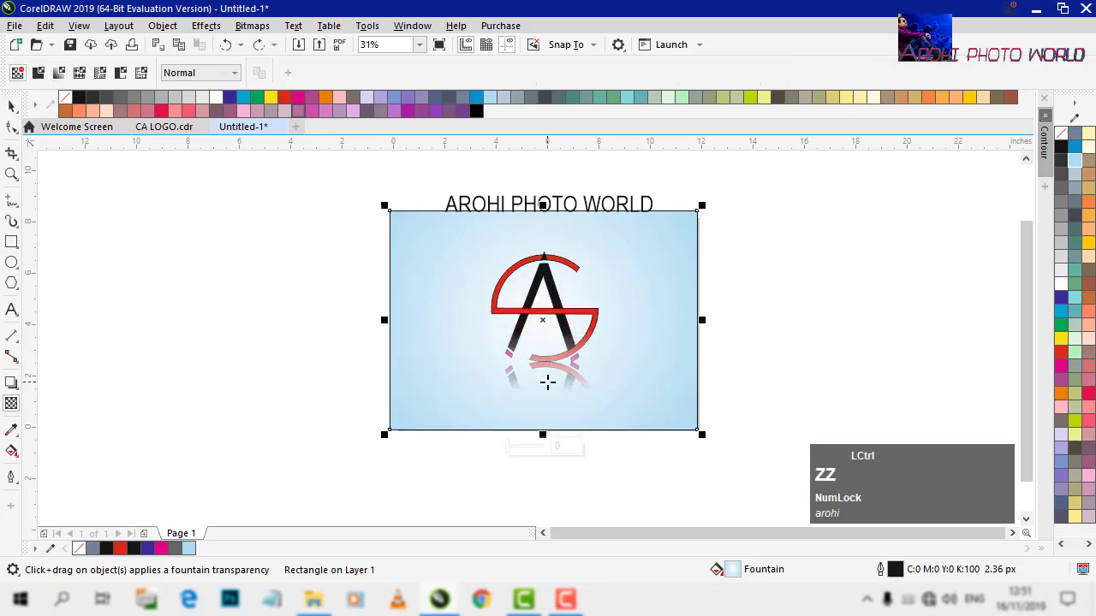
type("zzz")
left_click(764, 342)
key("space")
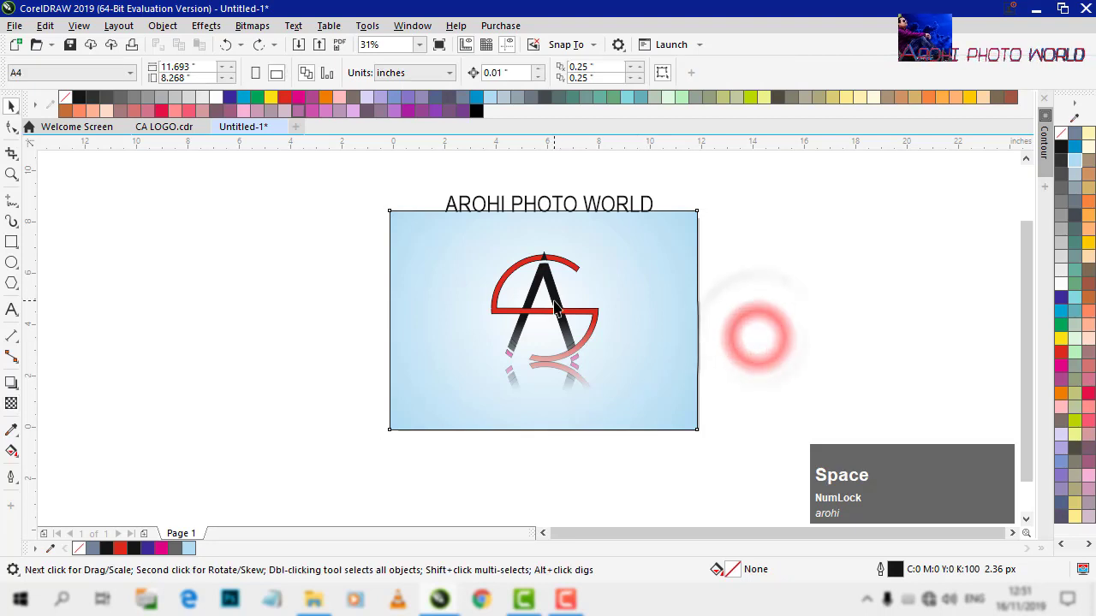
Apply a top-to-bottom fountain transparency to the main red-black A logo group
left_click(558, 306)
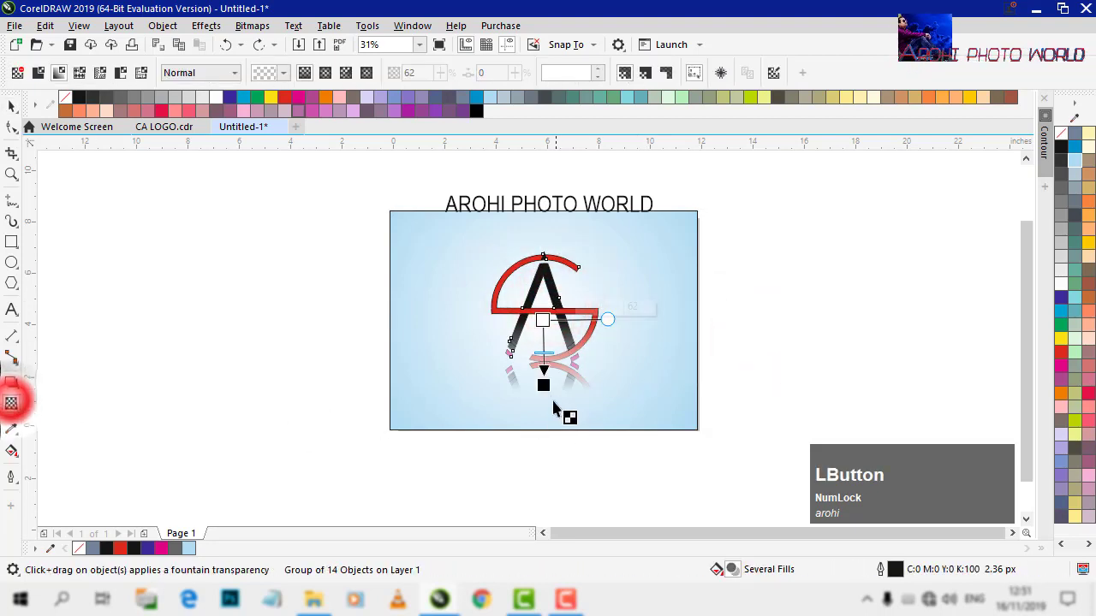
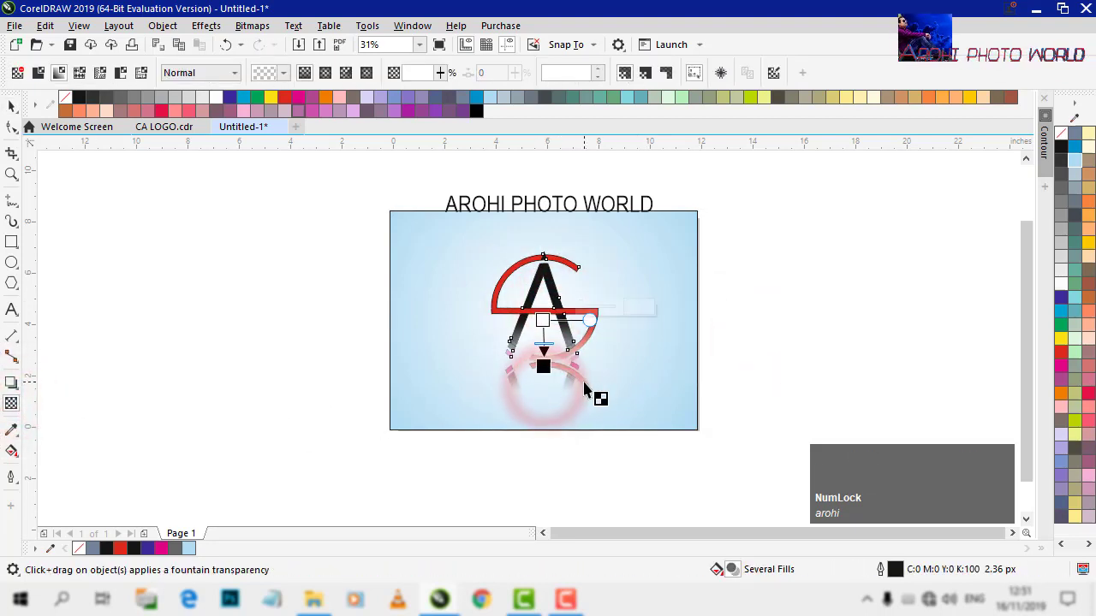
left_click(619, 384)
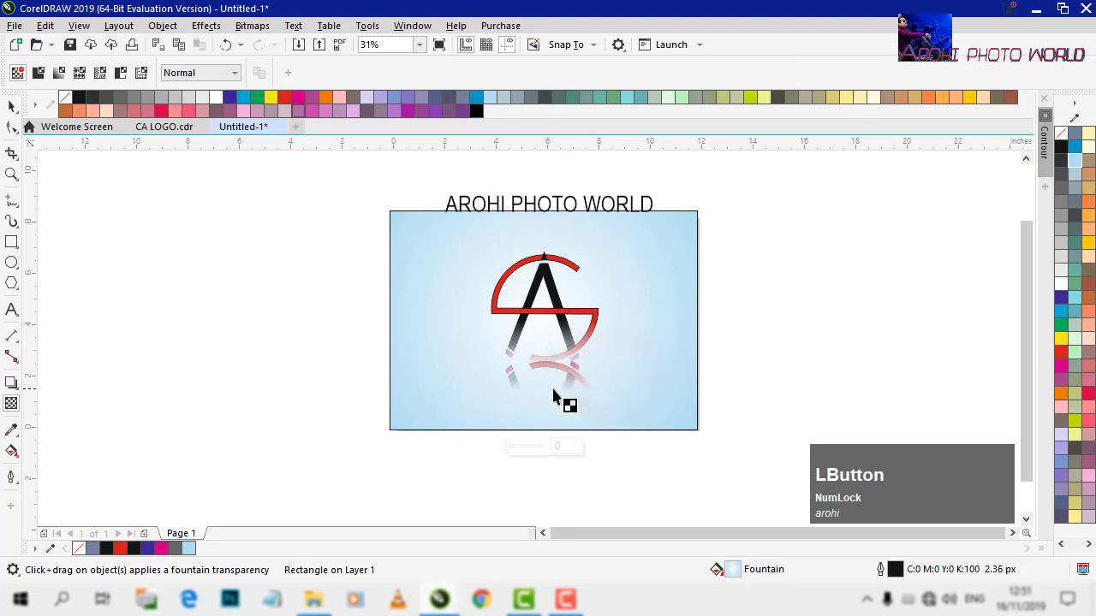
left_click(553, 318)
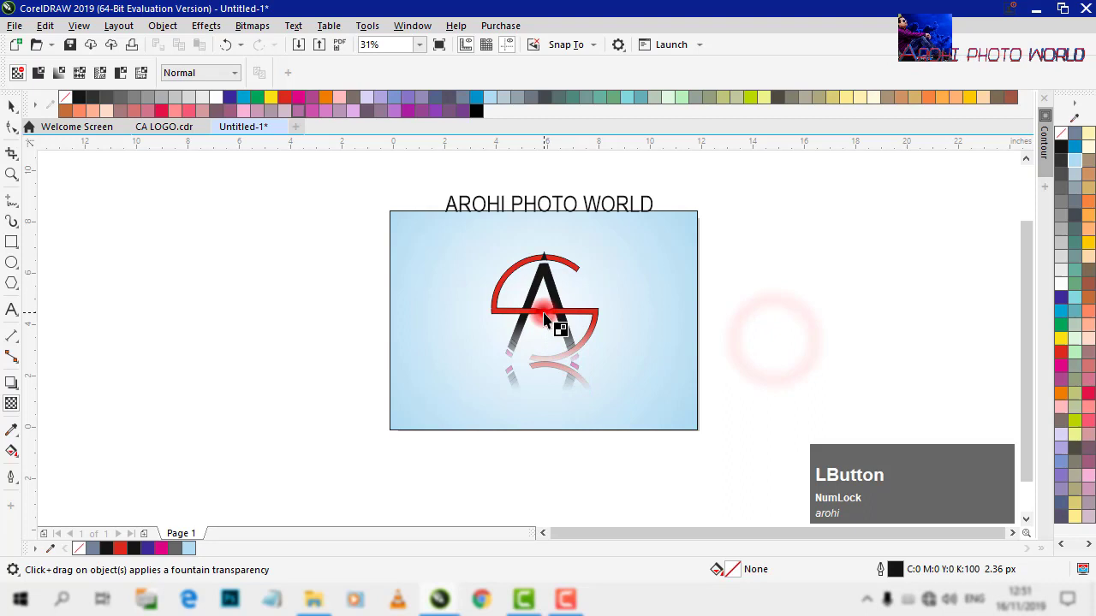
left_click(549, 319)
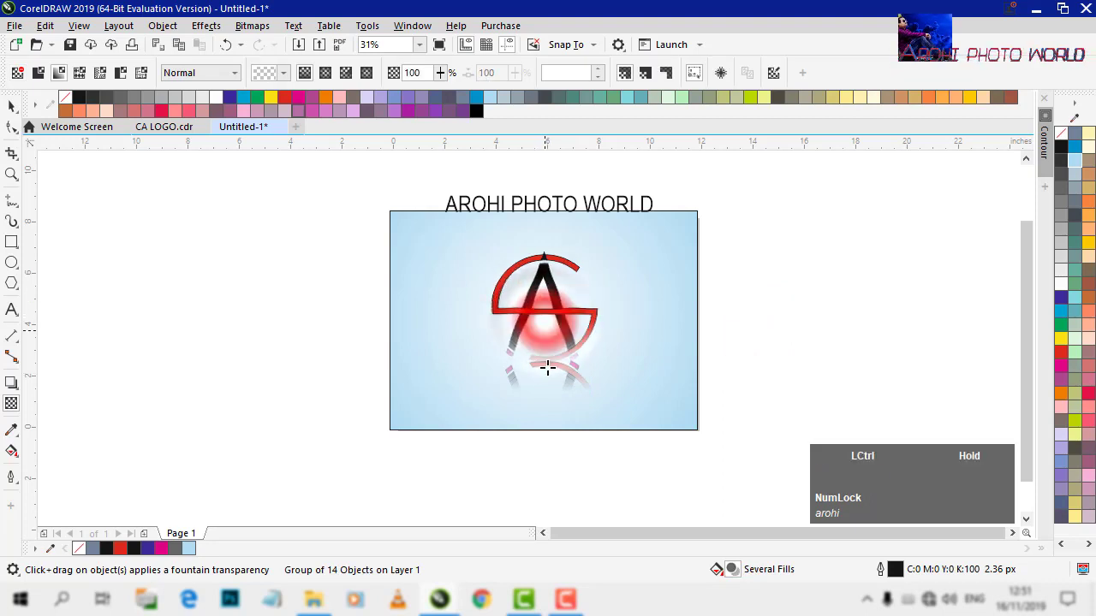
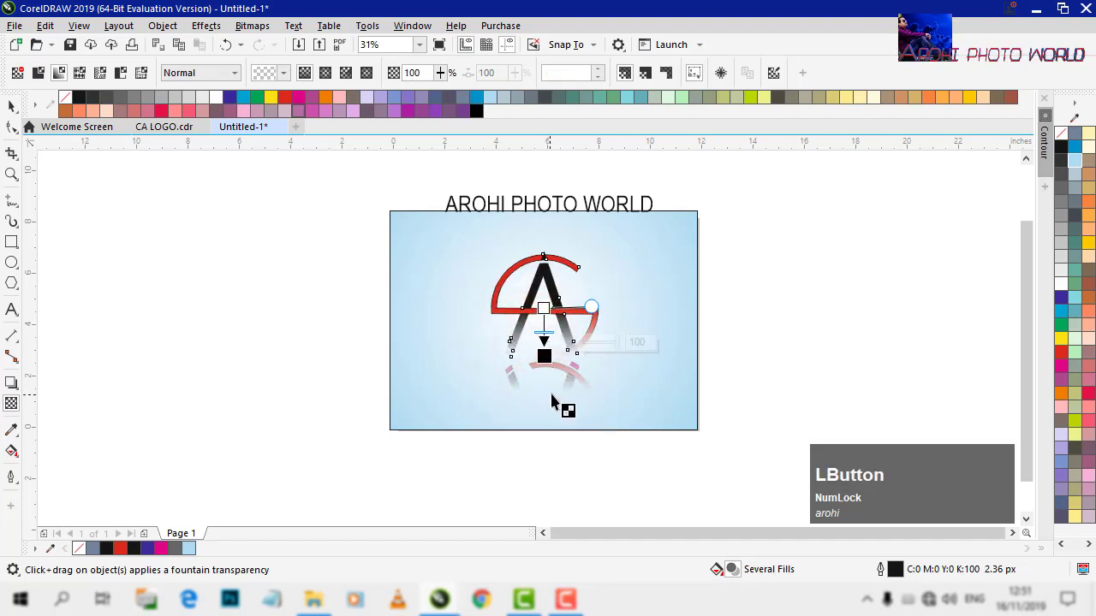
key("ctrl+z")
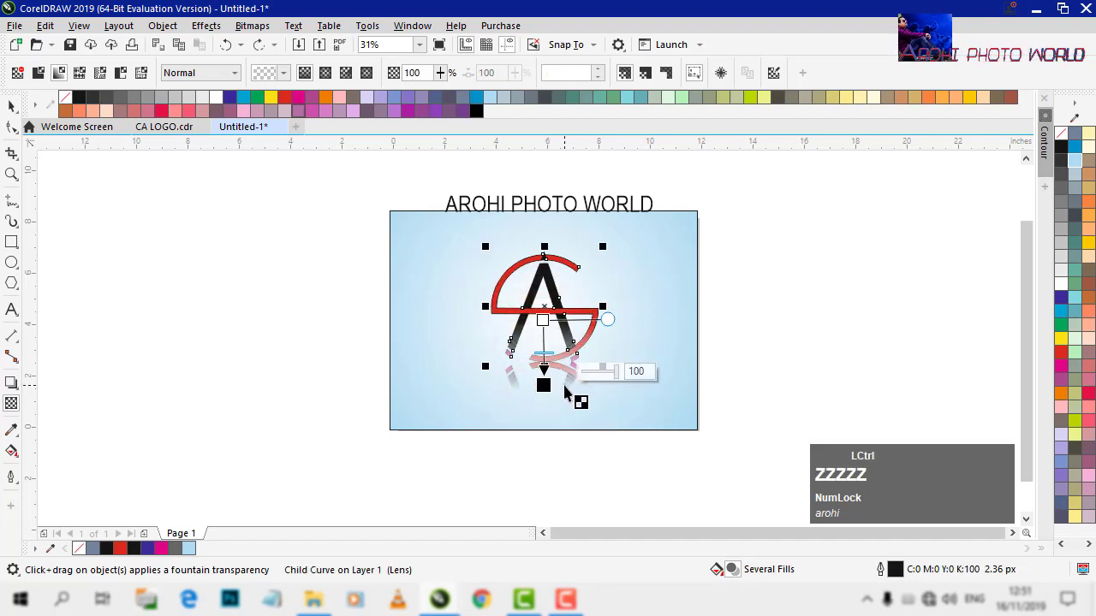
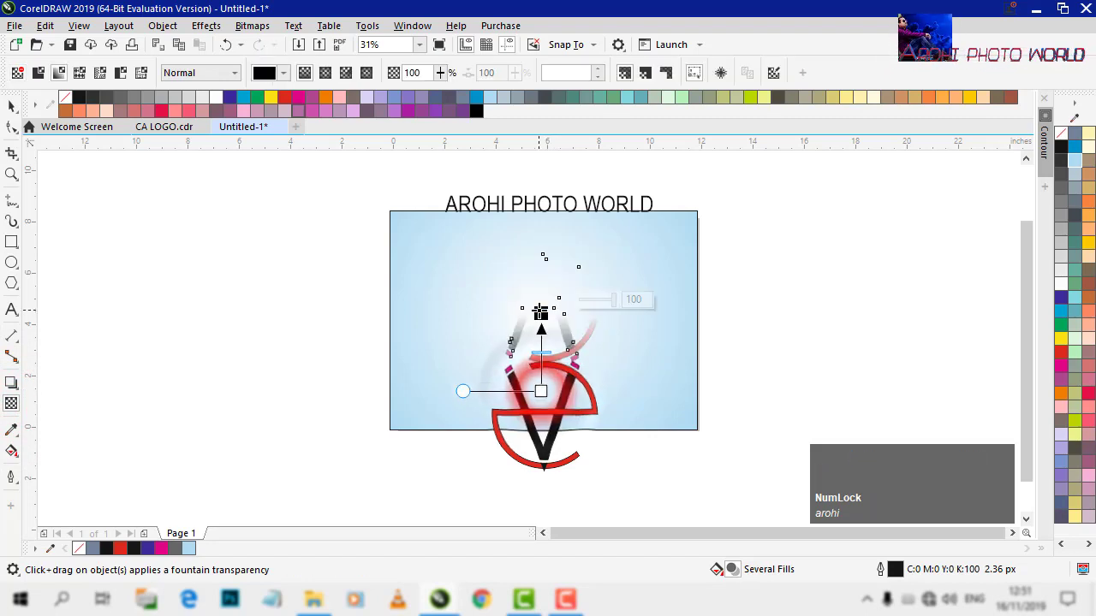
Undo the accidental flip of the logo and reapply the fade on its reflection
key("ctrl+z")
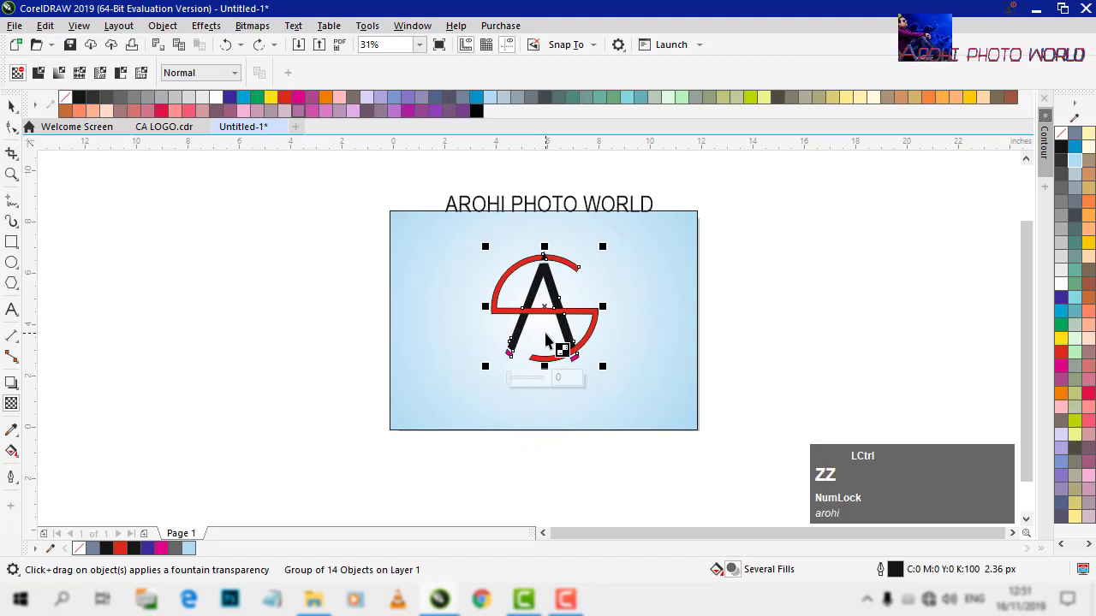
type("zz")
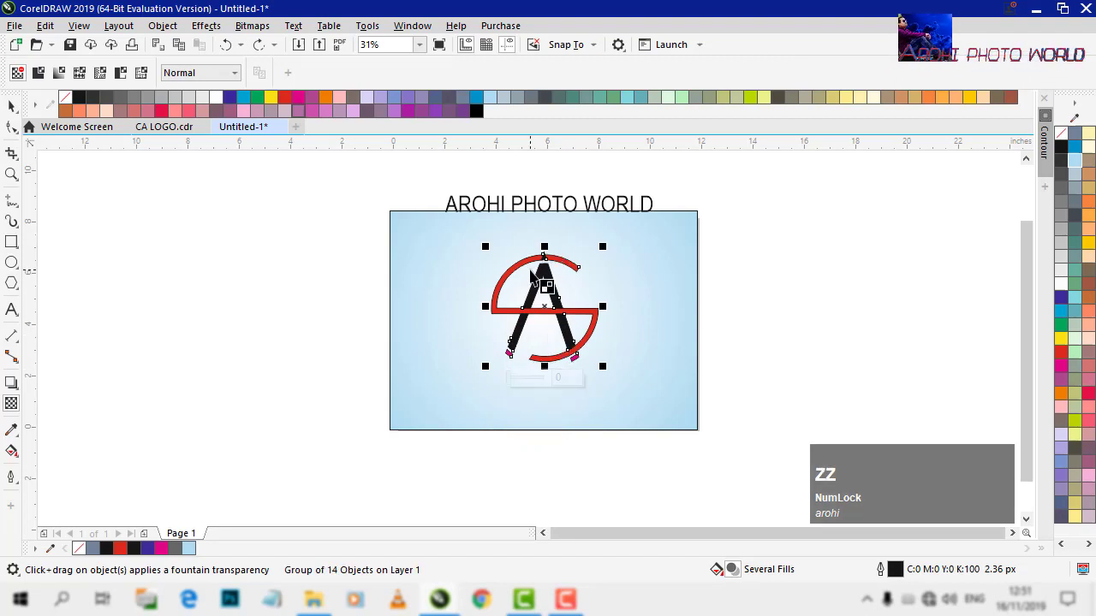
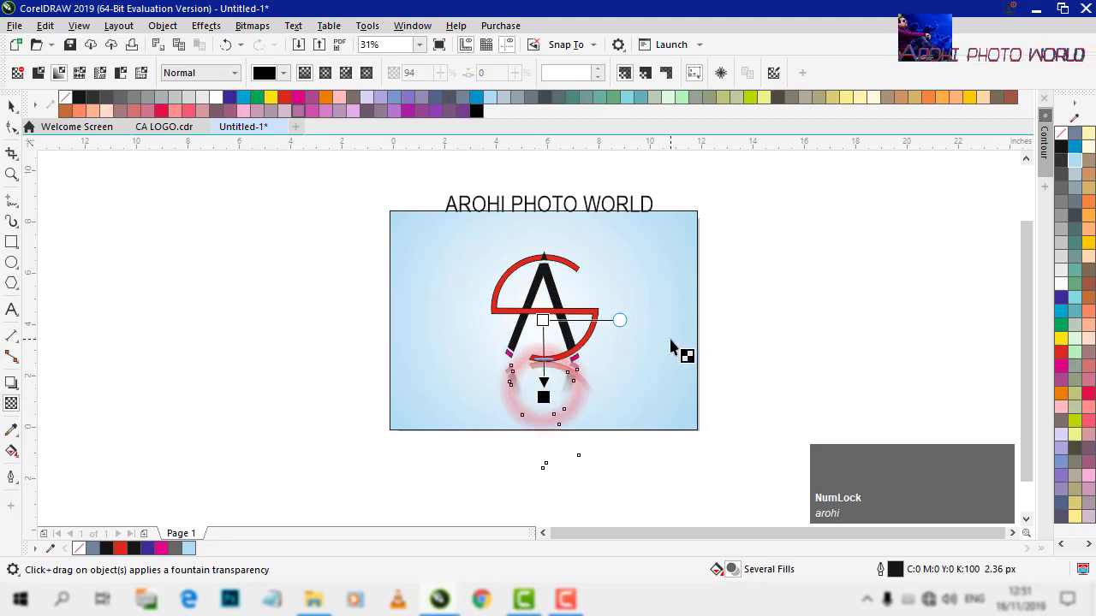
left_click(734, 333)
key("space")
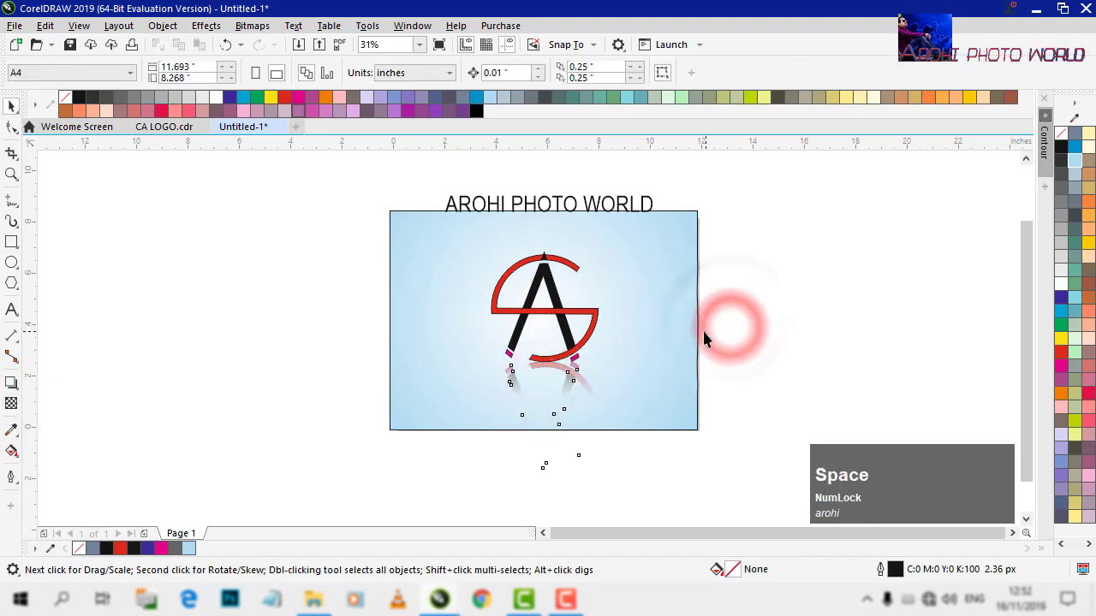
Select and scale the logo group to sit centred below the title
left_click(642, 286)
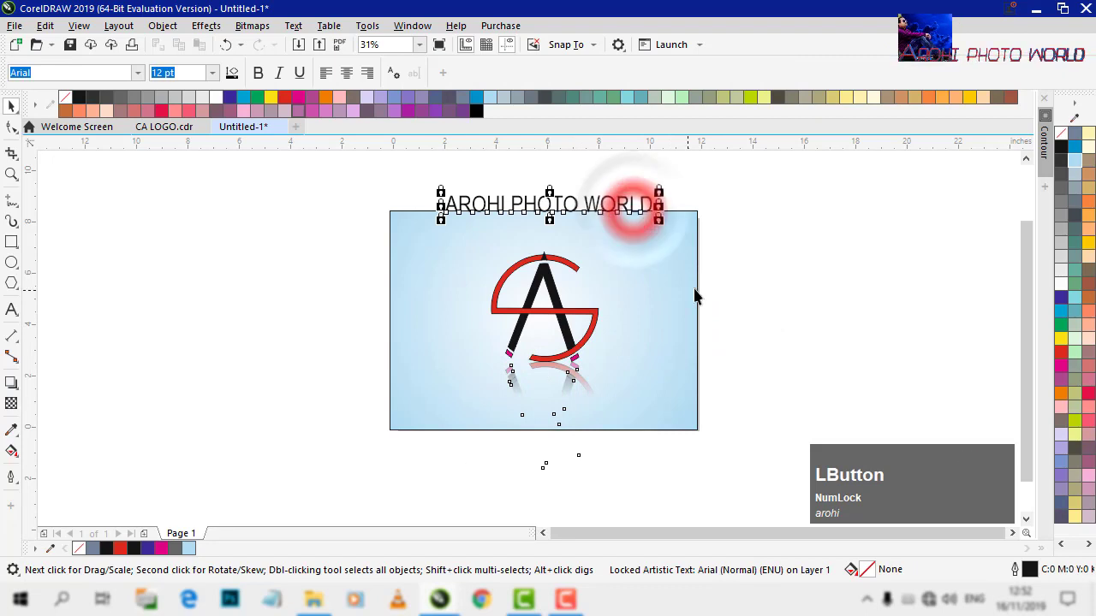
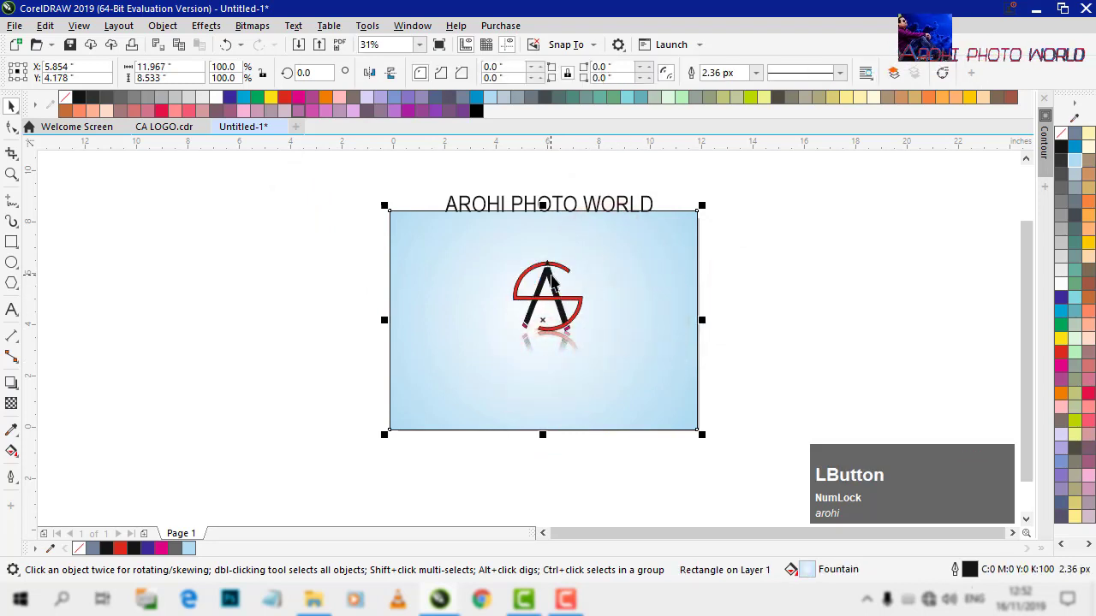
left_click(555, 285)
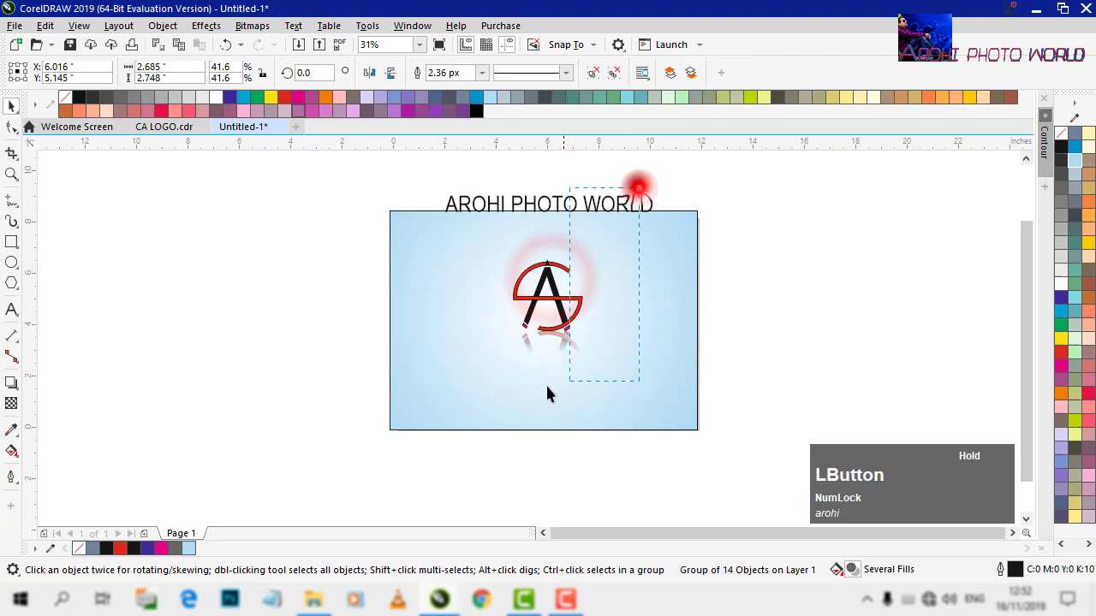